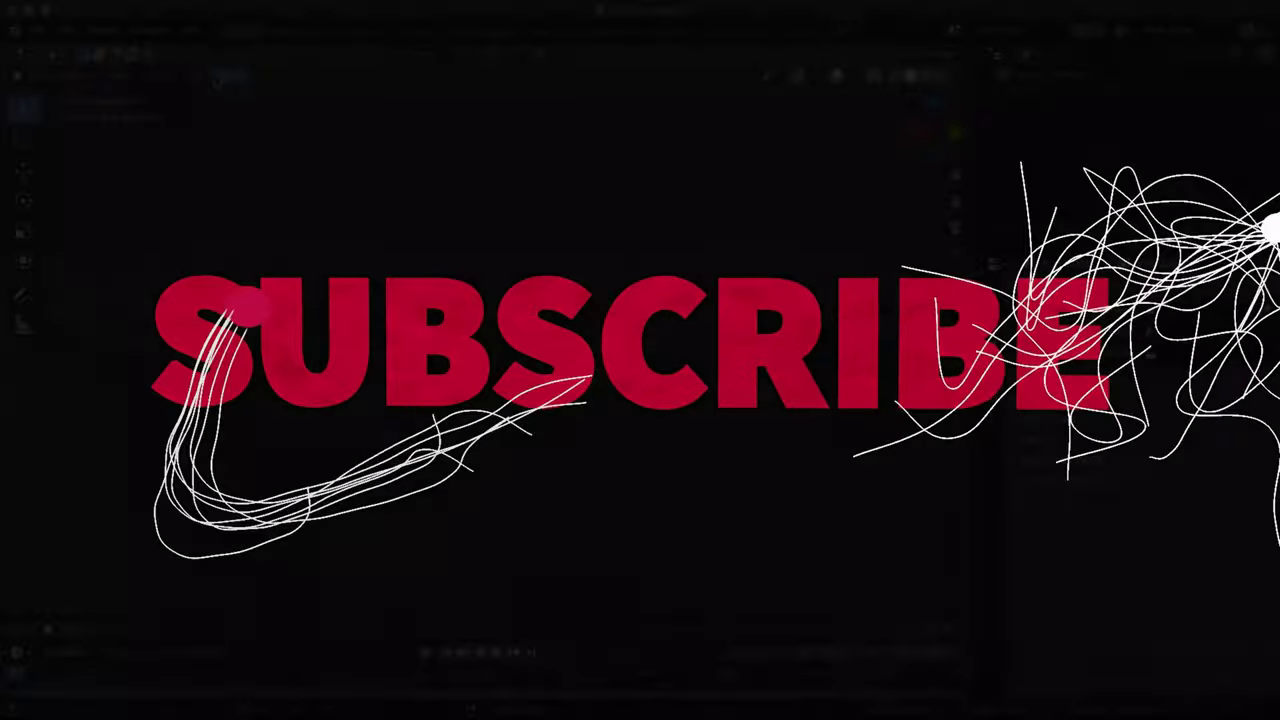
# - Add a UV sphere and create a vertex group from its lower vertices for the jellyfish bottom
pyautogui.click(203, 76)
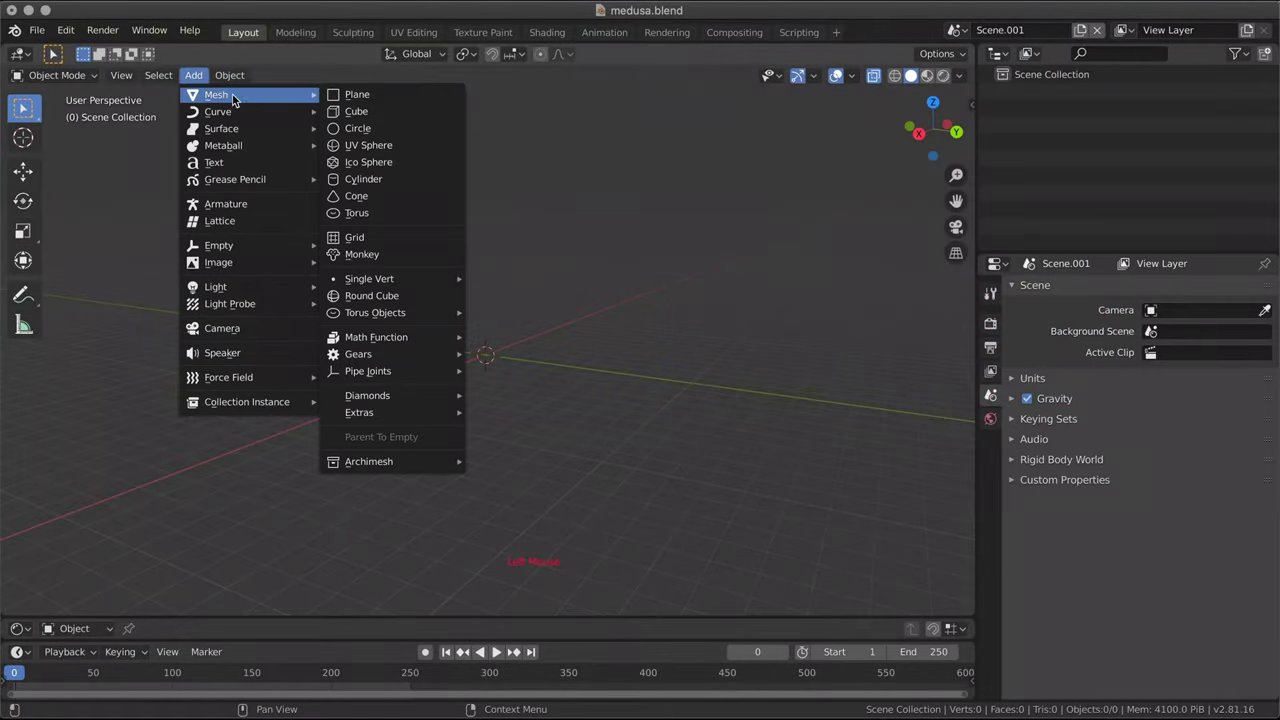
pyautogui.scroll(3)
pyautogui.middleClick(508, 409)
pyautogui.scroll(3)
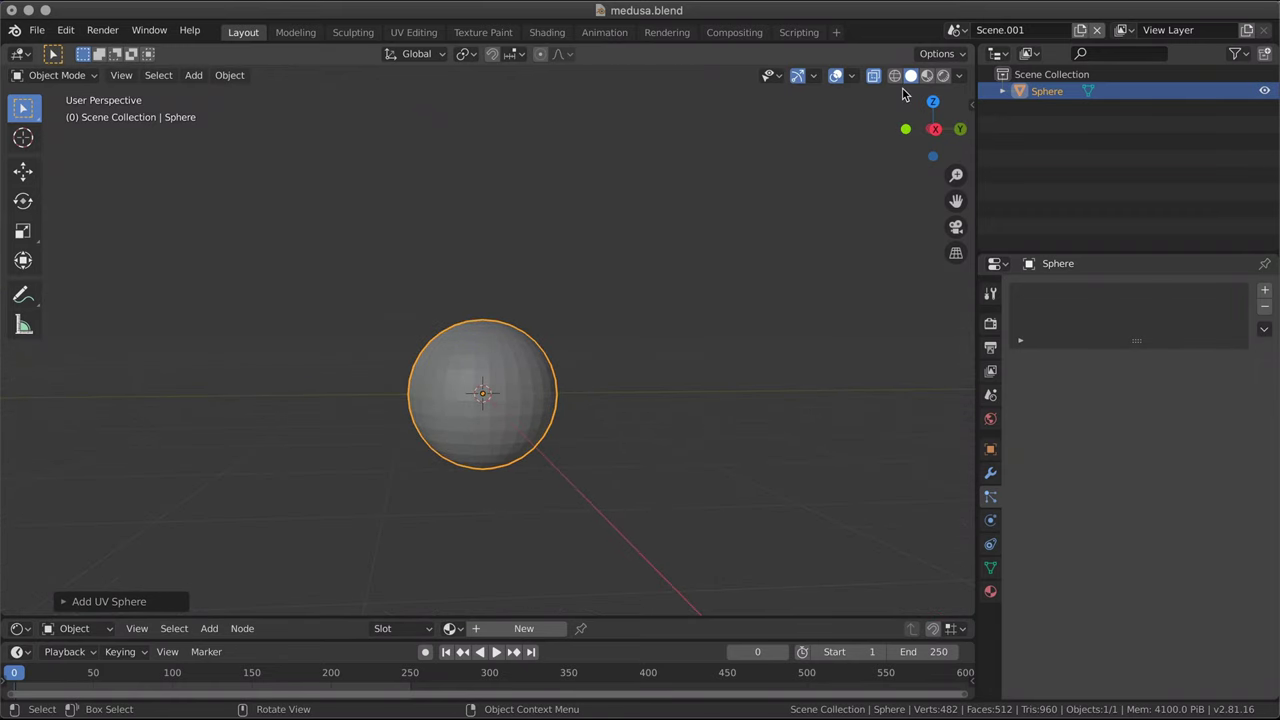
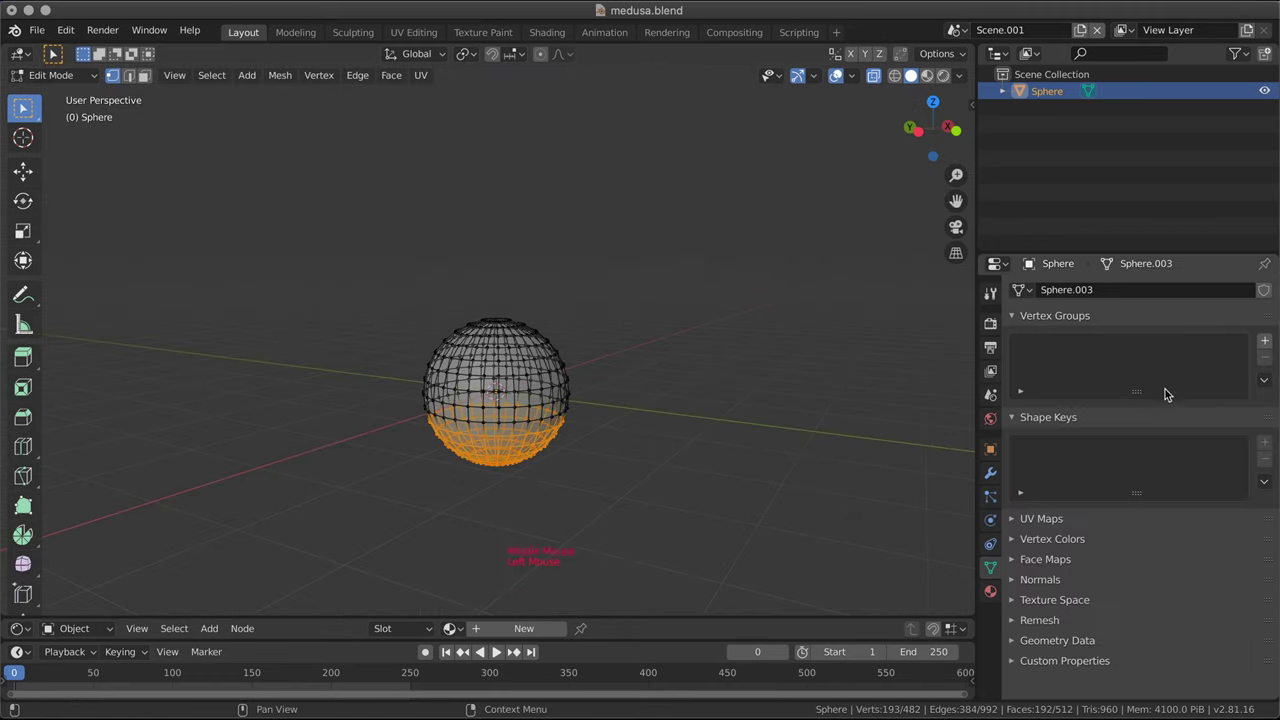
pyautogui.click(1270, 341)
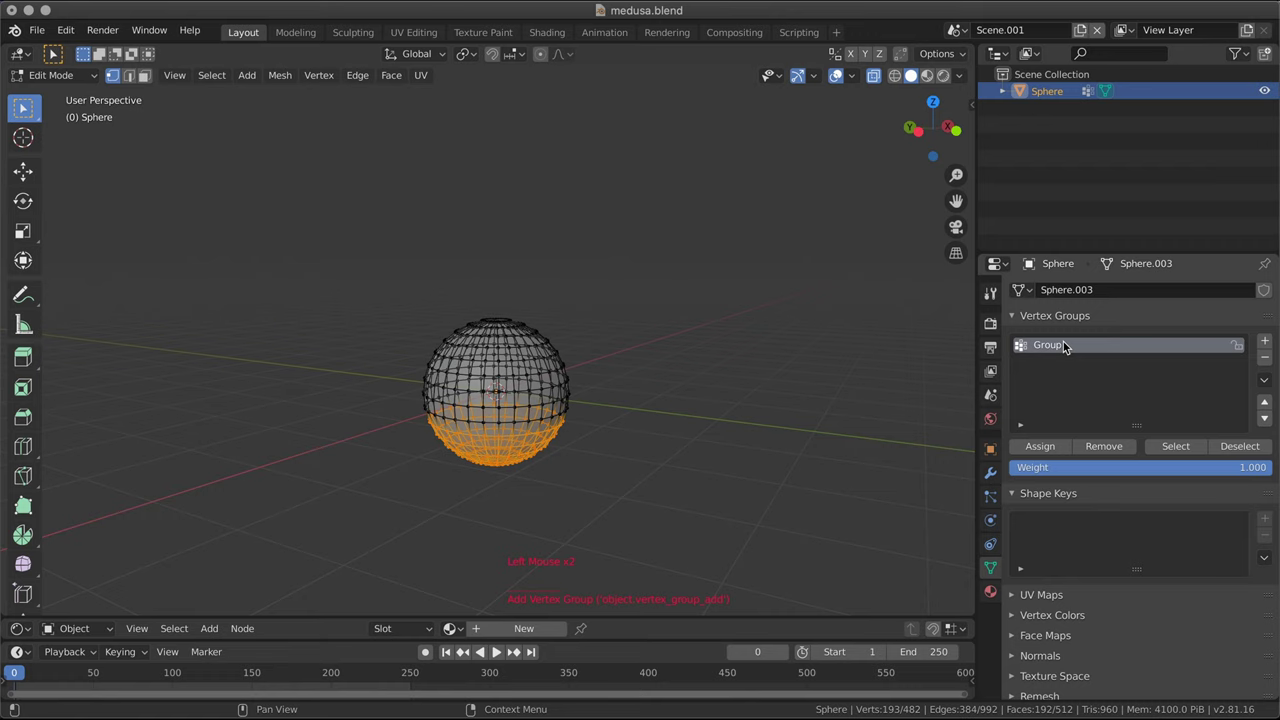
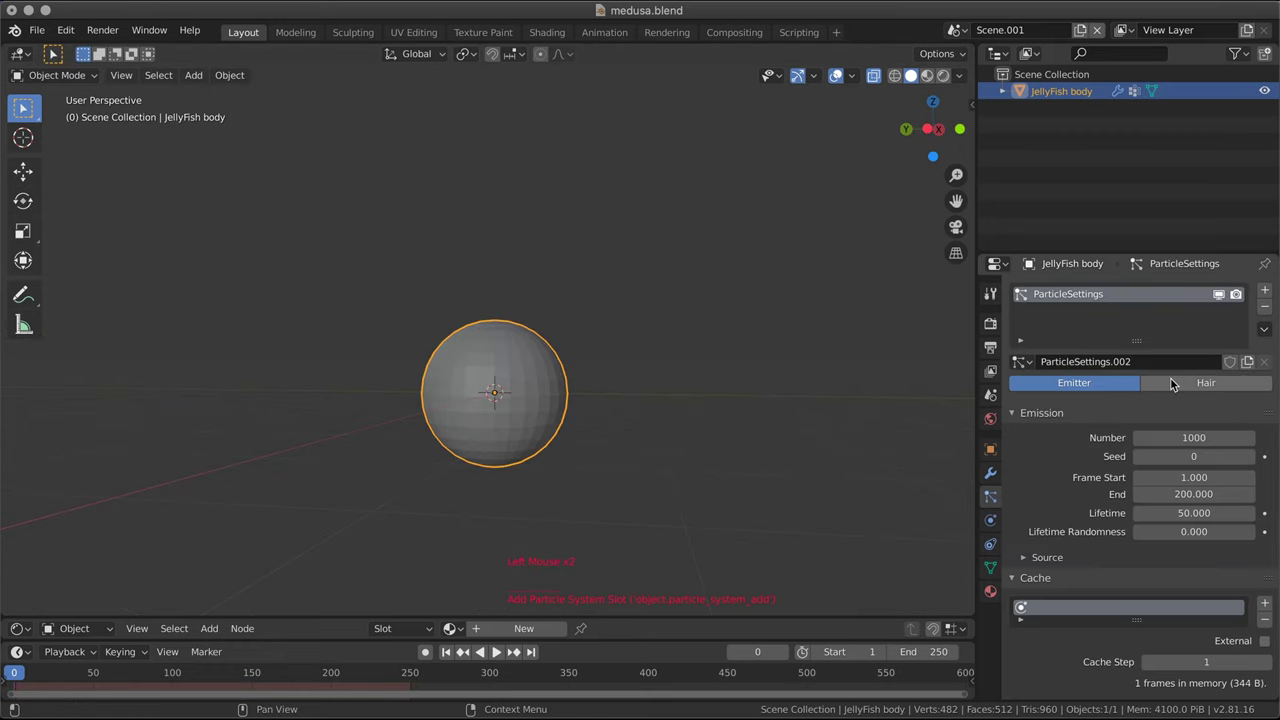
# - Give the body a Hair particle system with 8 strands and expose its vertex group options
pyautogui.click(1172, 380)
pyautogui.scroll(-3)
pyautogui.middleClick(547, 423)
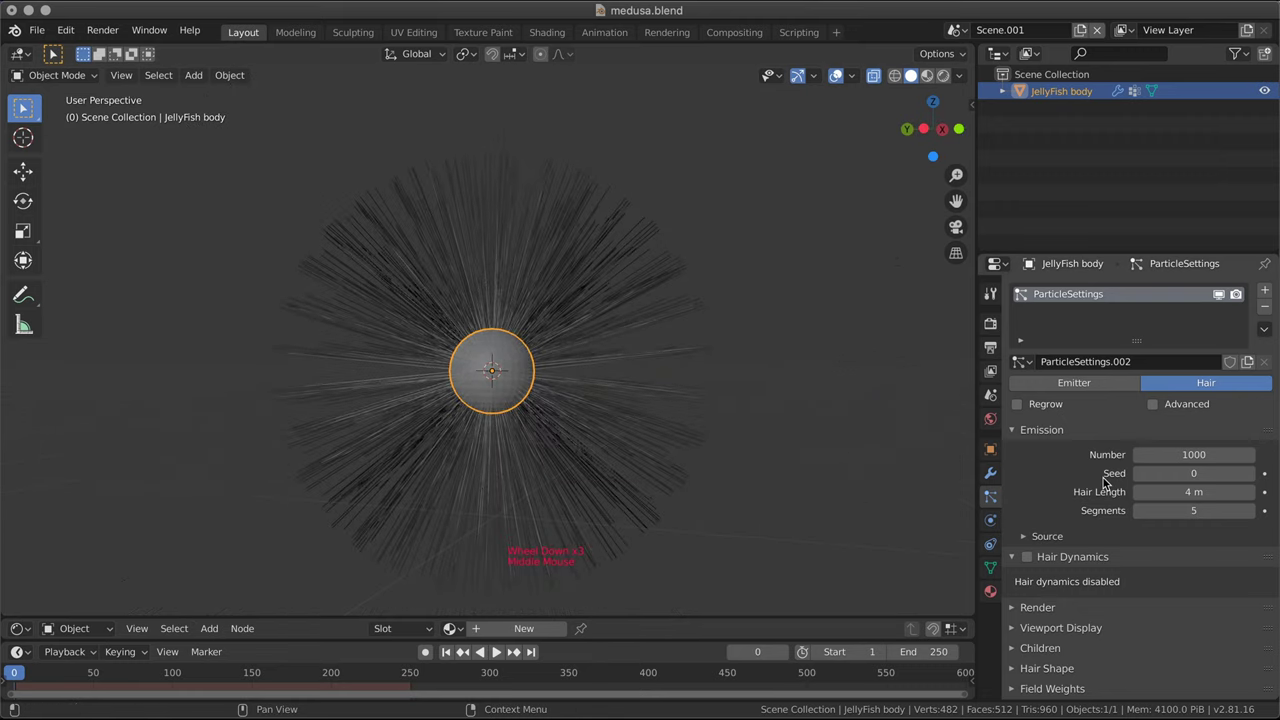
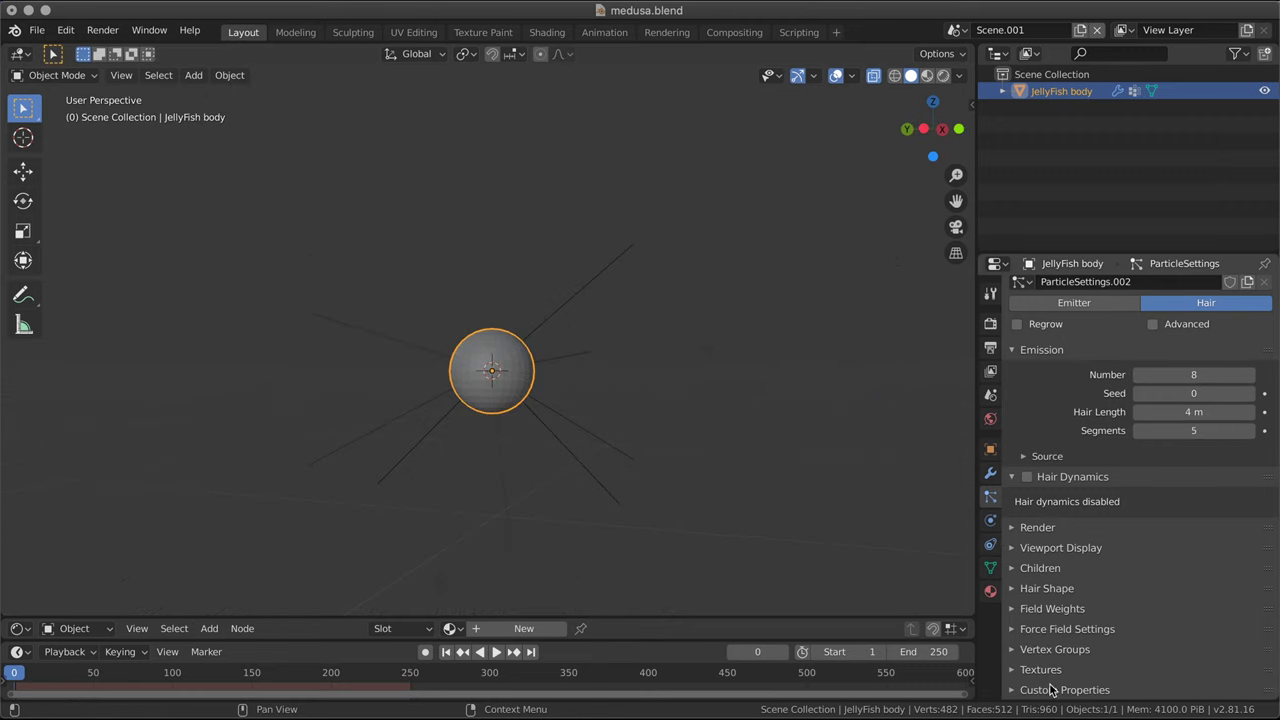
pyautogui.scroll(-3)
pyautogui.click(1199, 675)
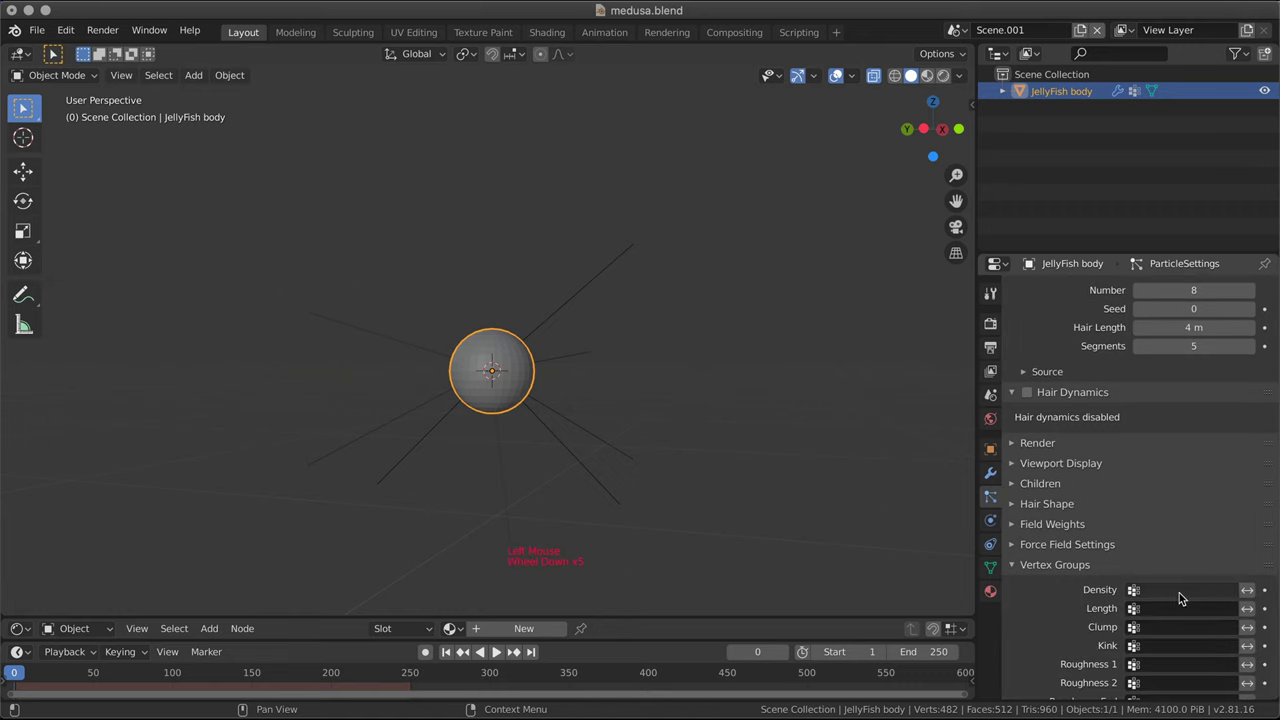
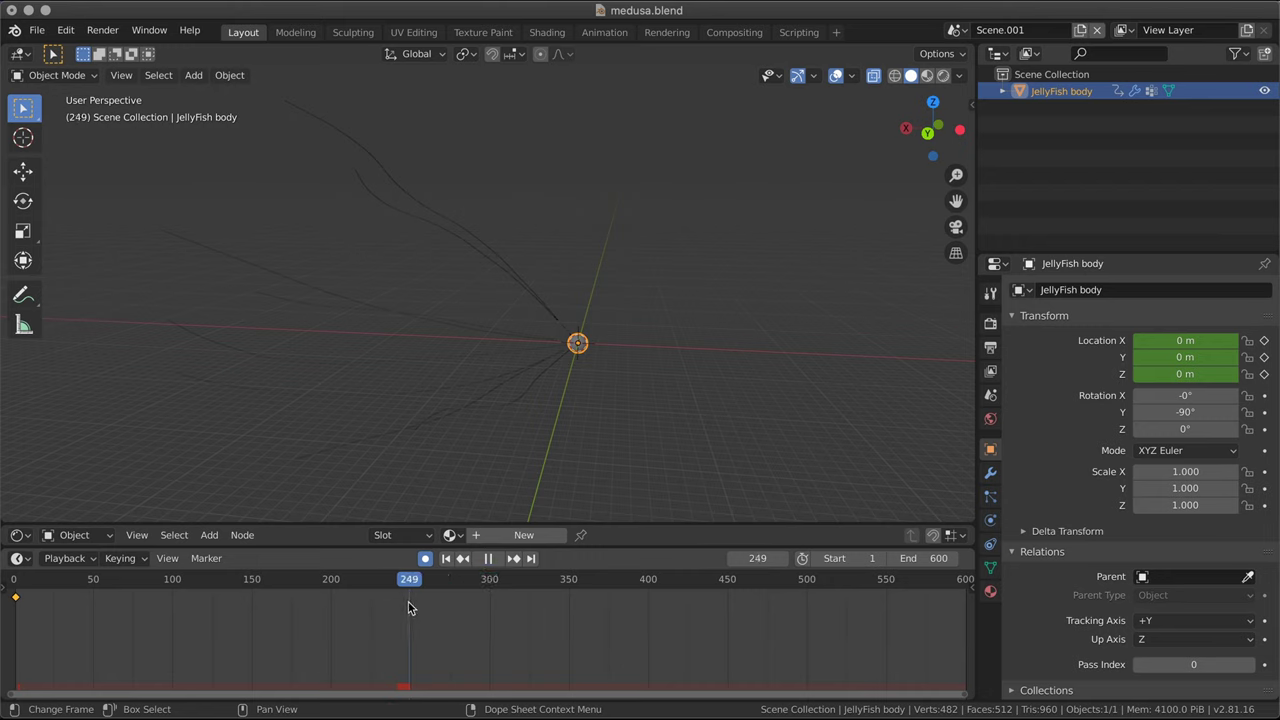
# - Move the jellyfish to a new spot and play the animation to watch the tentacles trail
pyautogui.scroll(-3)
pyautogui.press('g')
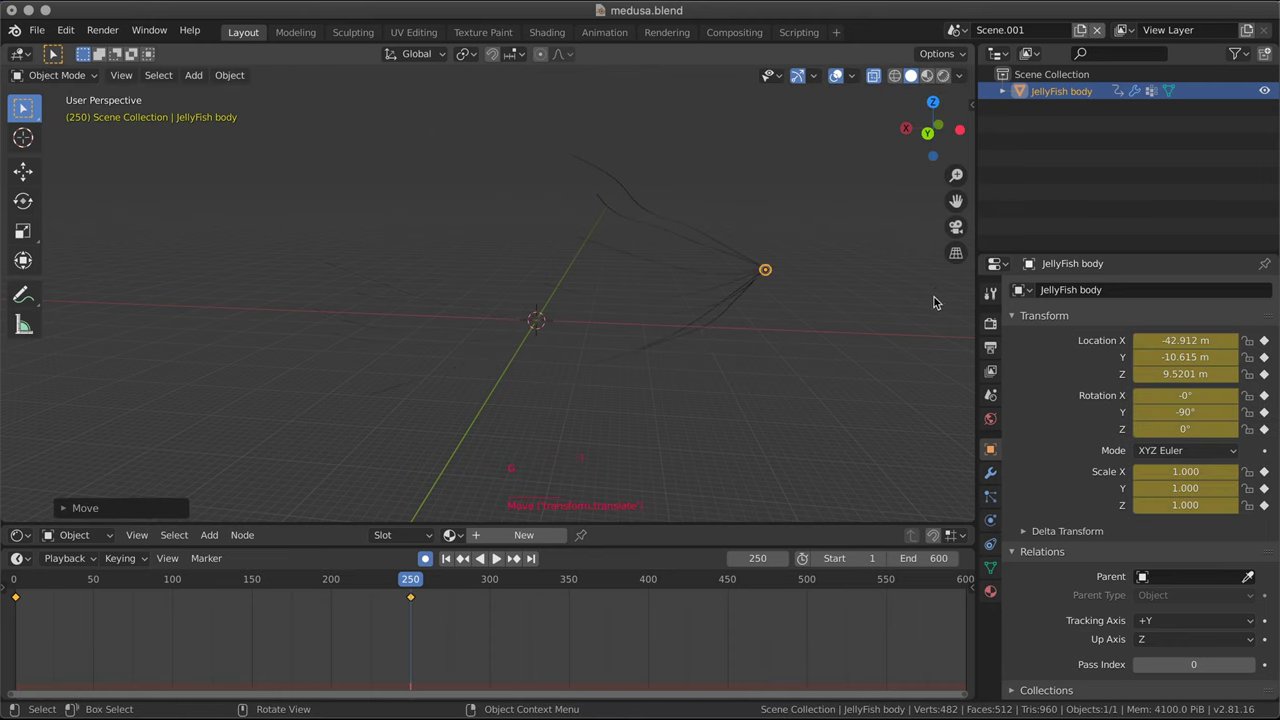
pyautogui.click(448, 559)
pyautogui.scroll(3)
pyautogui.click(843, 78)
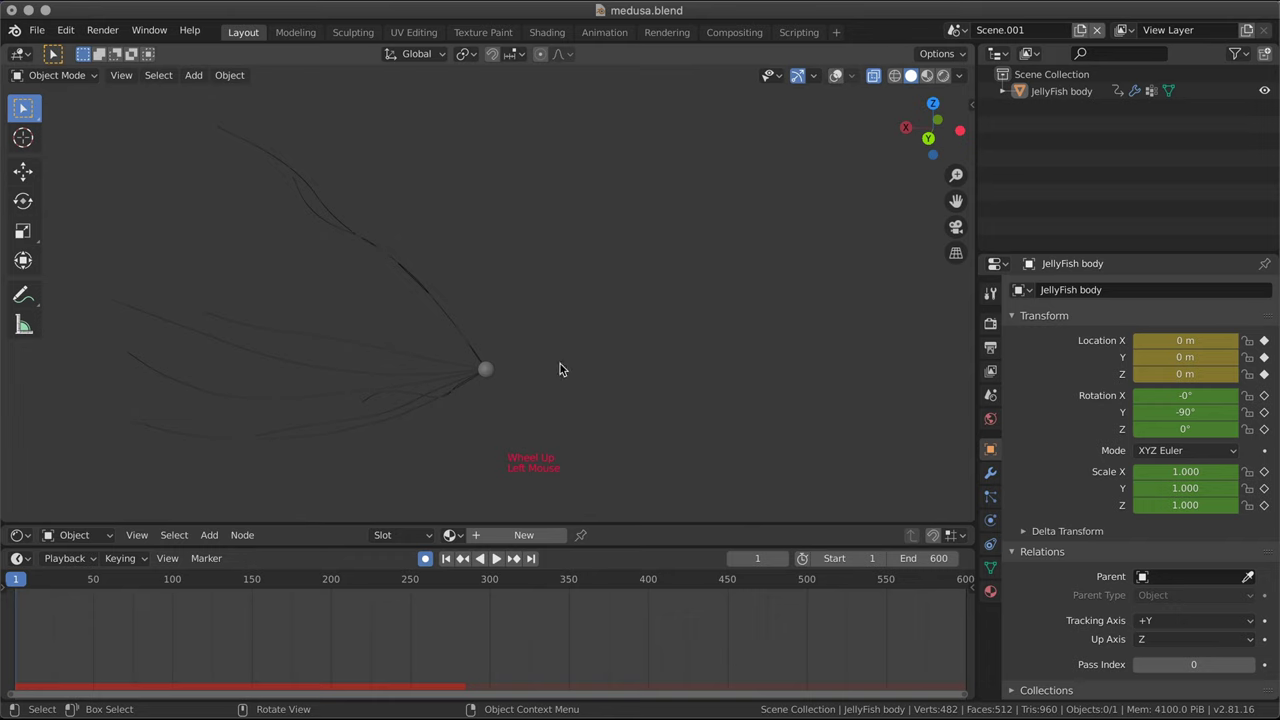
pyautogui.middleClick(562, 372)
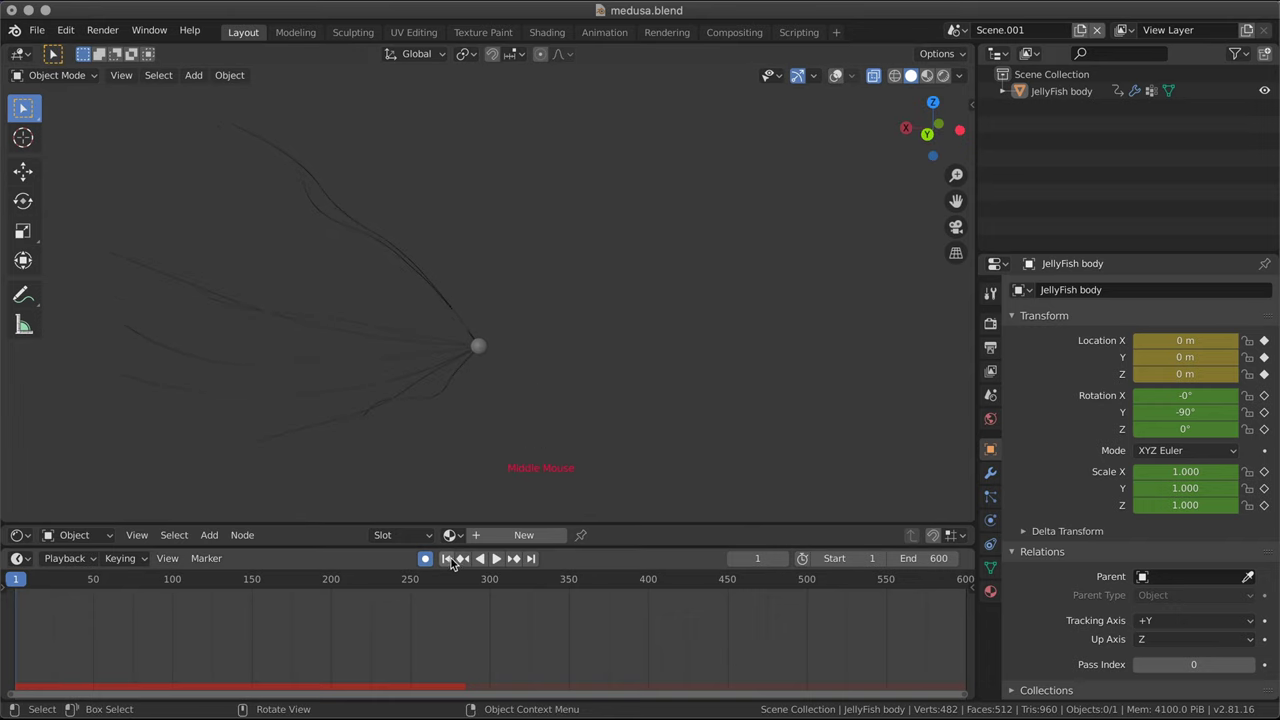
pyautogui.middleClick(499, 559)
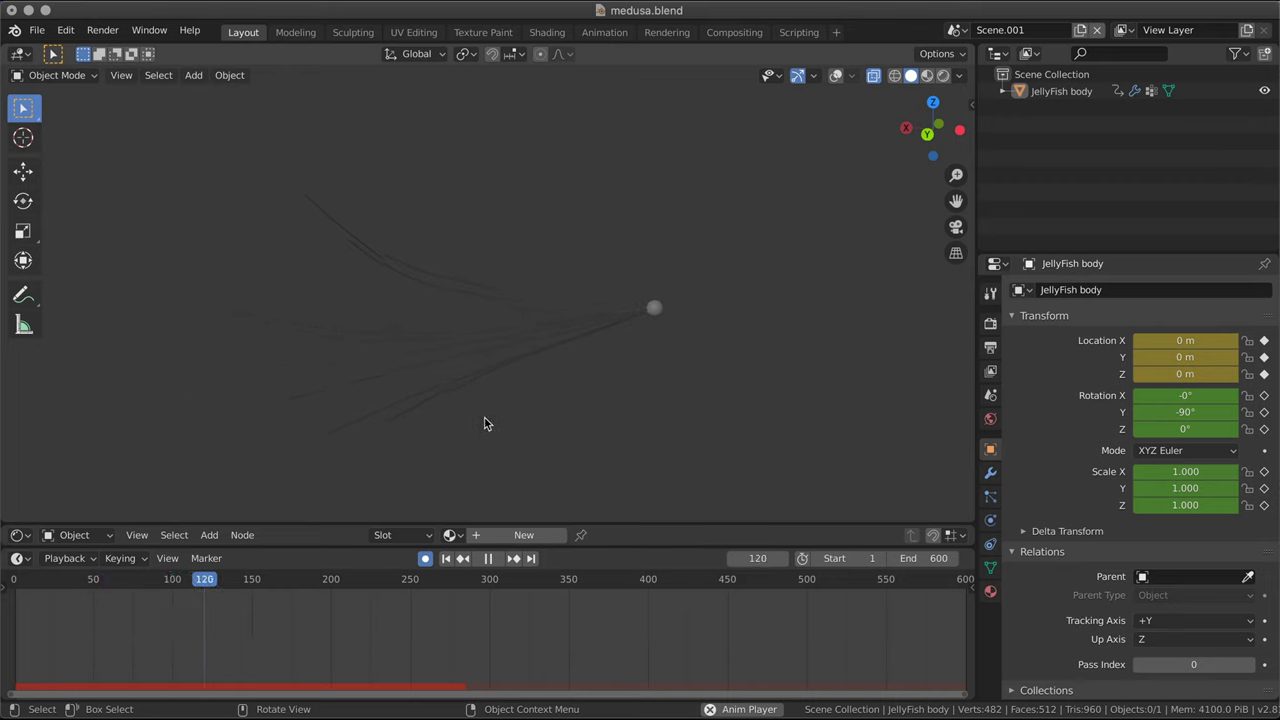
pyautogui.middleClick(492, 421)
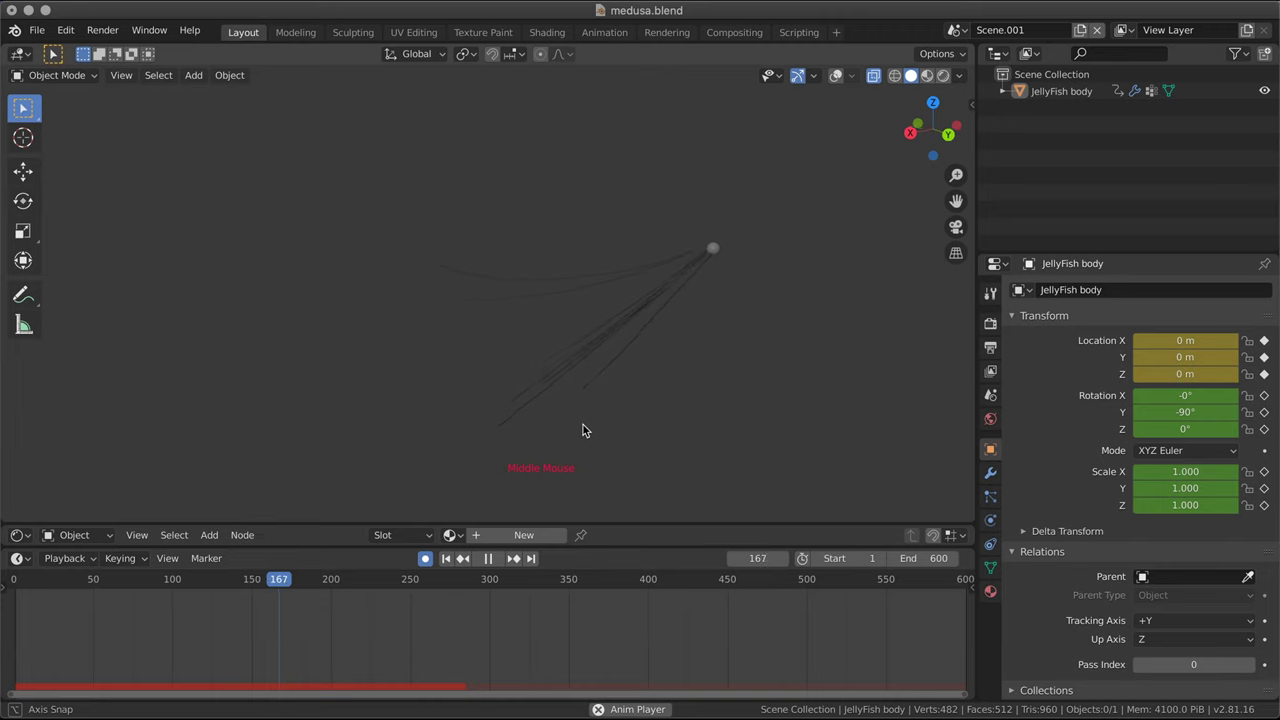
pyautogui.click(494, 559)
pyautogui.click(451, 560)
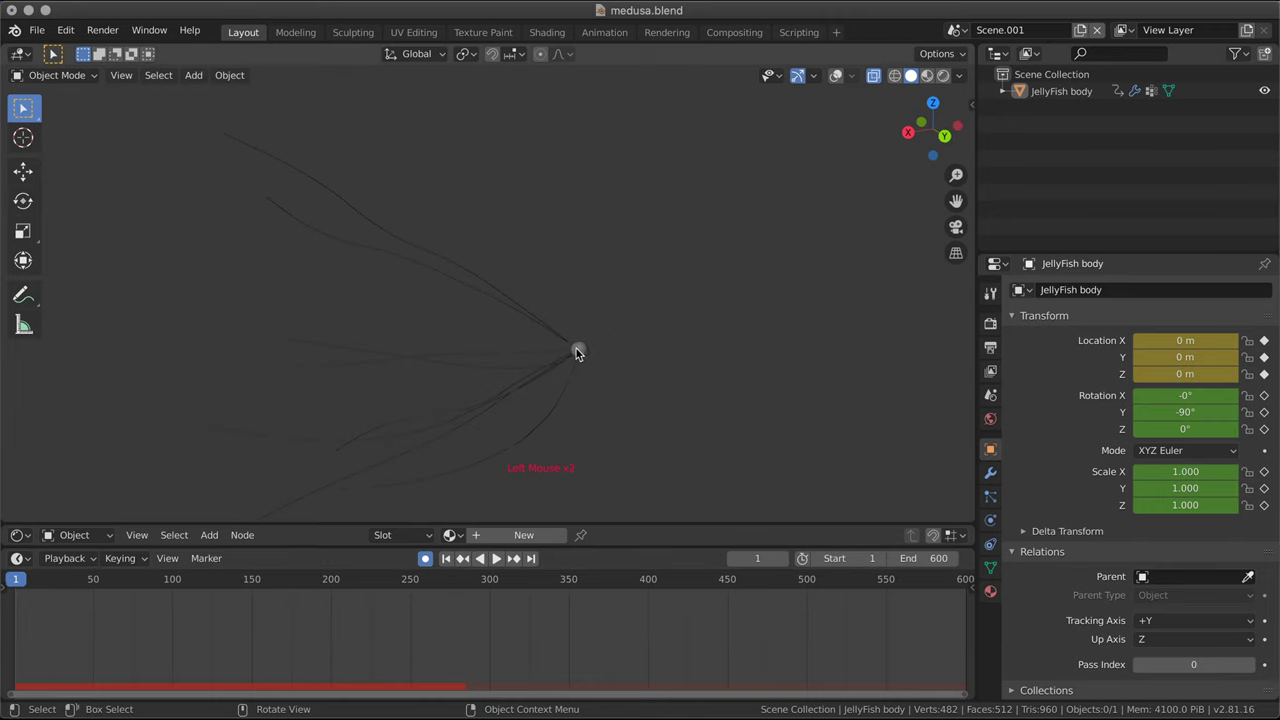
# - Move the jellyfish to a second position at frame 150 and play back the keyframed motion
pyautogui.click(529, 462)
pyautogui.click(257, 579)
pyautogui.press('g')
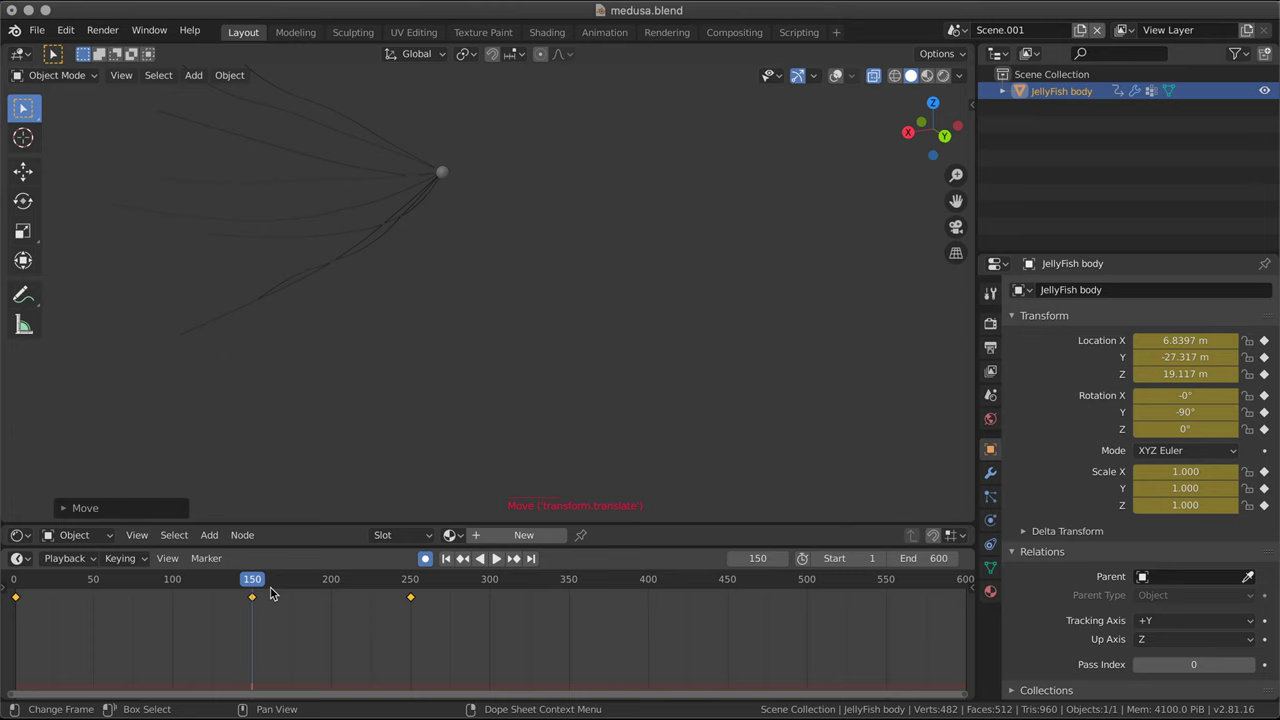
pyautogui.click(260, 585)
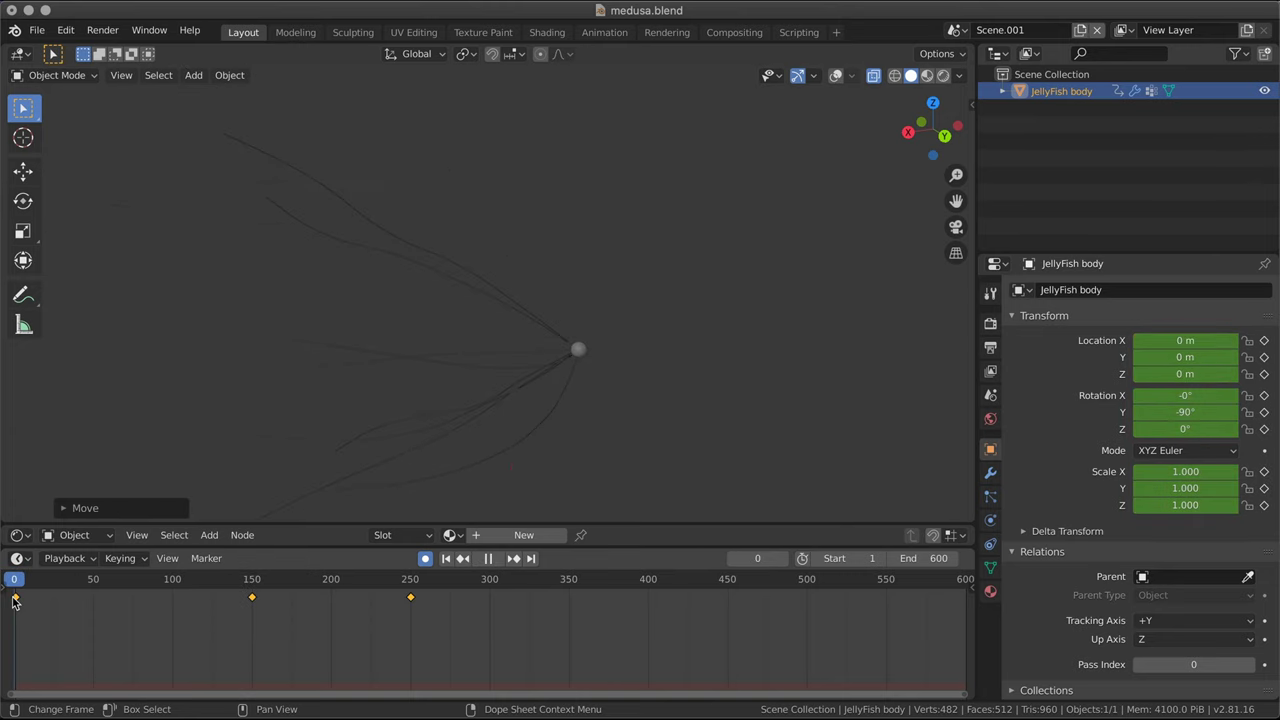
pyautogui.press('space')
pyautogui.click(693, 383)
pyautogui.middleClick(683, 388)
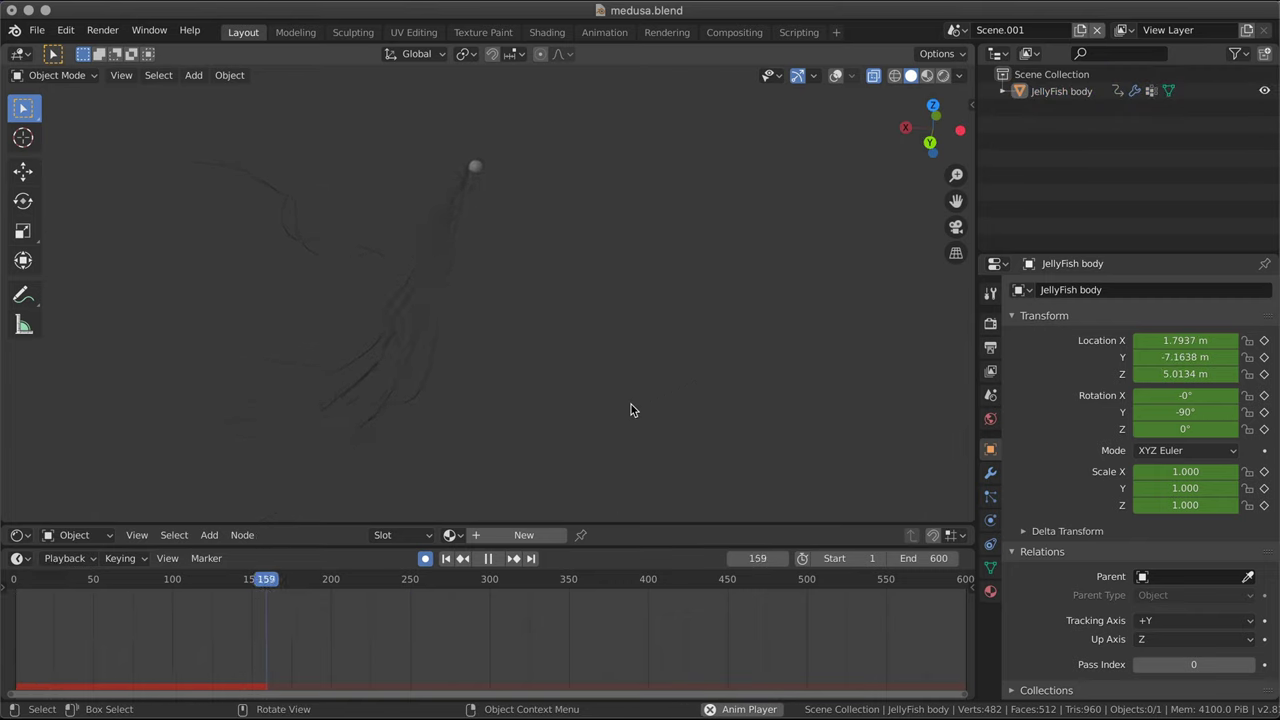
pyautogui.middleClick(638, 404)
pyautogui.middleClick(595, 407)
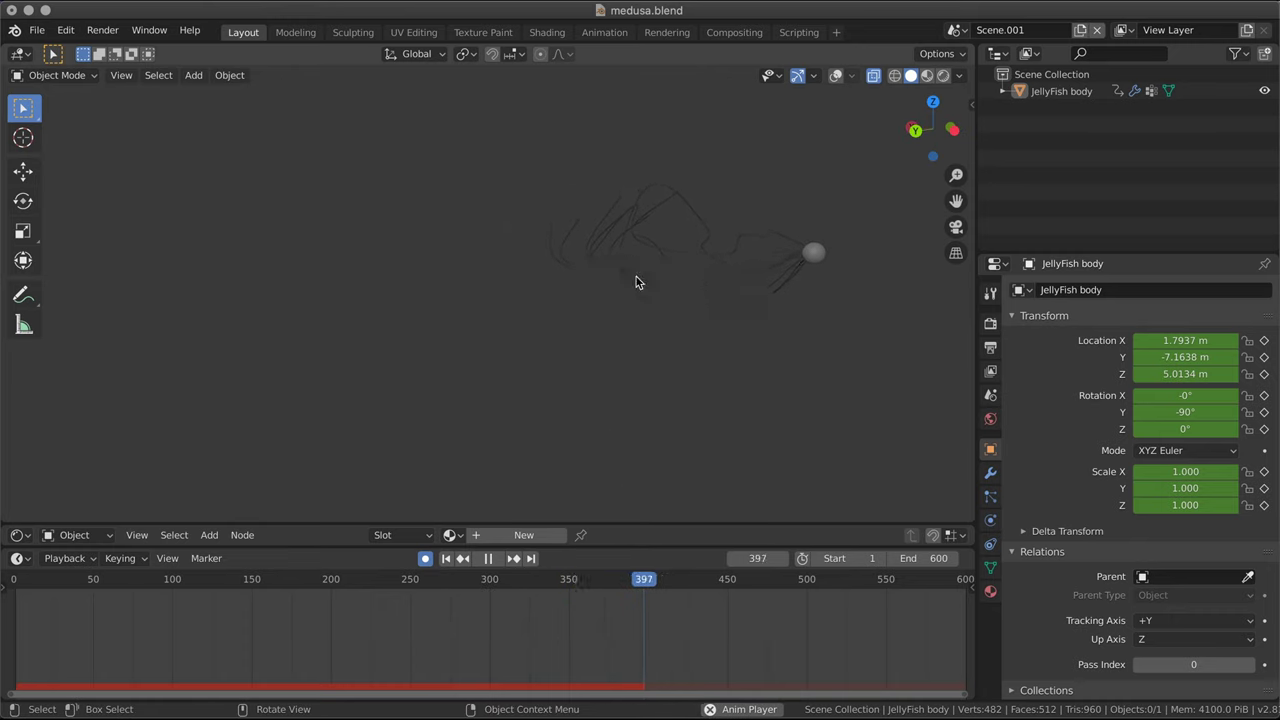
pyautogui.middleClick(749, 338)
pyautogui.middleClick(561, 295)
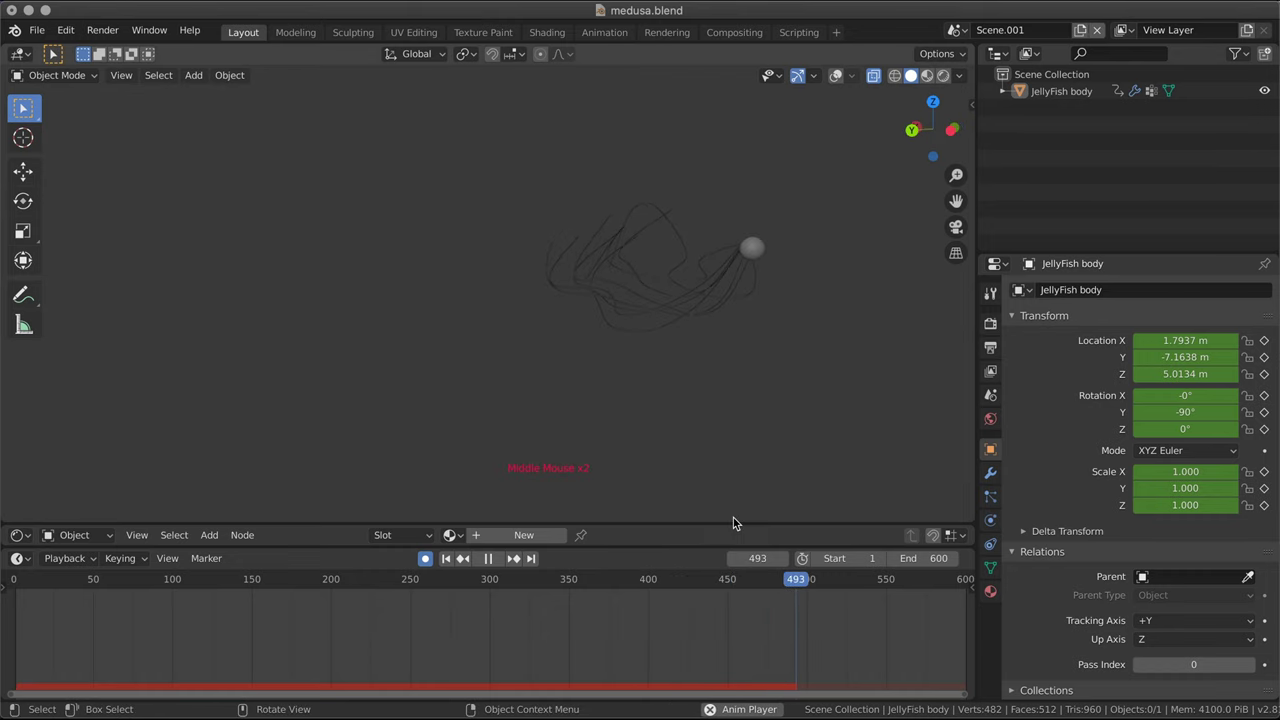
pyautogui.click(488, 558)
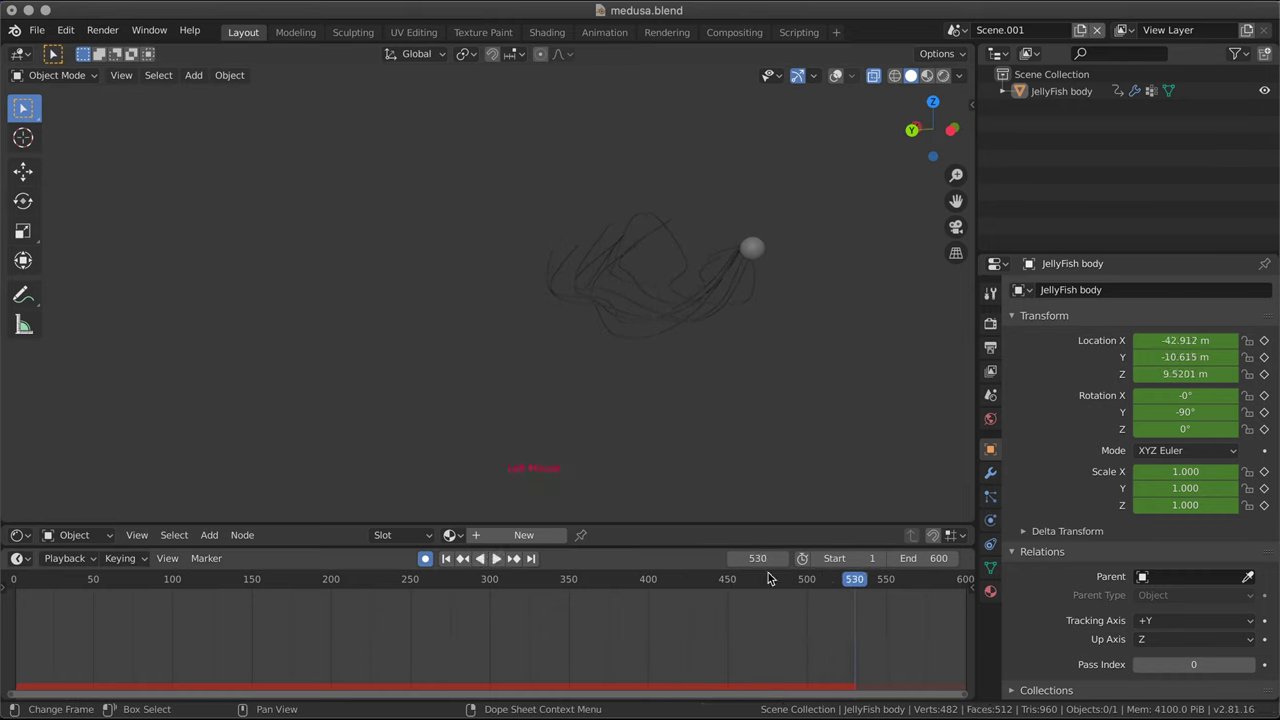
# - Replay the animation from frame 0, orbiting to follow the sweeping jellyfish
pyautogui.click(854, 583)
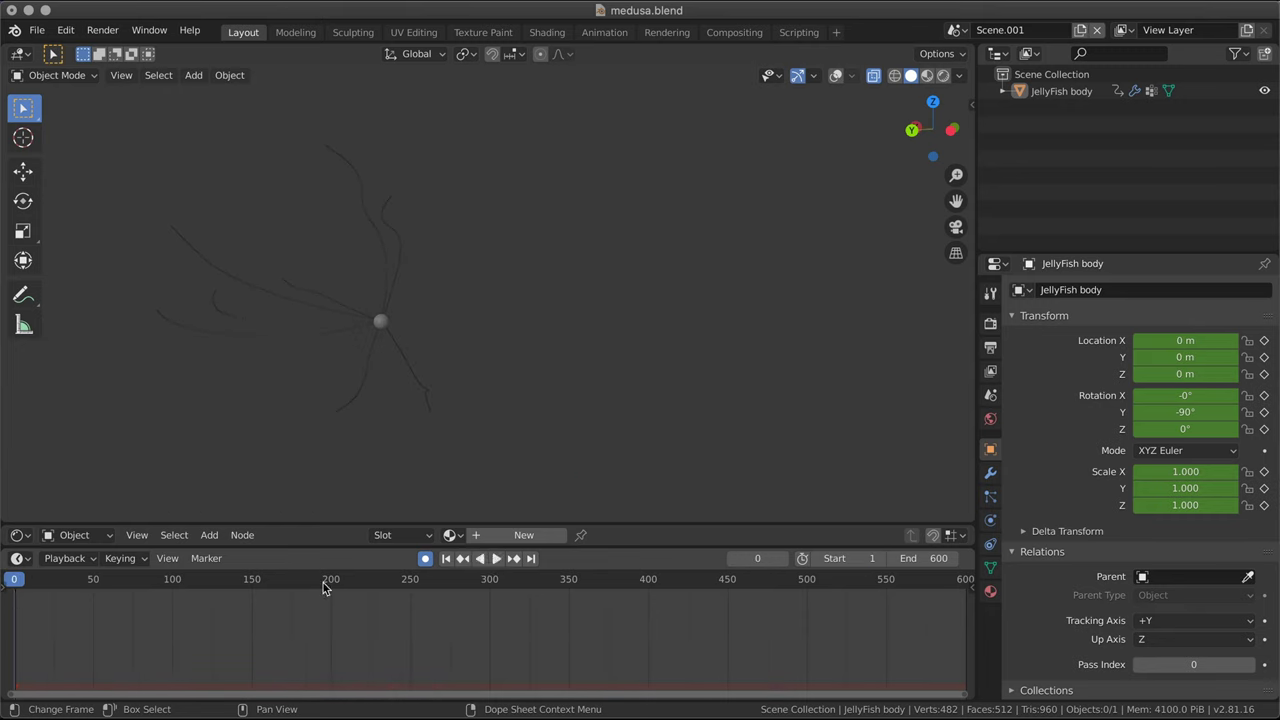
pyautogui.click(497, 562)
pyautogui.middleClick(682, 376)
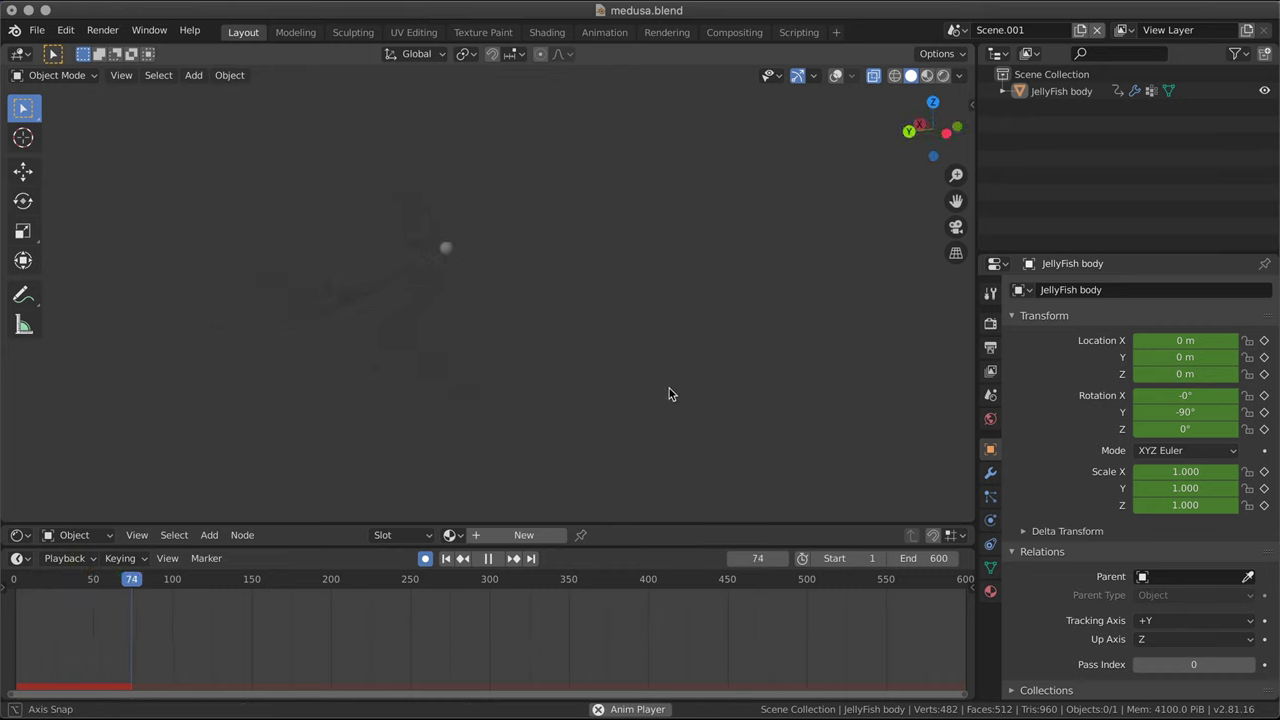
pyautogui.middleClick(589, 333)
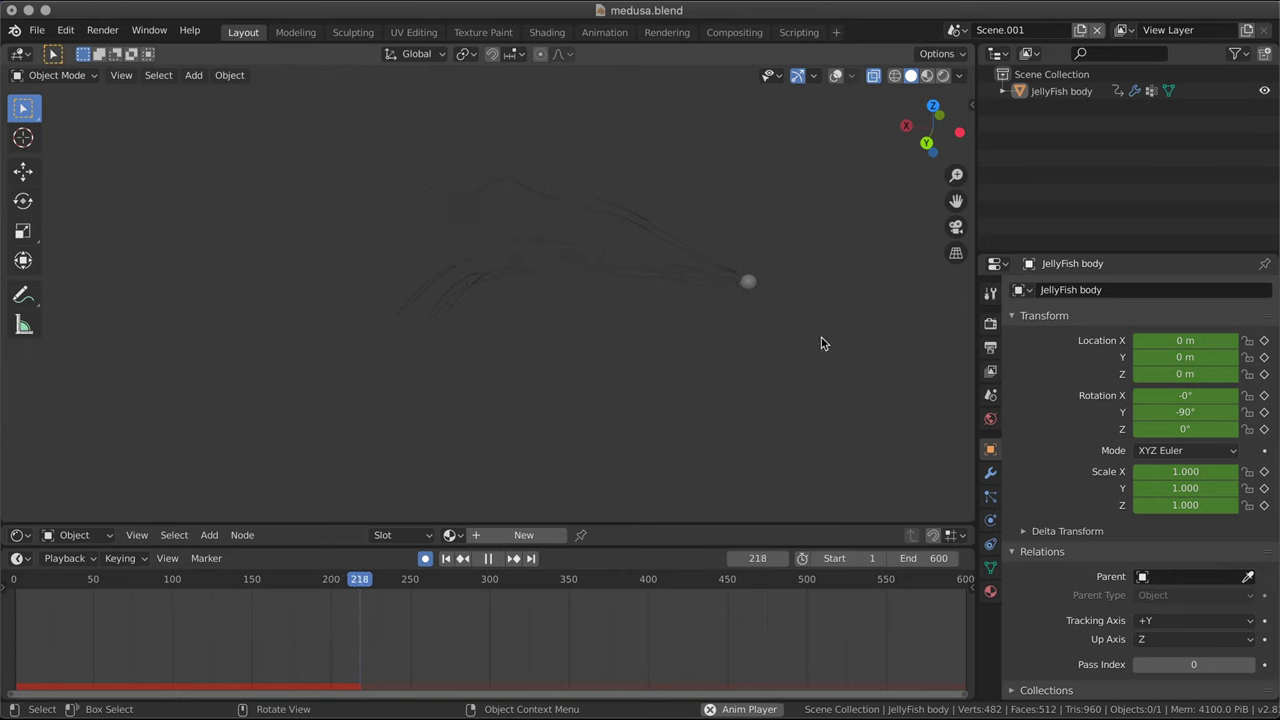
pyautogui.middleClick(642, 205)
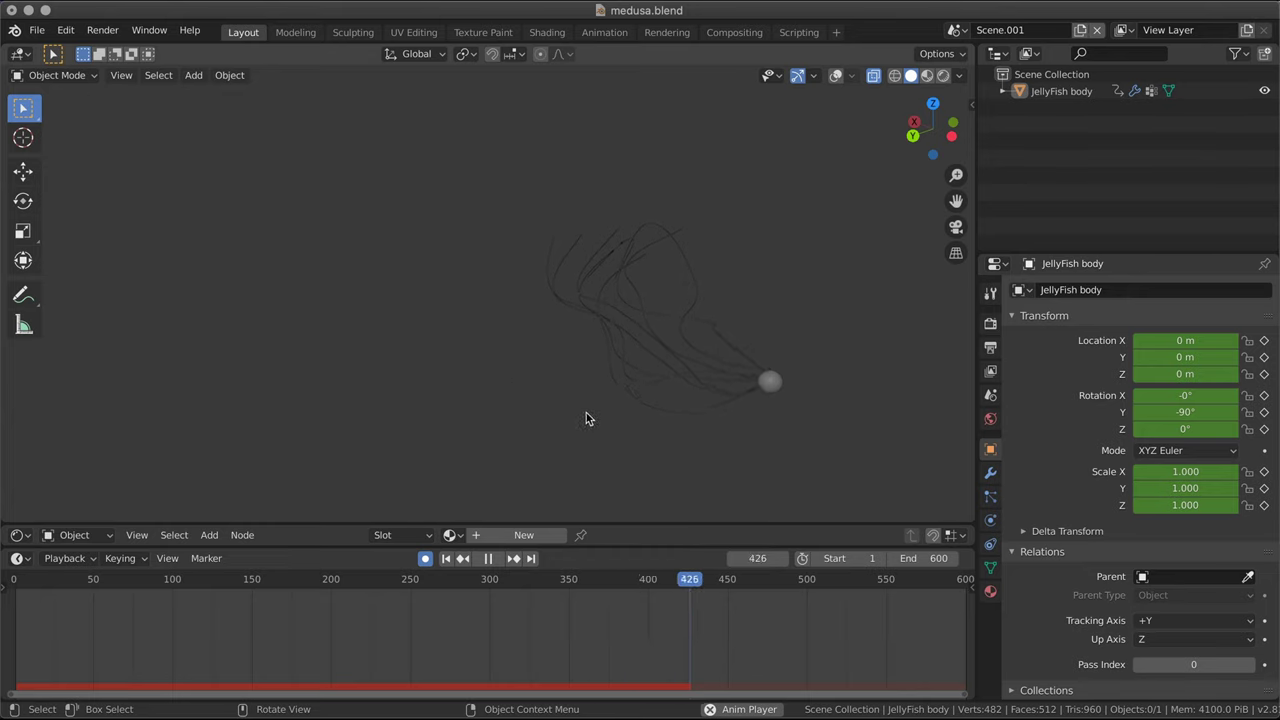
pyautogui.click(607, 350)
pyautogui.scroll(-3)
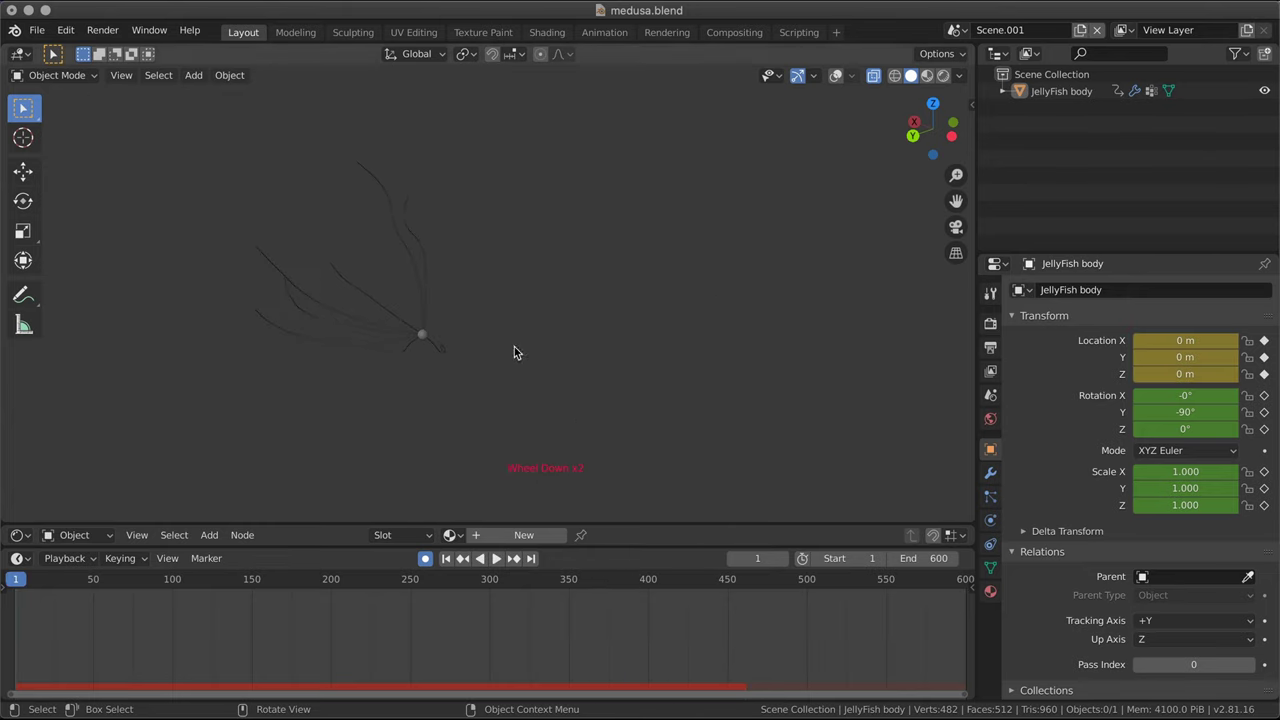
# - Delete all of JellyFish body's keyframes in the timeline and show the viewport overlays
pyautogui.click(427, 342)
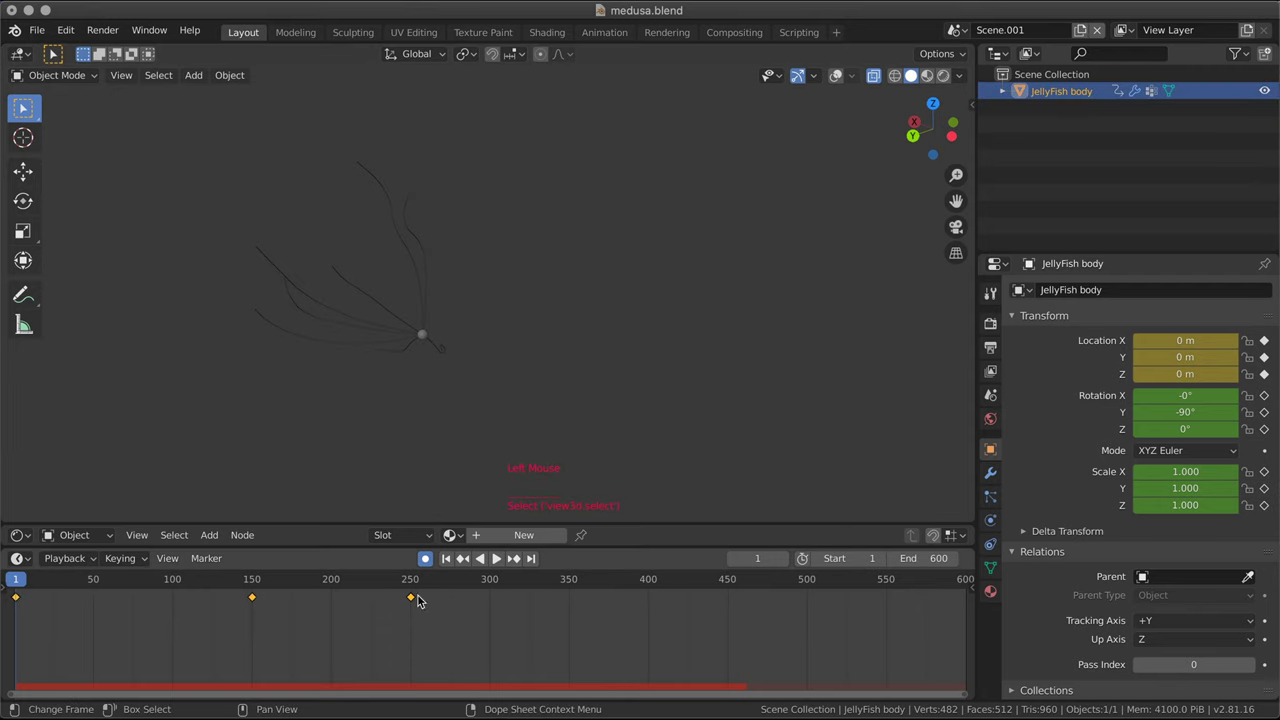
pyautogui.click(441, 638)
pyautogui.press('z')
pyautogui.press('x')
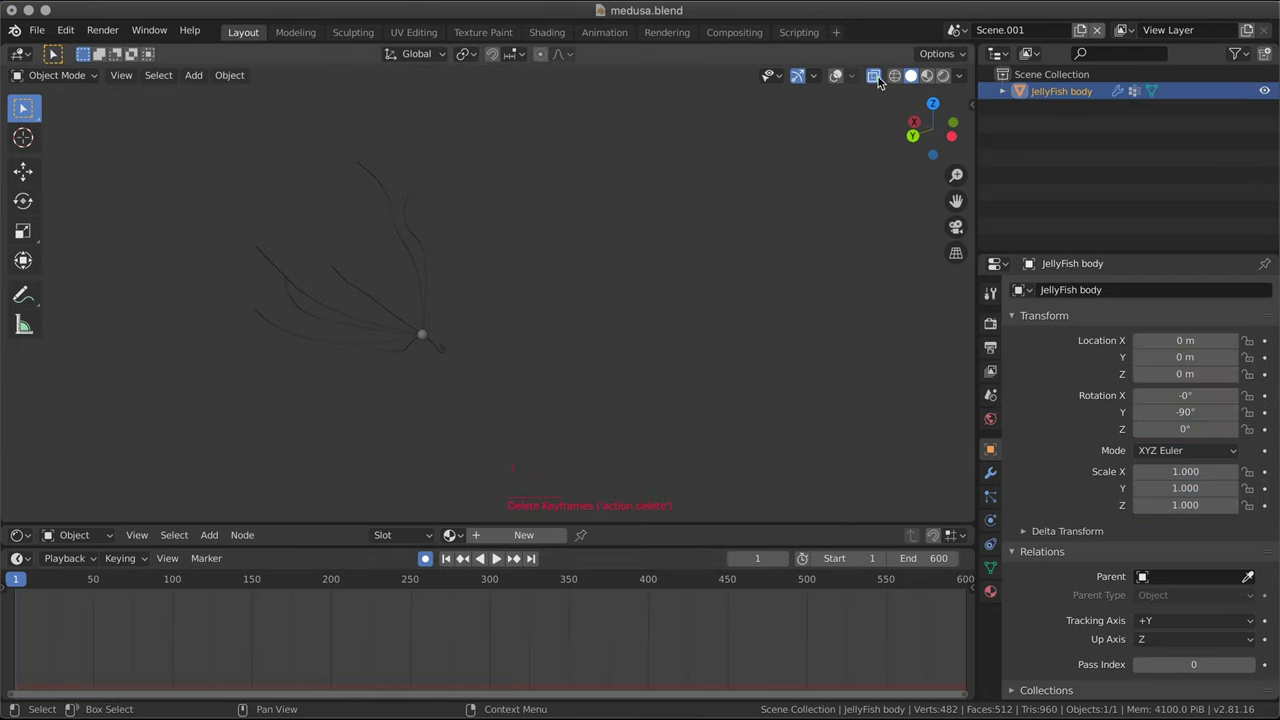
pyautogui.click(836, 76)
pyautogui.middleClick(630, 334)
pyautogui.click(712, 318)
# - Enable the Add Curve: Extra Objects add-on in Preferences and return to the viewport
pyautogui.scroll(-3)
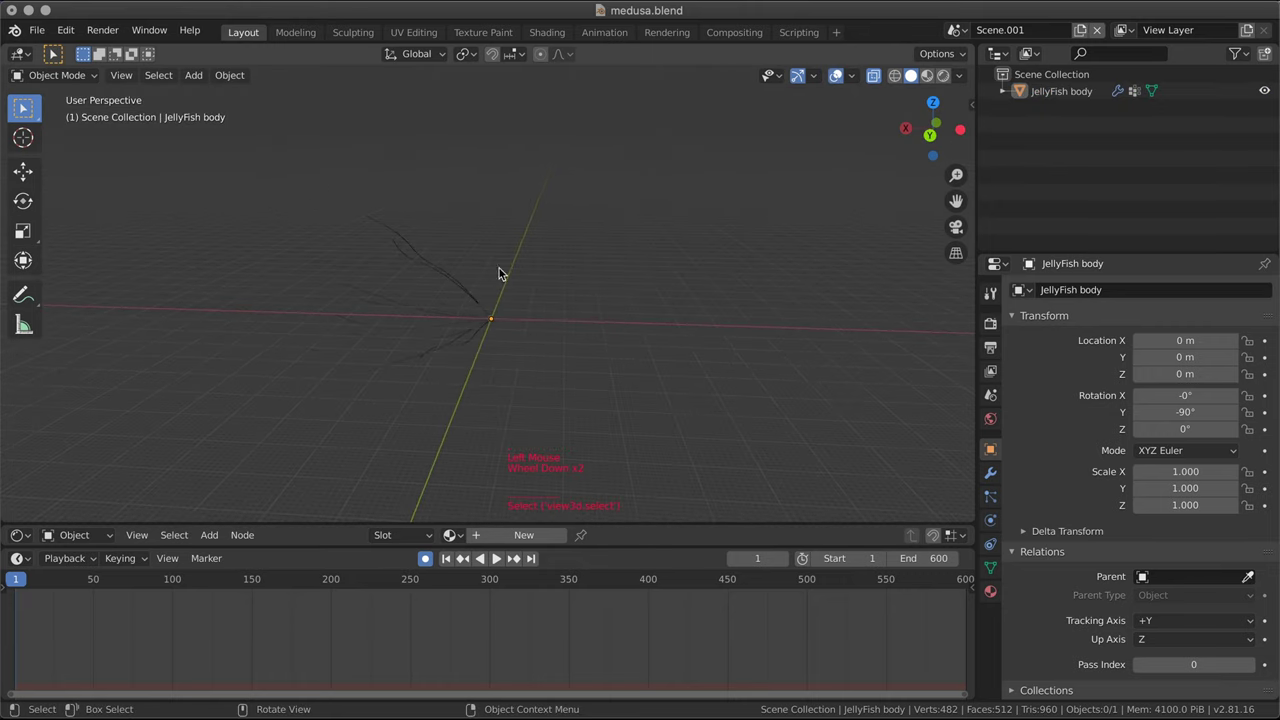
pyautogui.middleClick(598, 305)
pyautogui.scroll(3)
pyautogui.middleClick(530, 371)
pyautogui.scroll(-3)
pyautogui.middleClick(697, 346)
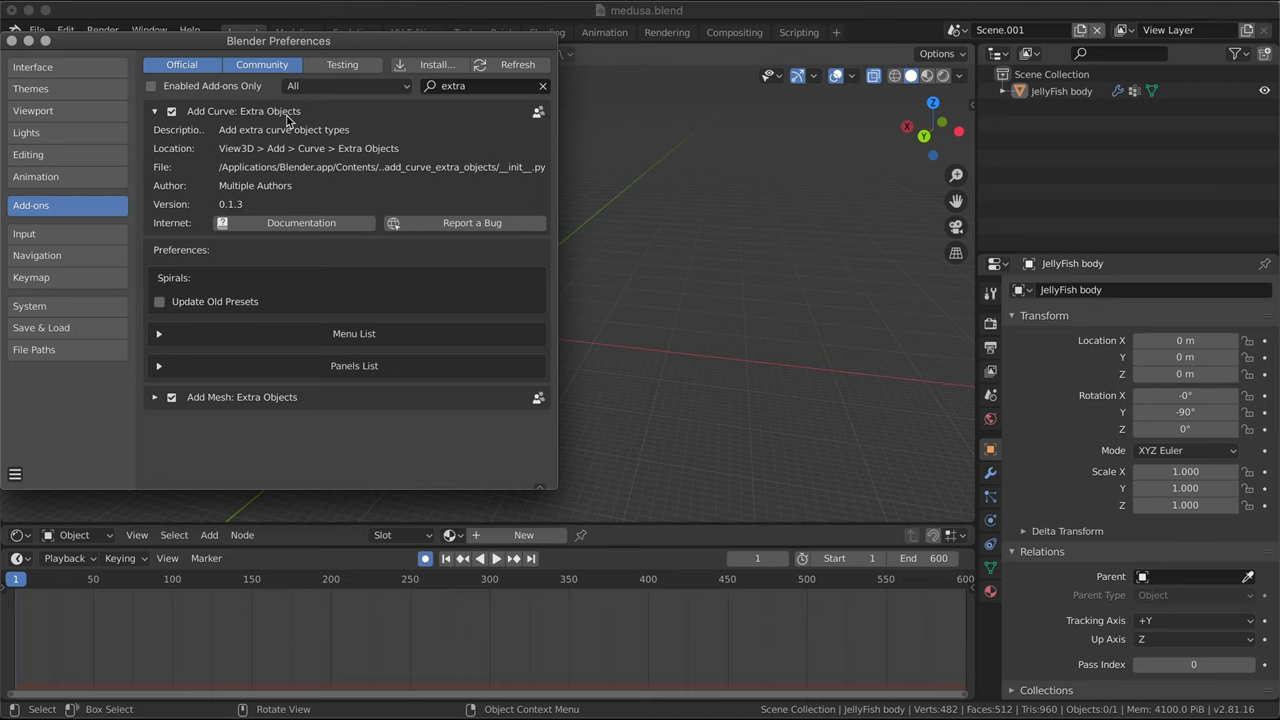
pyautogui.click(242, 126)
pyautogui.click(191, 81)
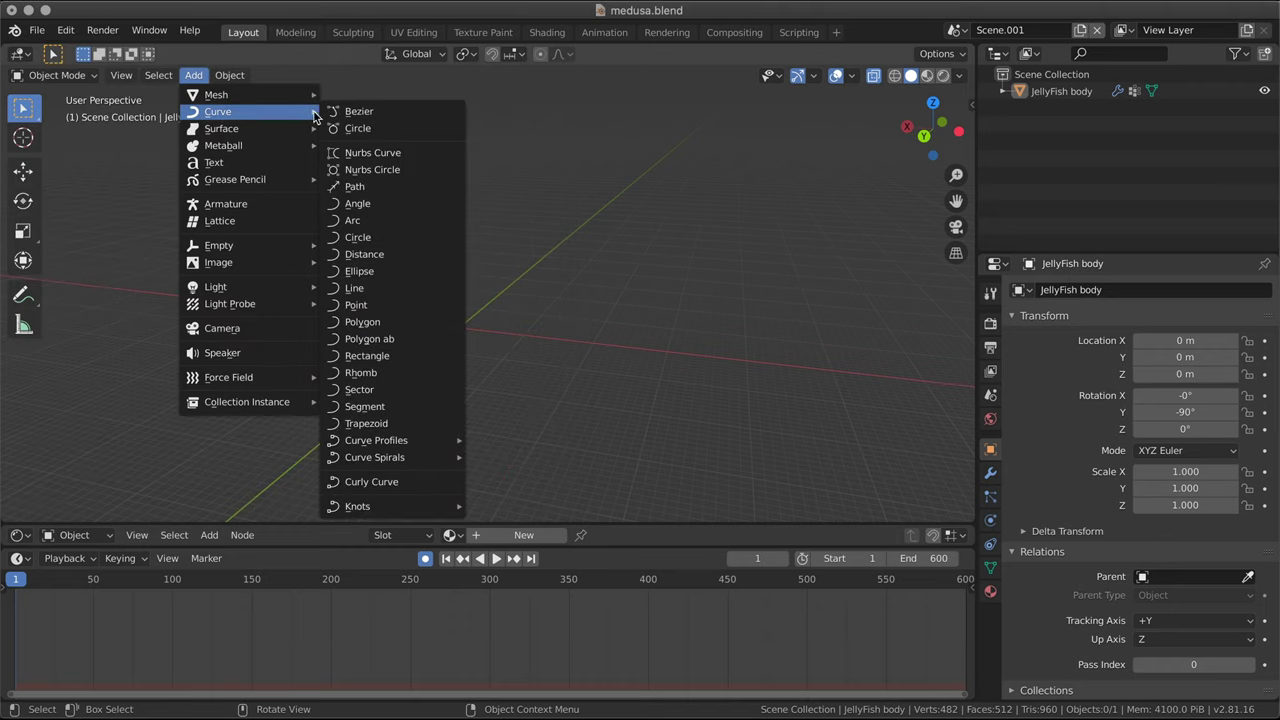
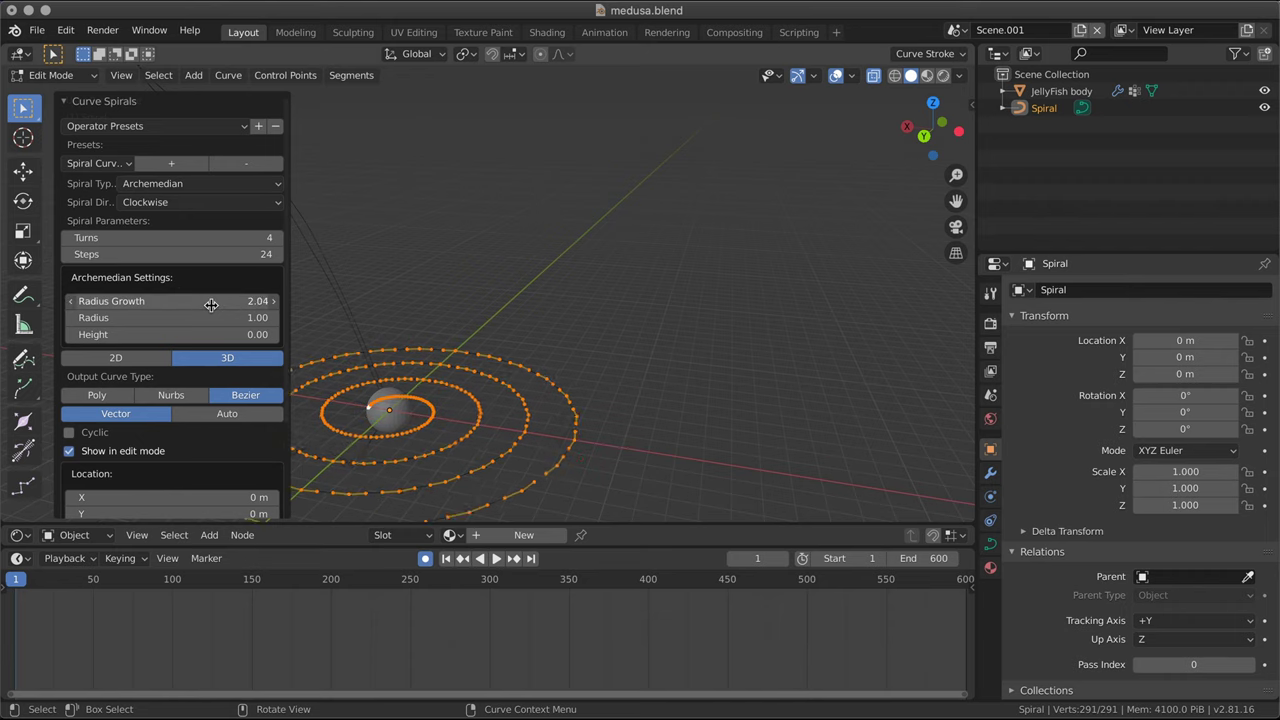
# - Set the Archimedean spiral's radius growth to 2.10 with 2 turns, 3D Bezier output
pyautogui.doubleClick(73, 239)
pyautogui.scroll(-3)
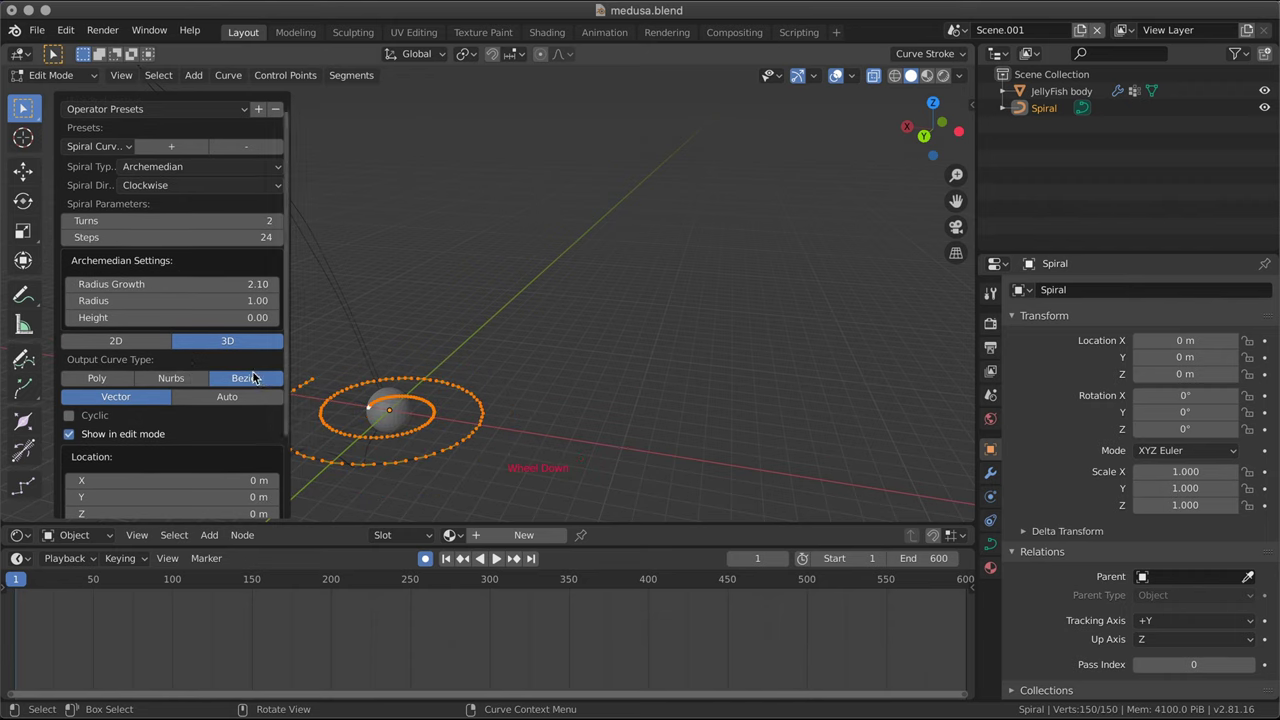
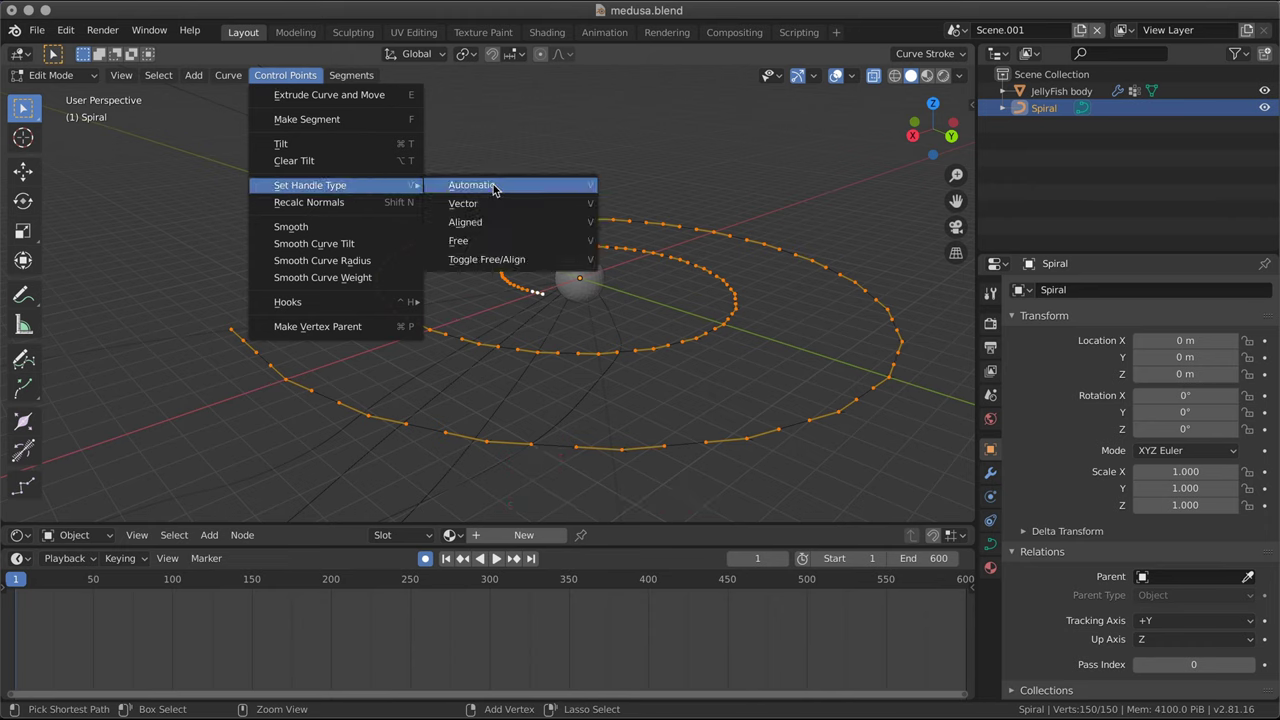
# - Scale the Spiral up about 4.3 times in object mode
pyautogui.press('Tab')
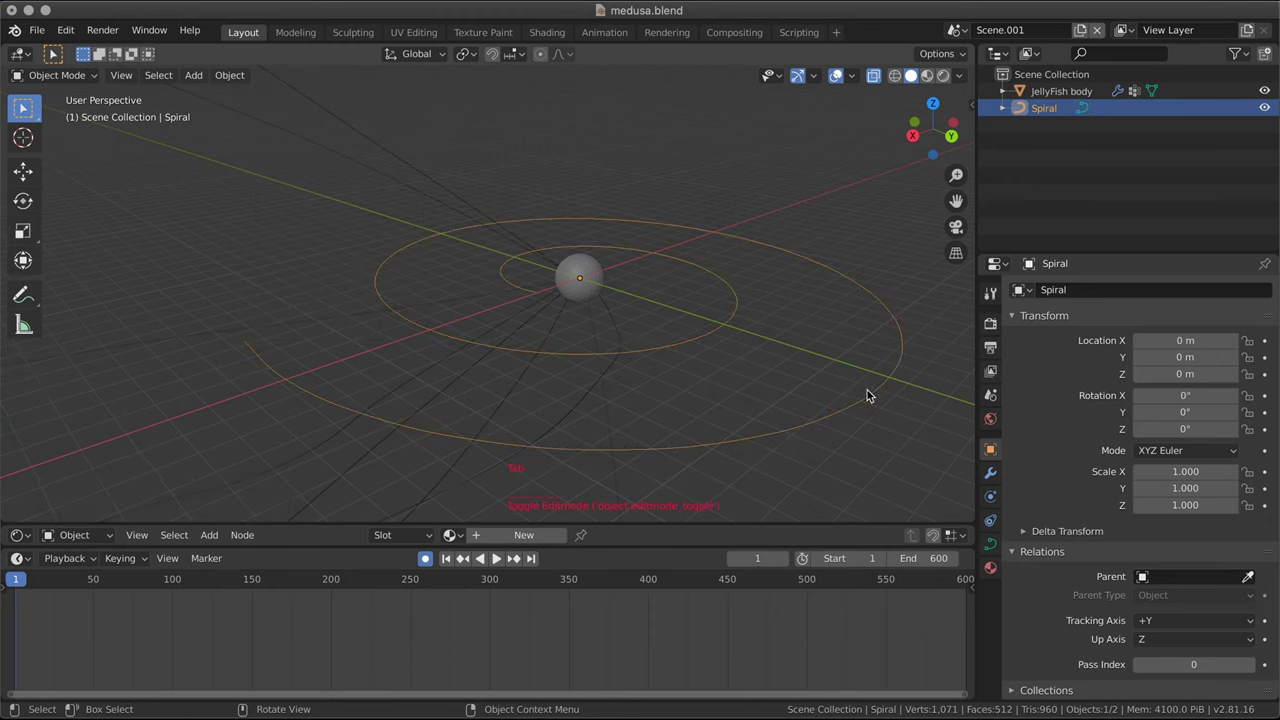
pyautogui.middleClick(678, 362)
pyautogui.scroll(-3)
pyautogui.press('s')
pyautogui.scroll(-3)
pyautogui.scroll(3)
pyautogui.scroll(-3)
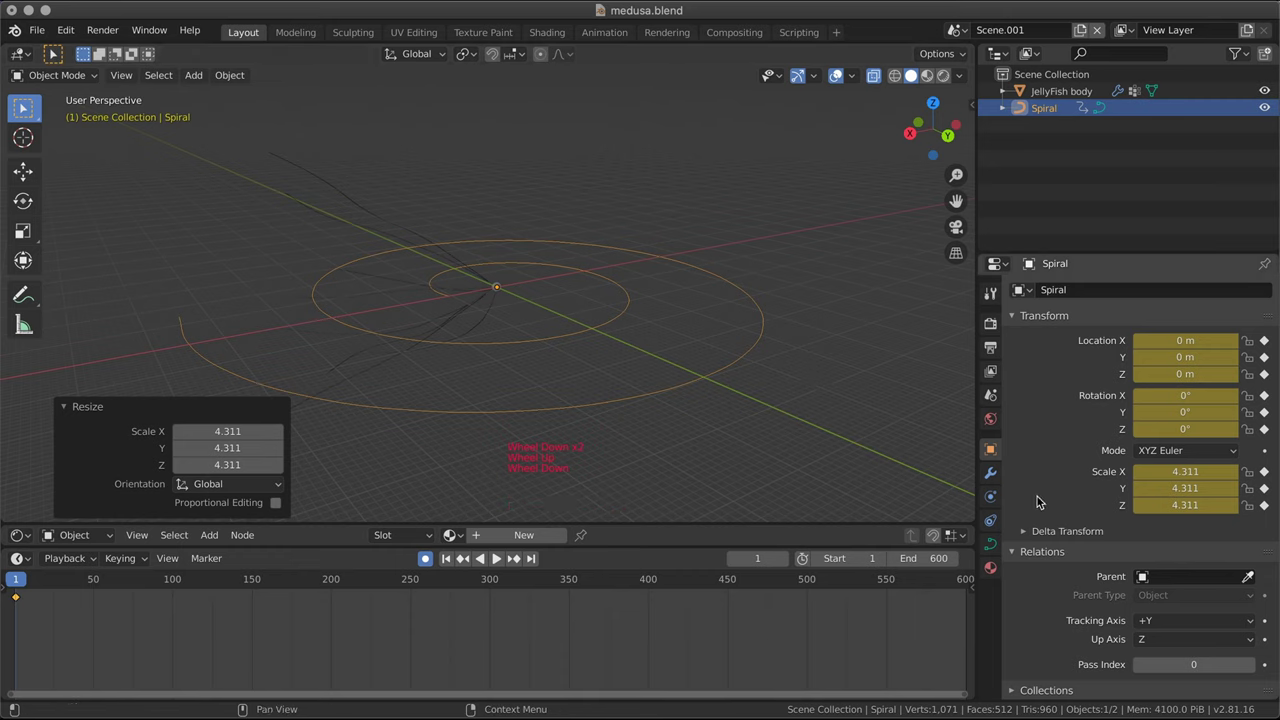
# - Add a 360° Simple Deform Twist modifier about X and a duplicate twisting about Z
pyautogui.click(996, 468)
pyautogui.click(1063, 299)
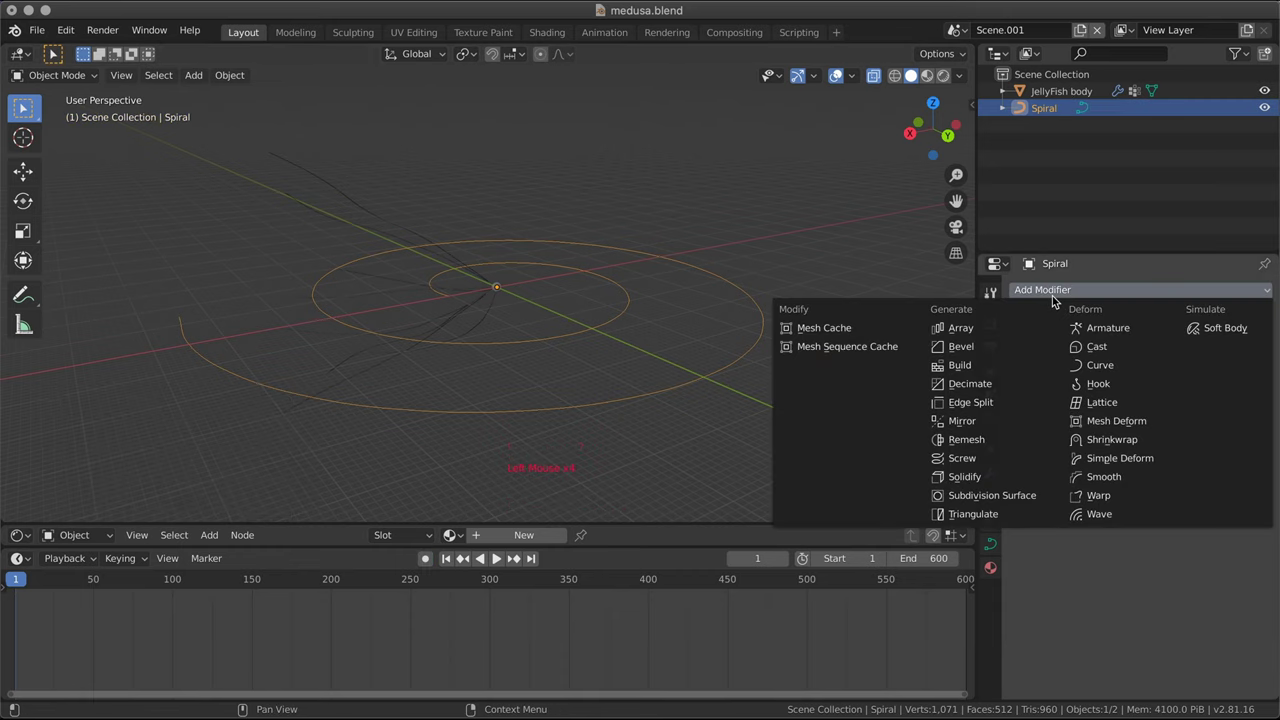
pyautogui.click(730, 303)
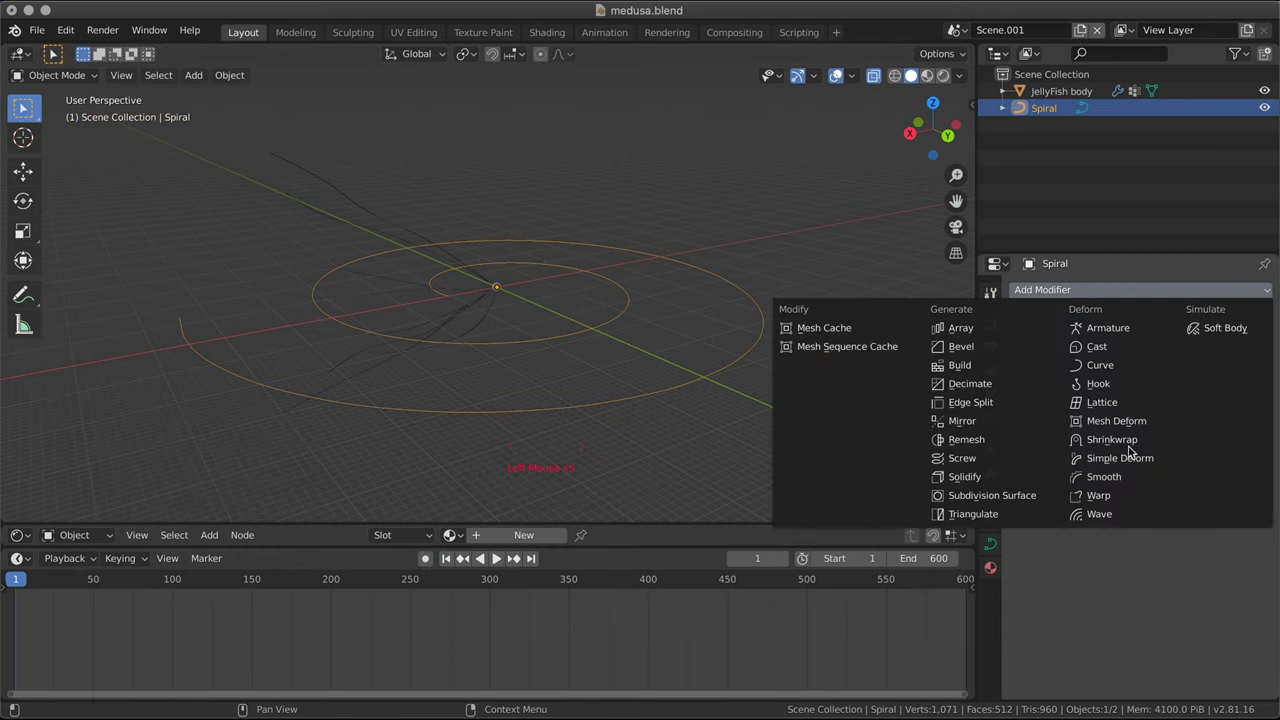
pyautogui.middleClick(612, 351)
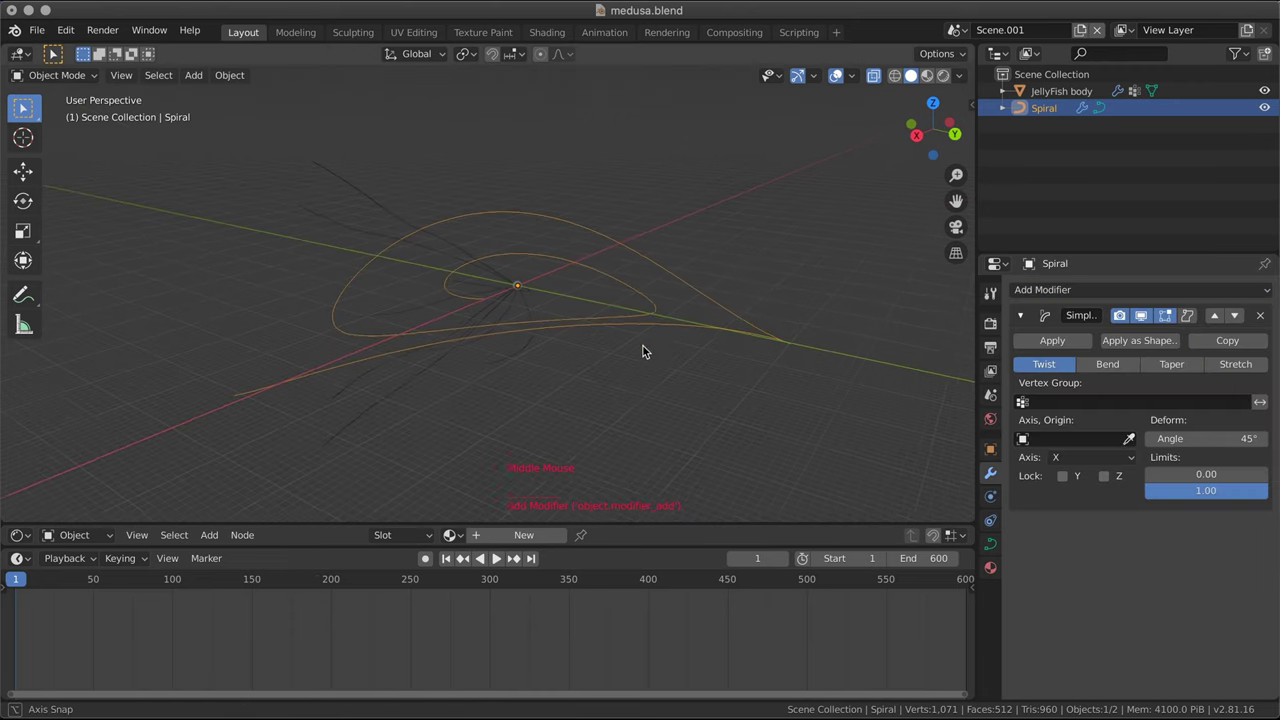
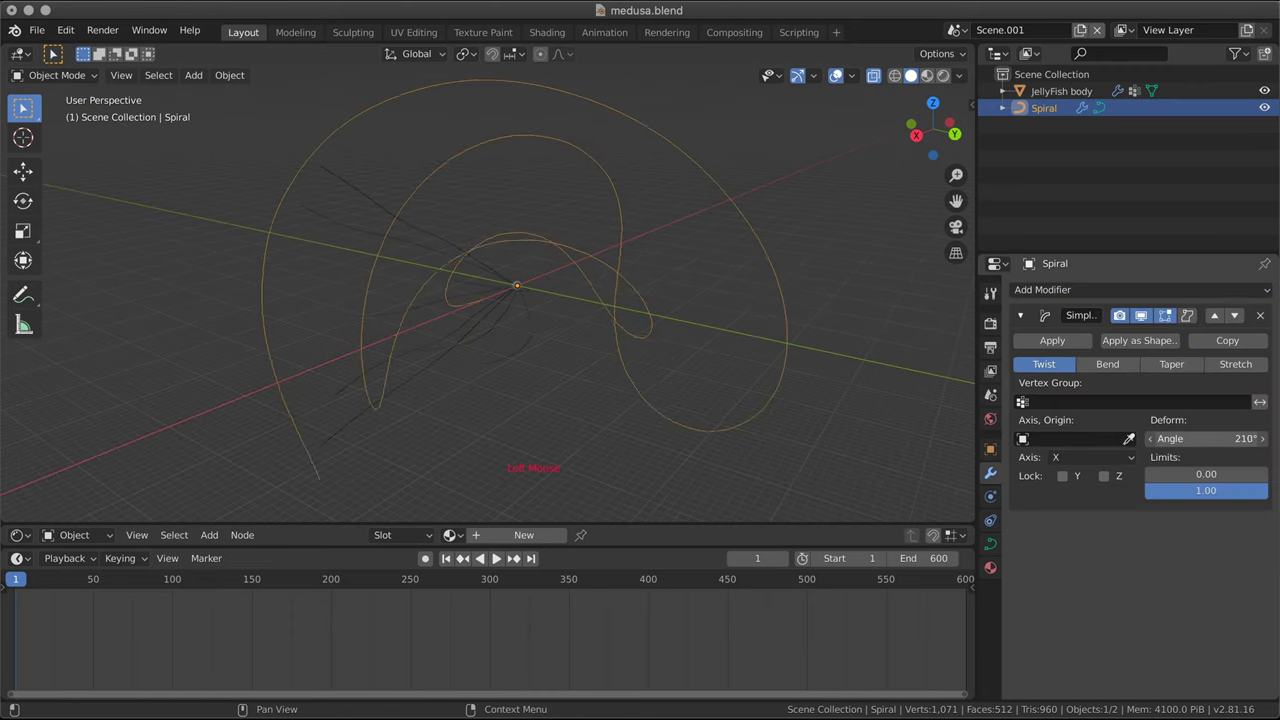
pyautogui.middleClick(489, 266)
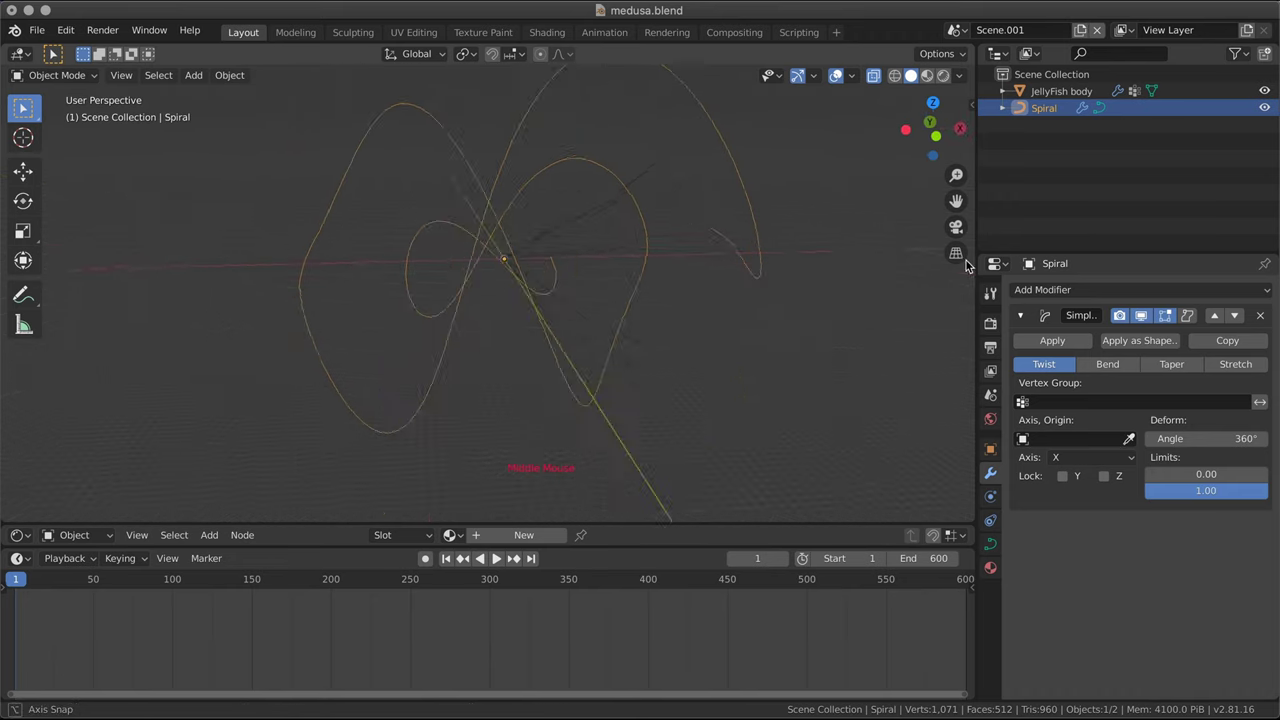
pyautogui.click(1171, 296)
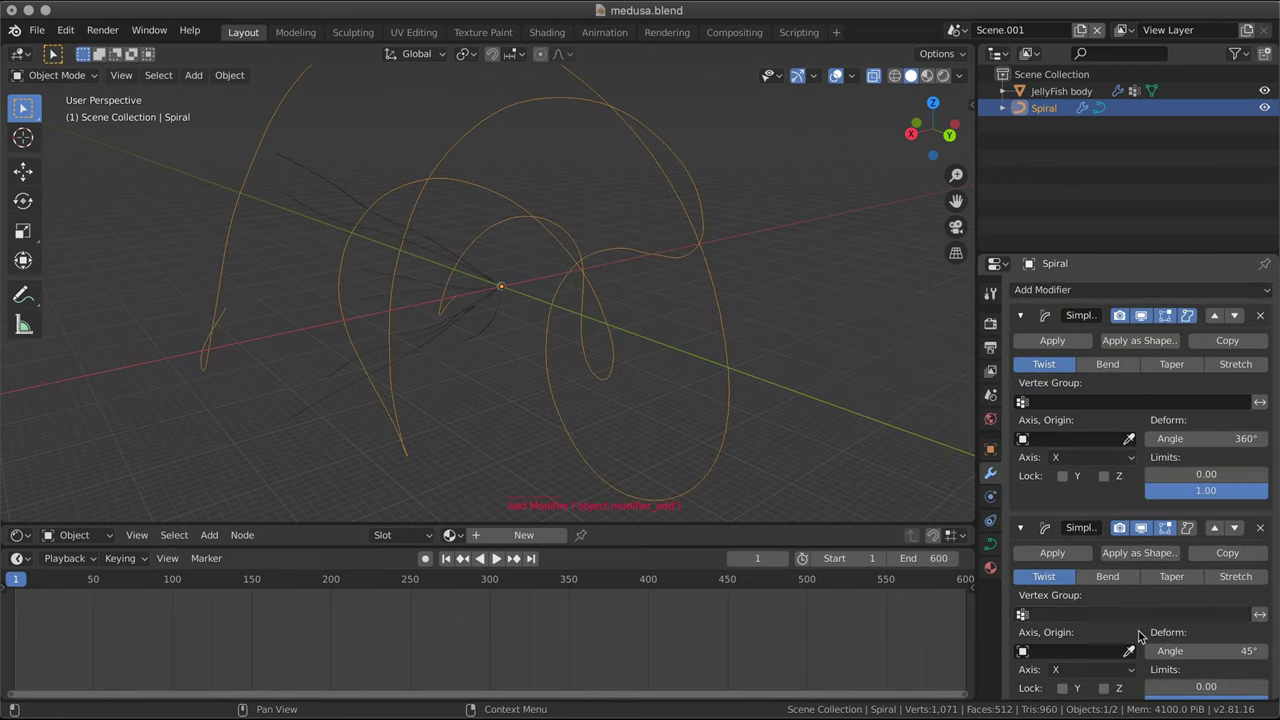
pyautogui.scroll(-3)
pyautogui.scroll(-3)
pyautogui.click(1110, 637)
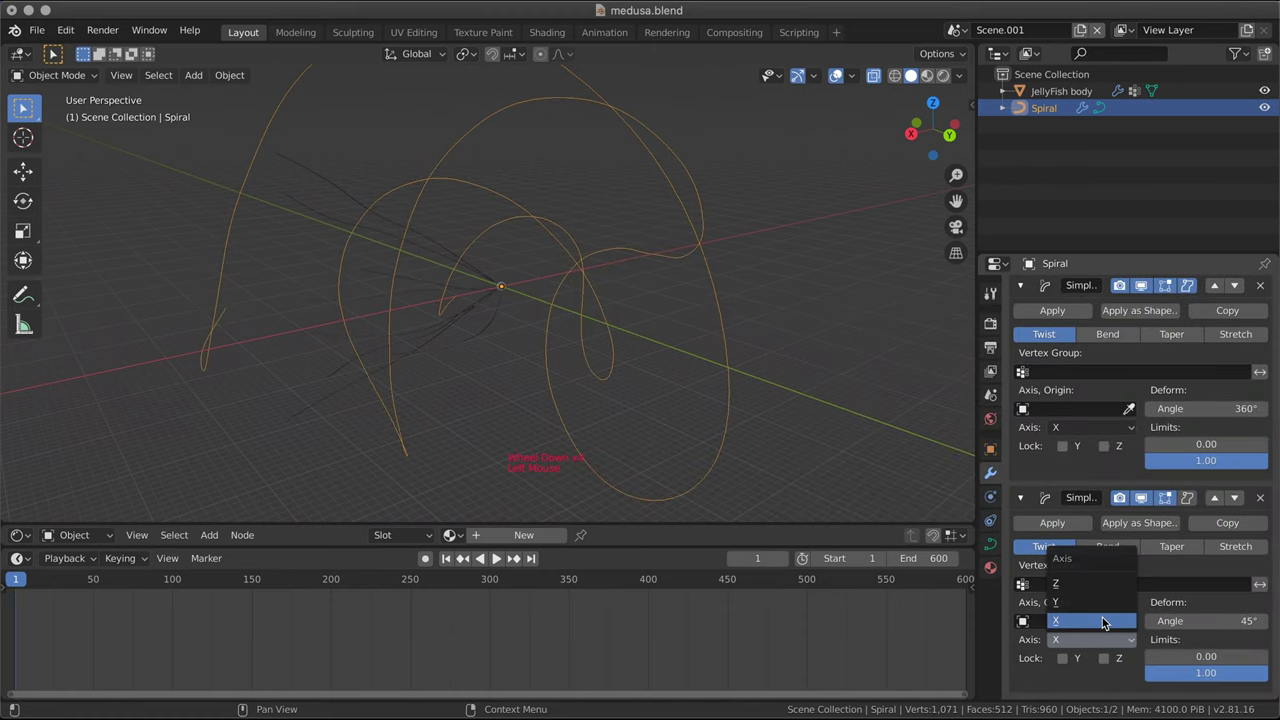
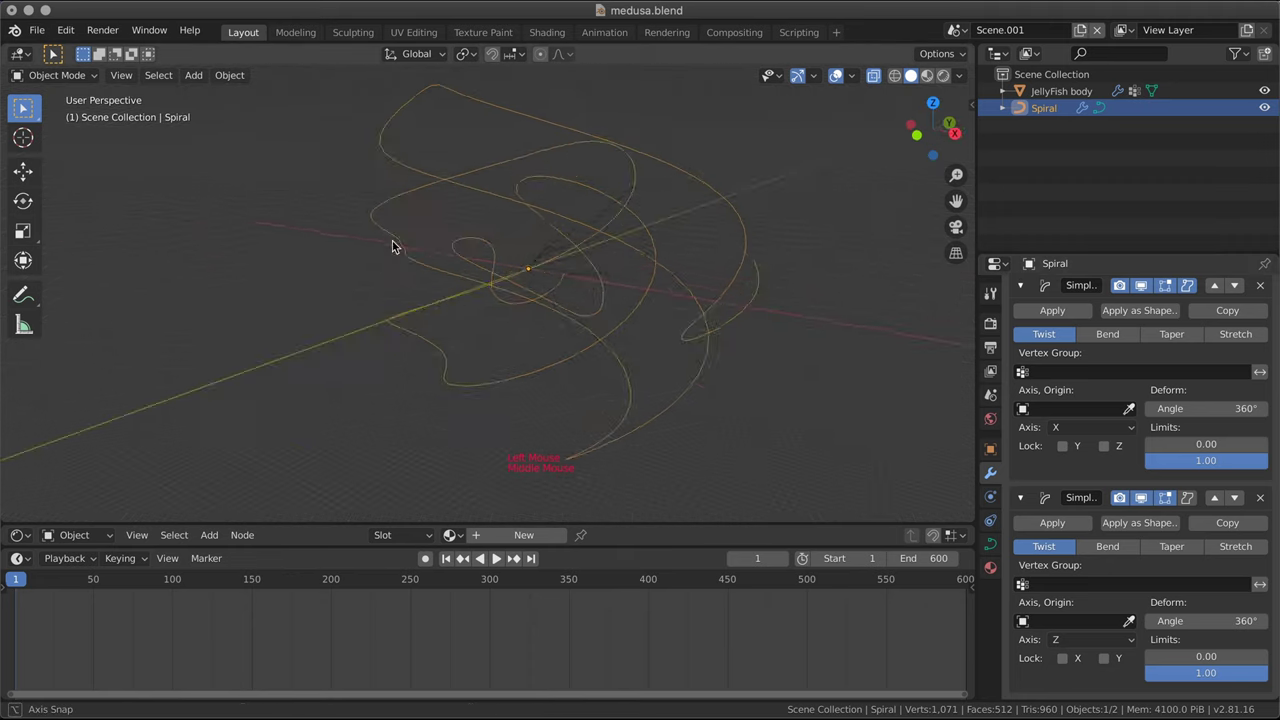
pyautogui.scroll(3)
# - Hide the body and keyframe both twist angles, changing them at frame 600
pyautogui.click(1266, 91)
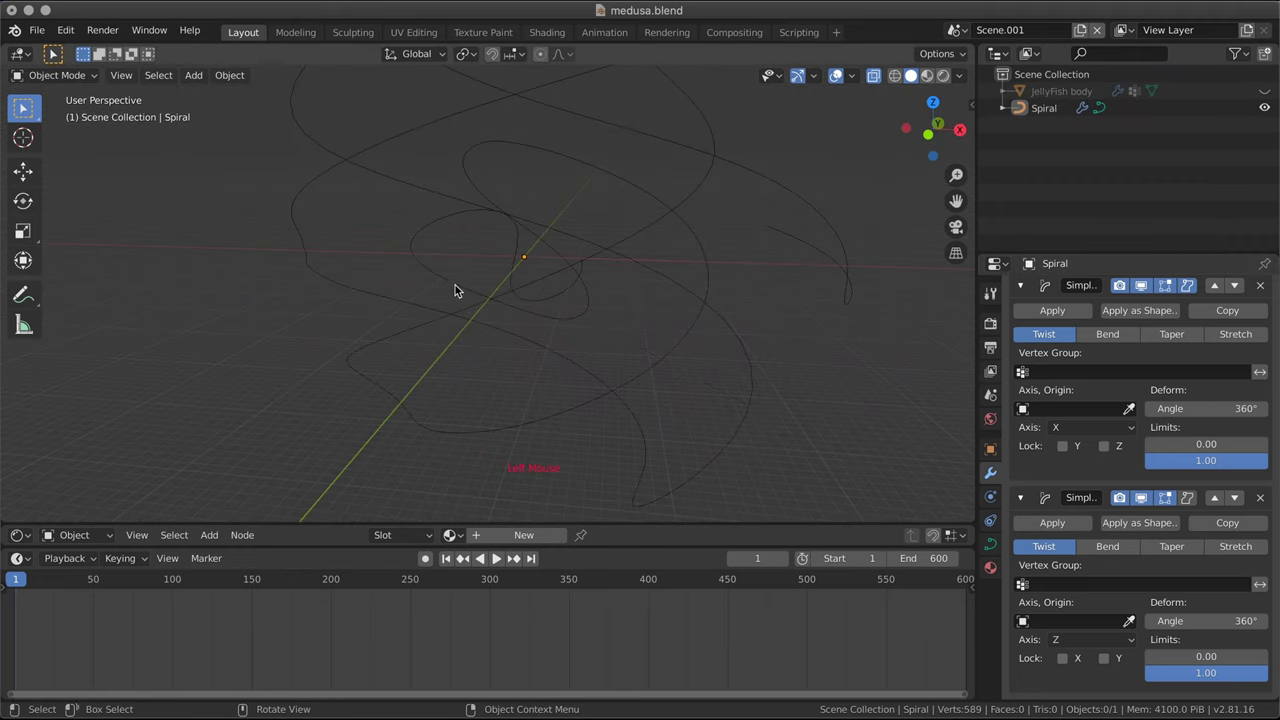
pyautogui.middleClick(481, 292)
pyautogui.scroll(-3)
pyautogui.middleClick(577, 315)
pyautogui.middleClick(544, 344)
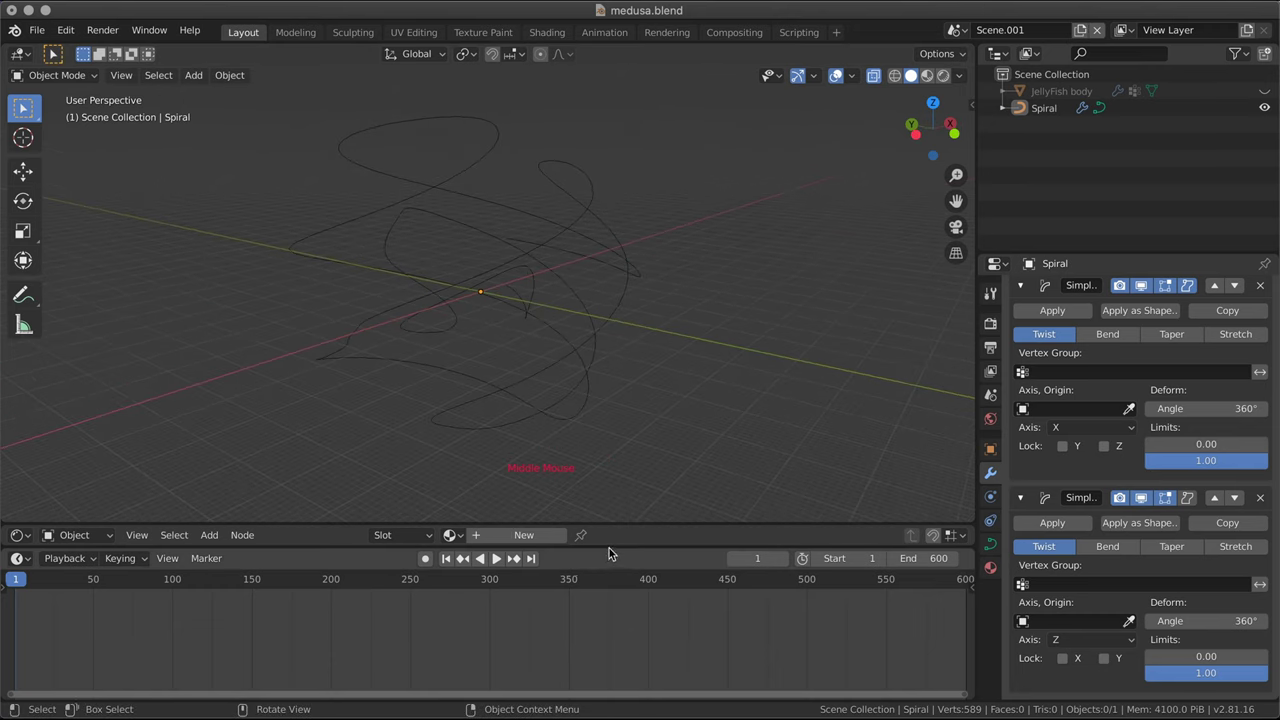
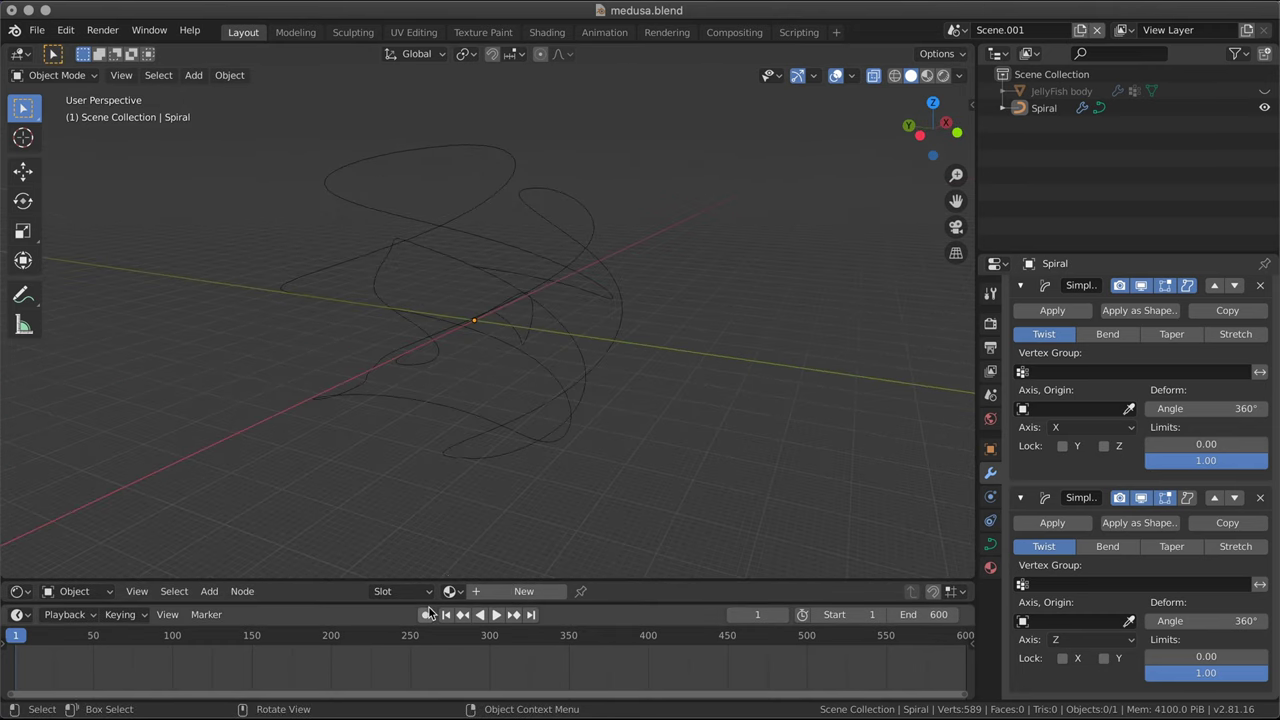
pyautogui.click(427, 614)
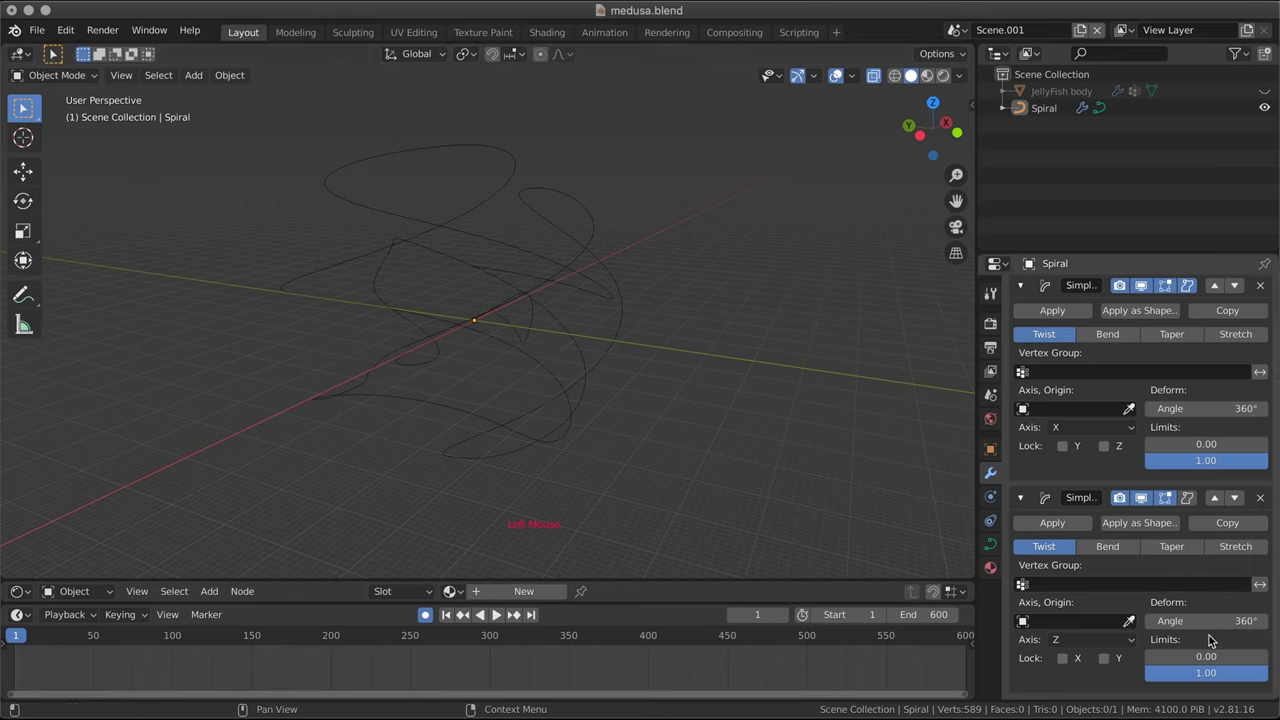
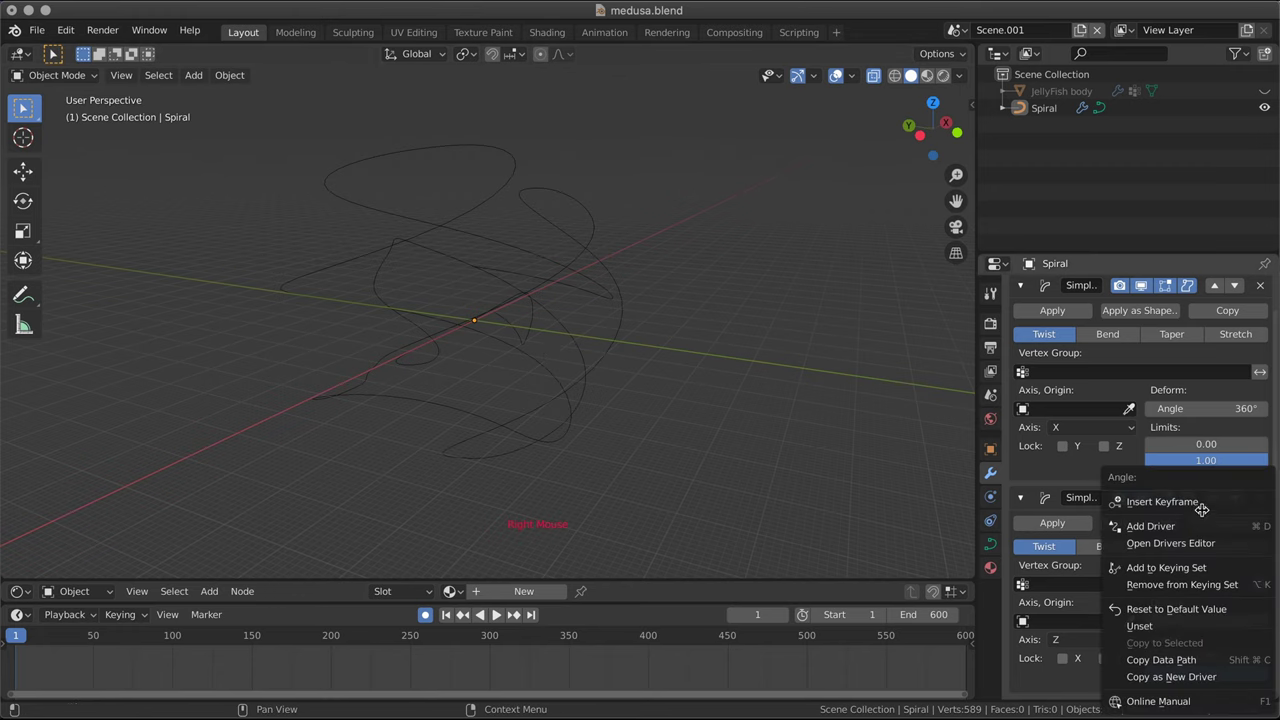
pyautogui.click(25, 637)
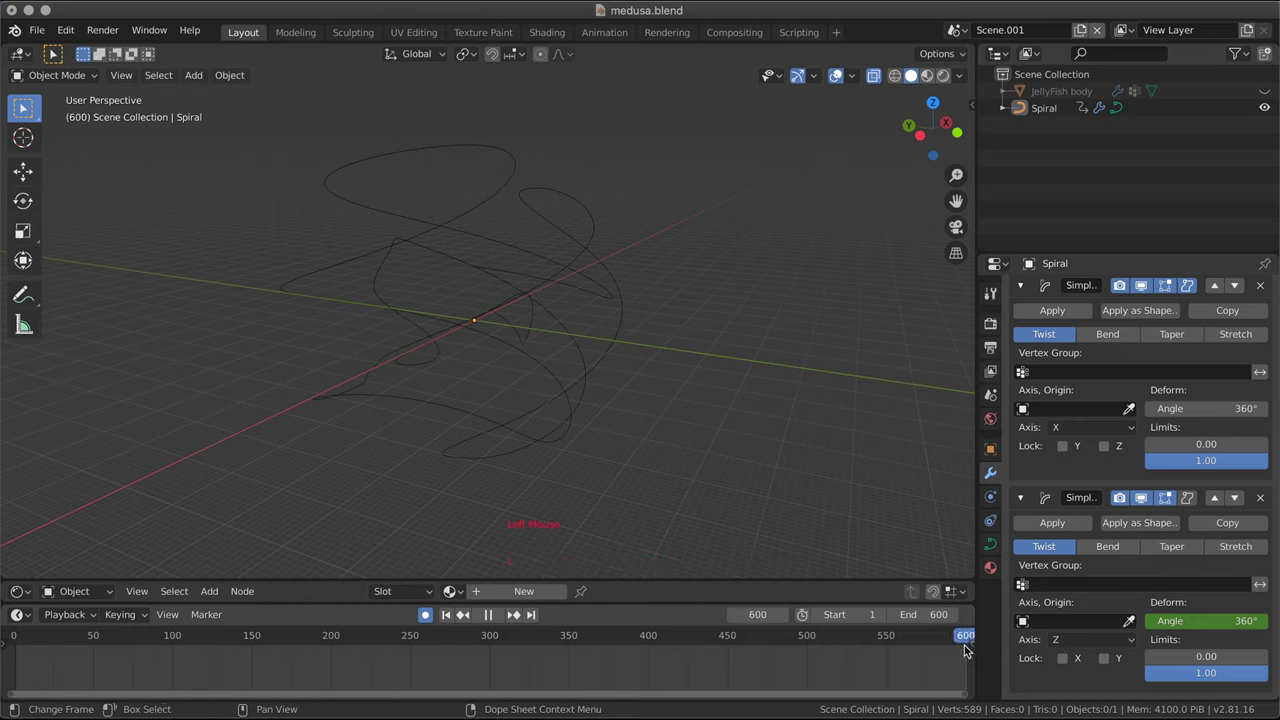
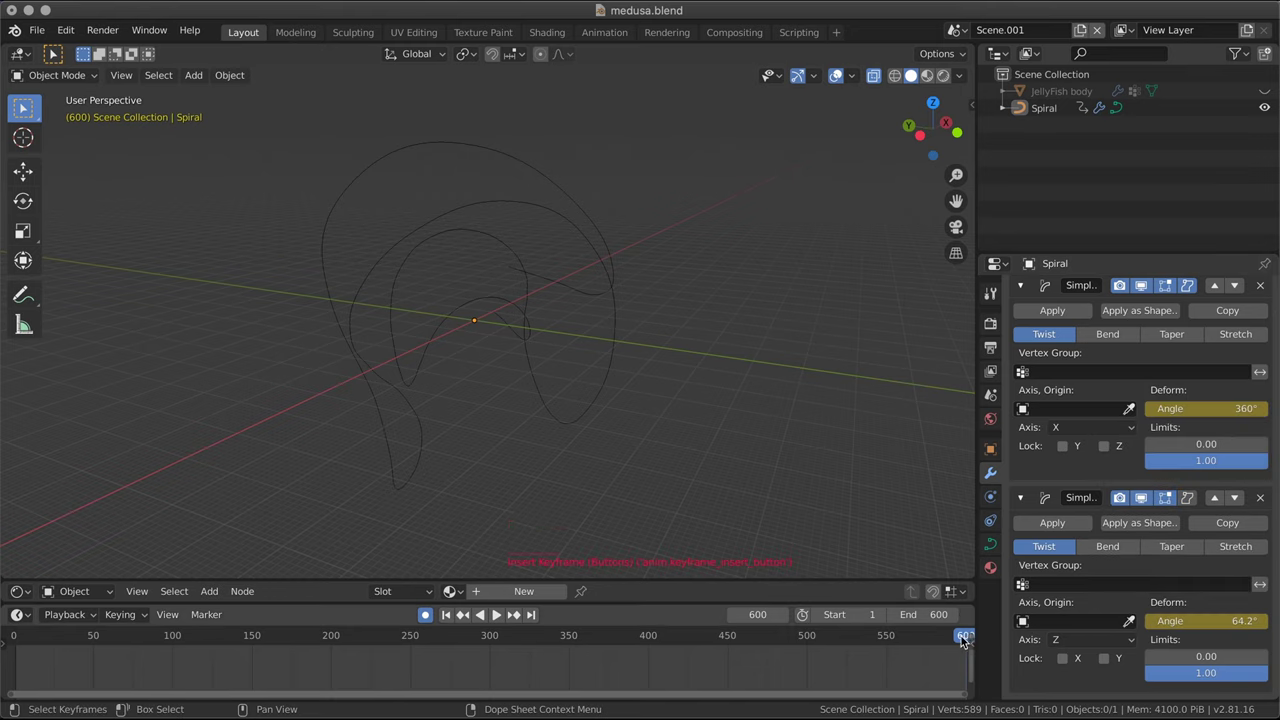
pyautogui.click(964, 638)
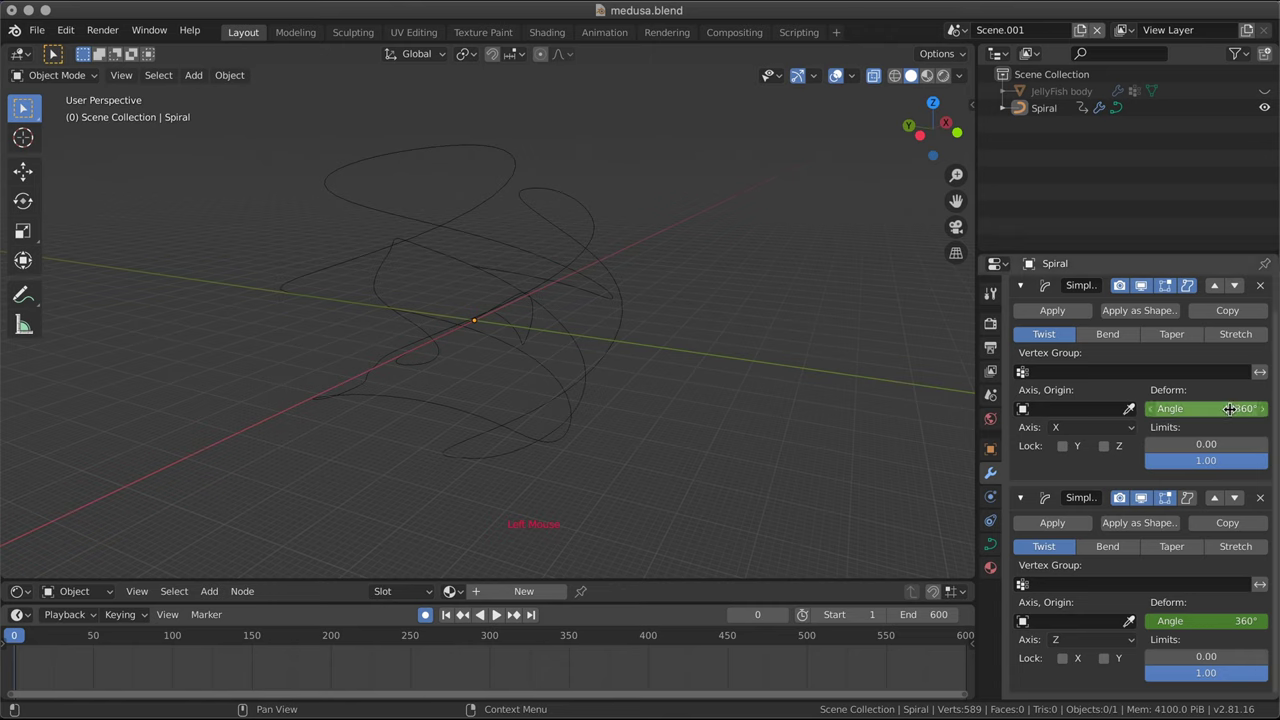
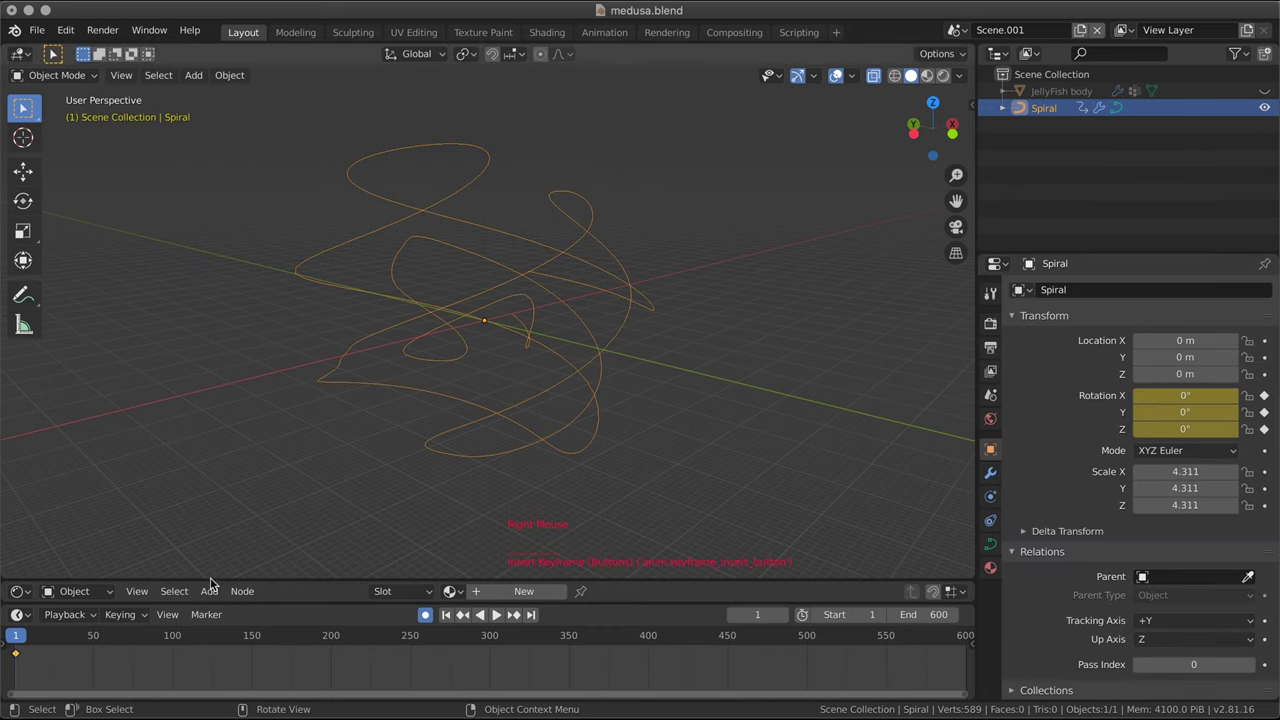
# - Keyframe the Spiral's rotation at frame 1 and again, changed, at frame 600
pyautogui.click(835, 632)
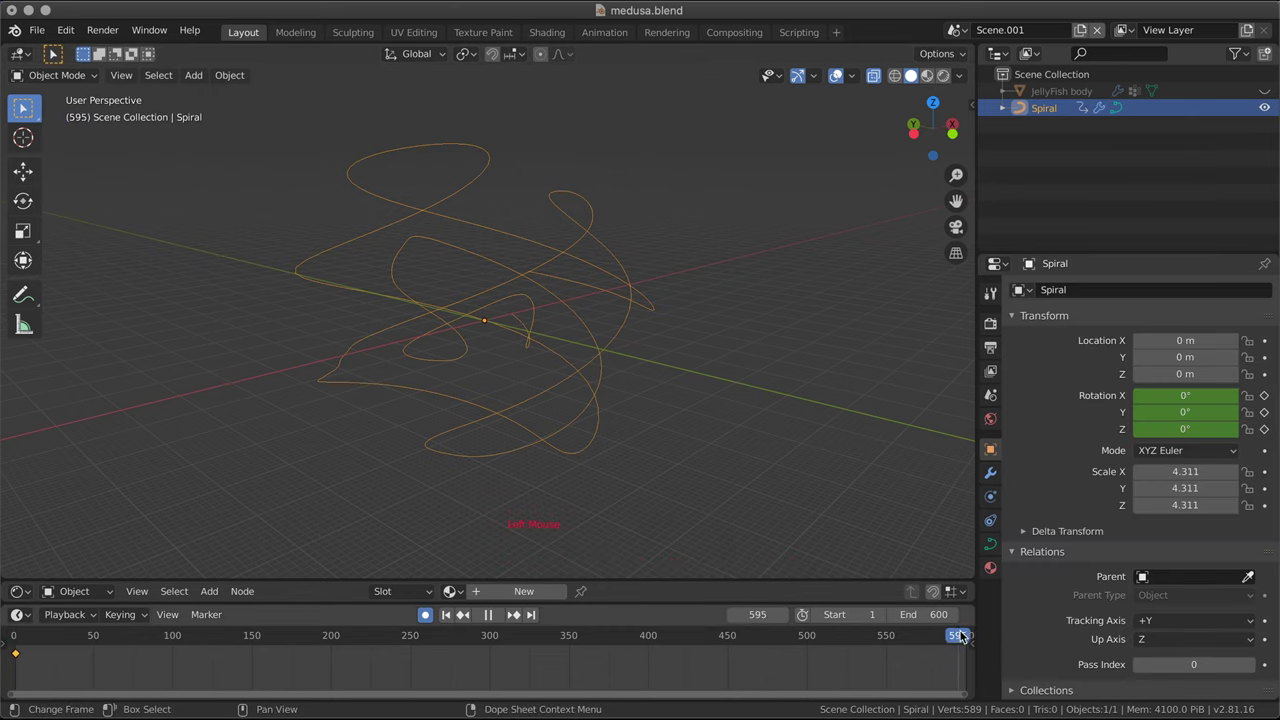
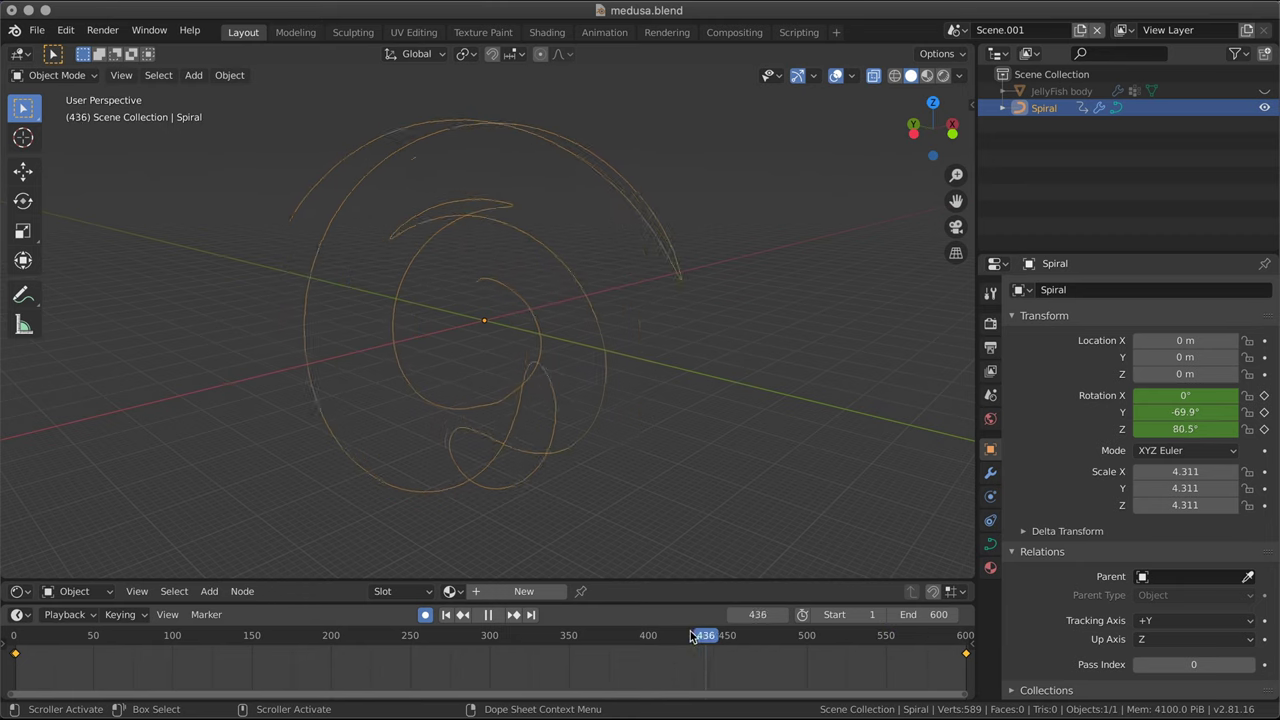
# - Move the Spiral in top view to about X -48.7 m, Y -29.8 m, then adjust its Z height
pyautogui.middleClick(572, 411)
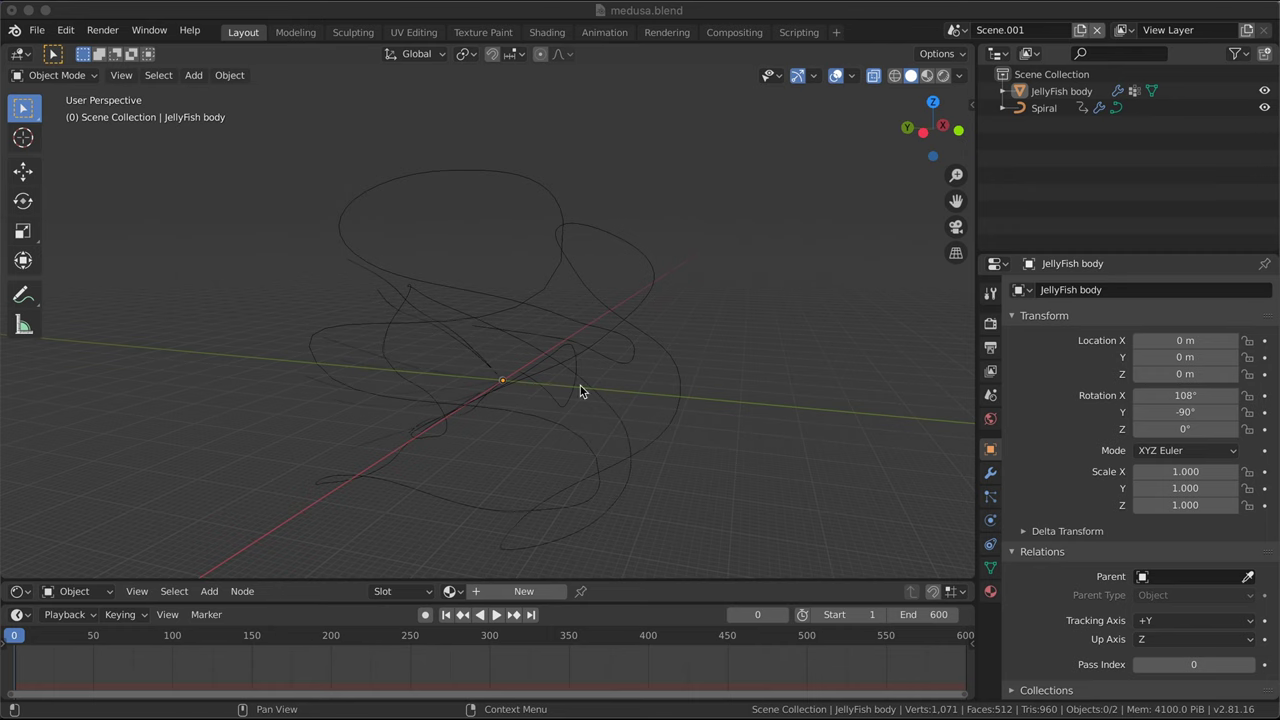
pyautogui.middleClick(589, 404)
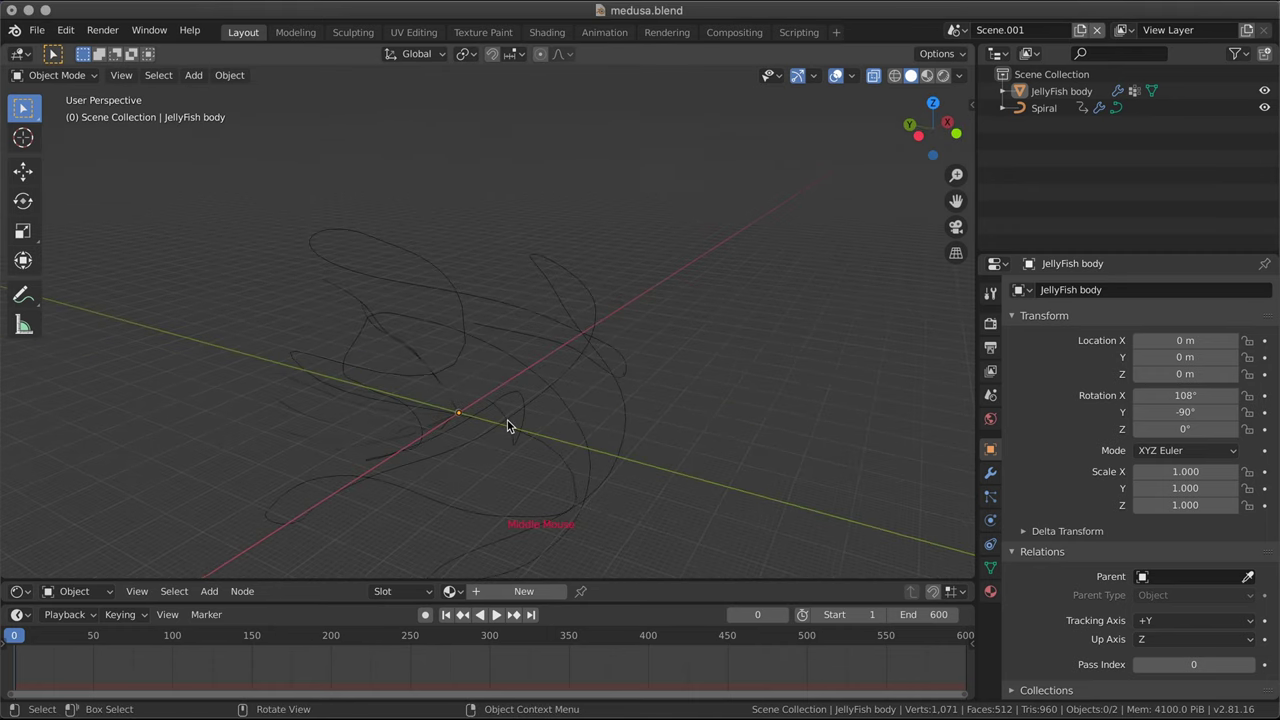
pyautogui.click(517, 428)
pyautogui.middleClick(518, 420)
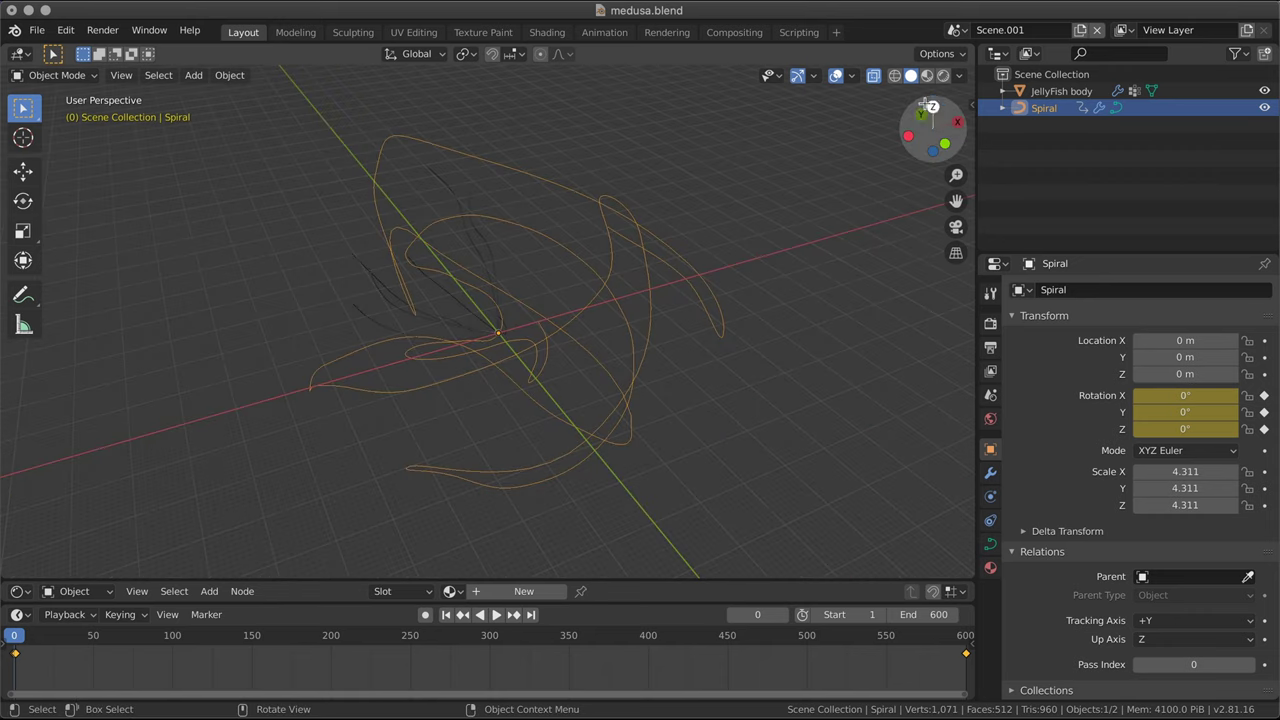
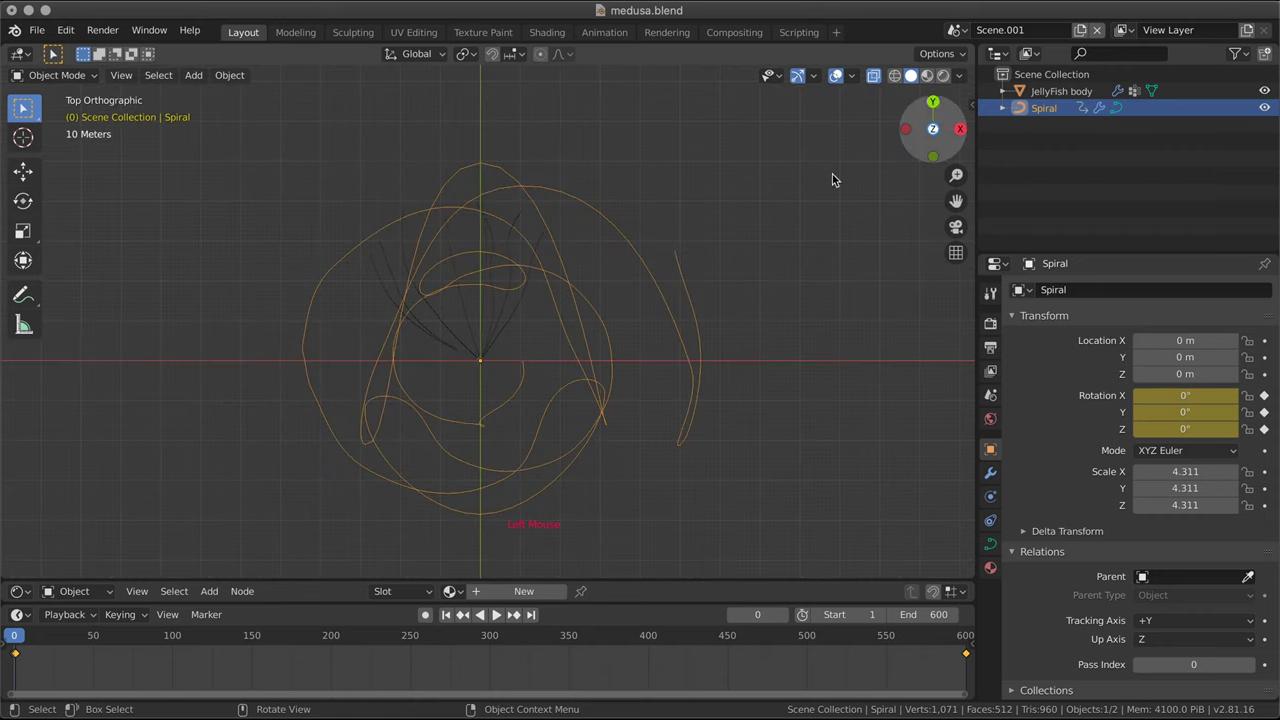
pyautogui.press('g')
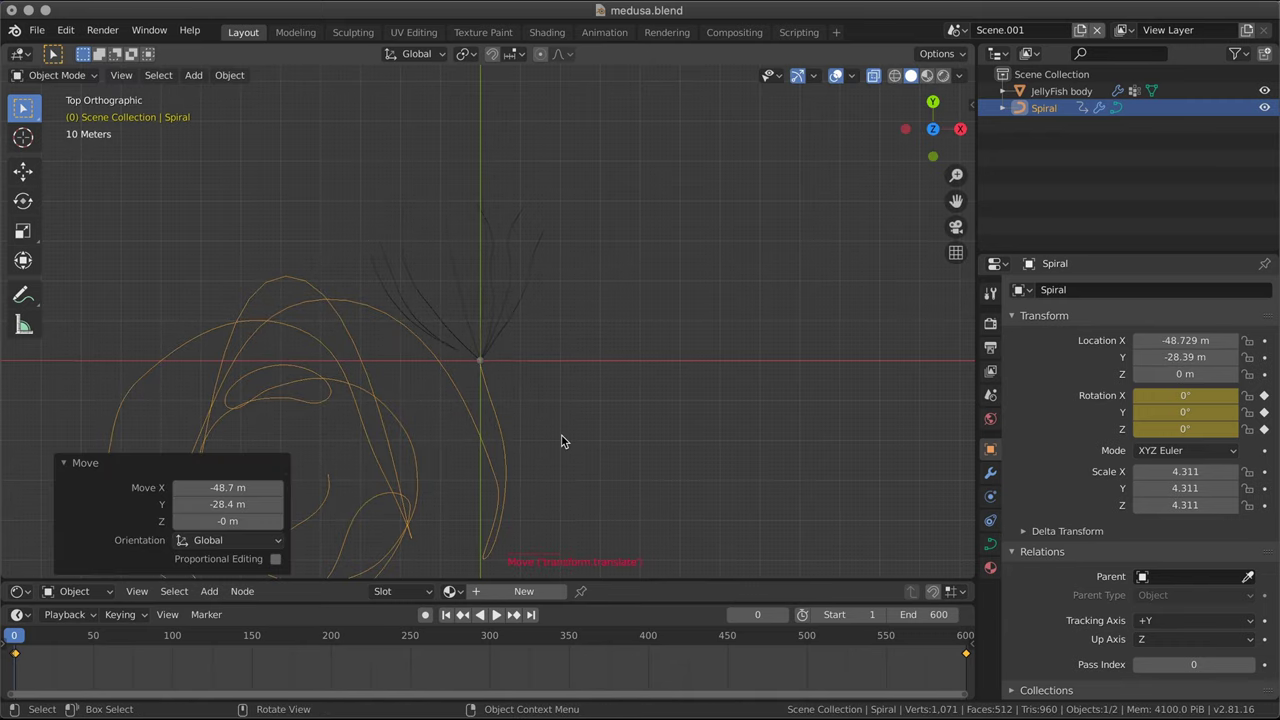
pyautogui.middleClick(561, 437)
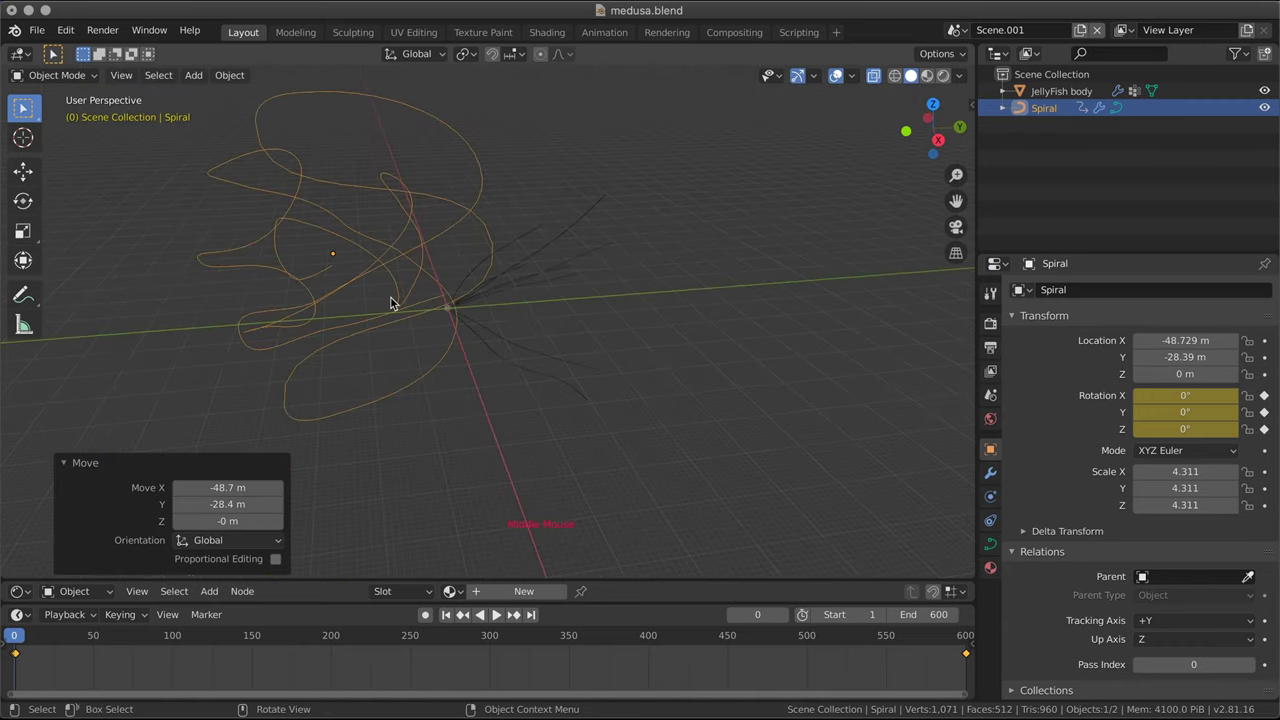
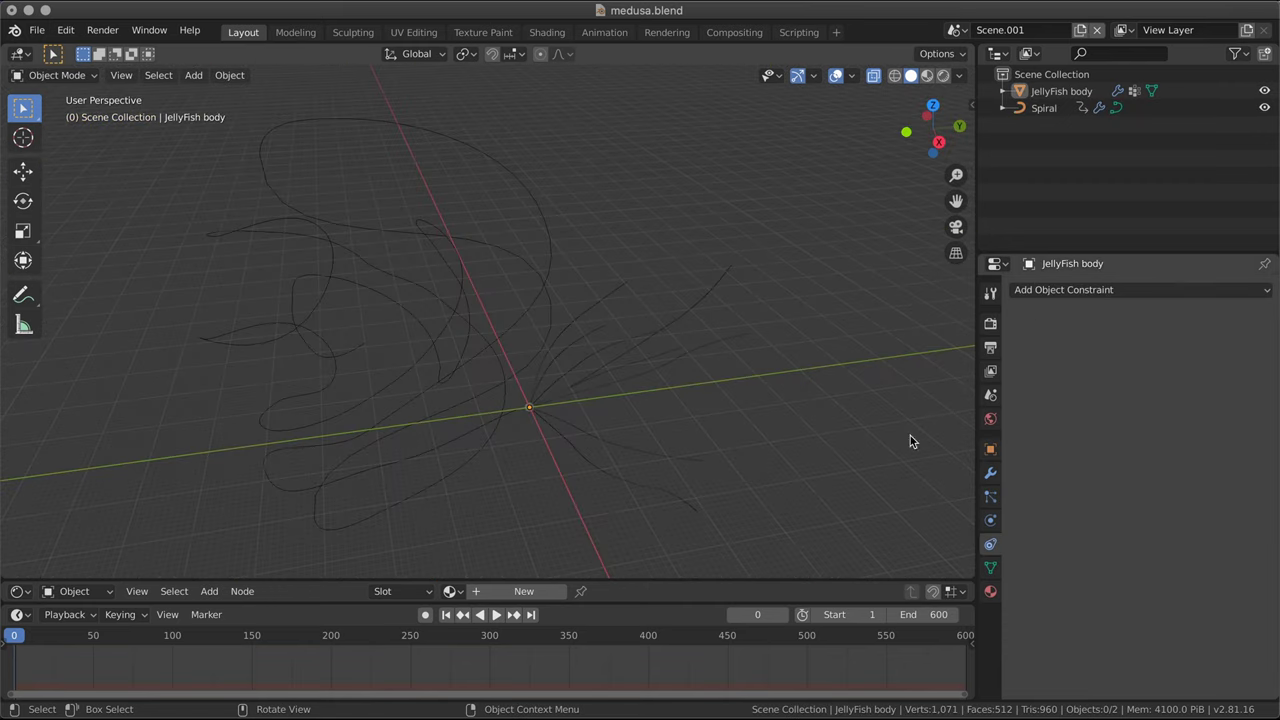
# - Give JellyFish body a Follow Path constraint targeting Spiral with Animate Path
pyautogui.click(536, 406)
pyautogui.click(984, 545)
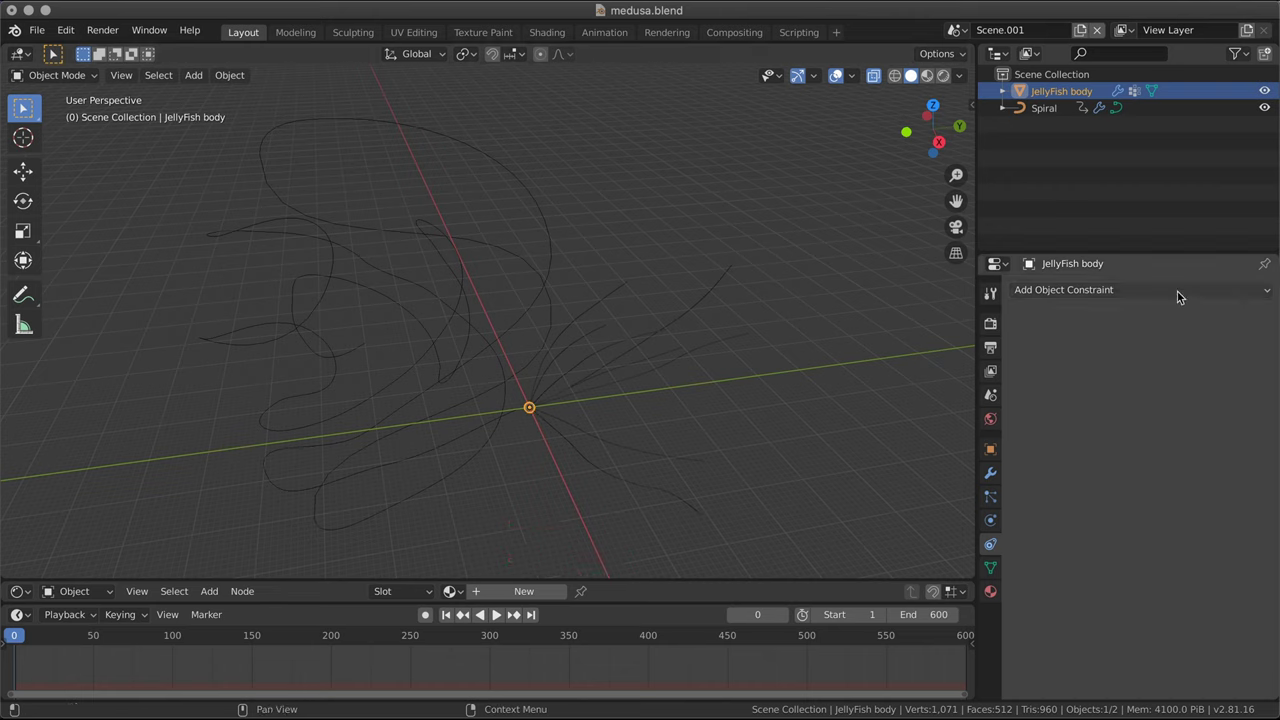
pyautogui.click(1178, 292)
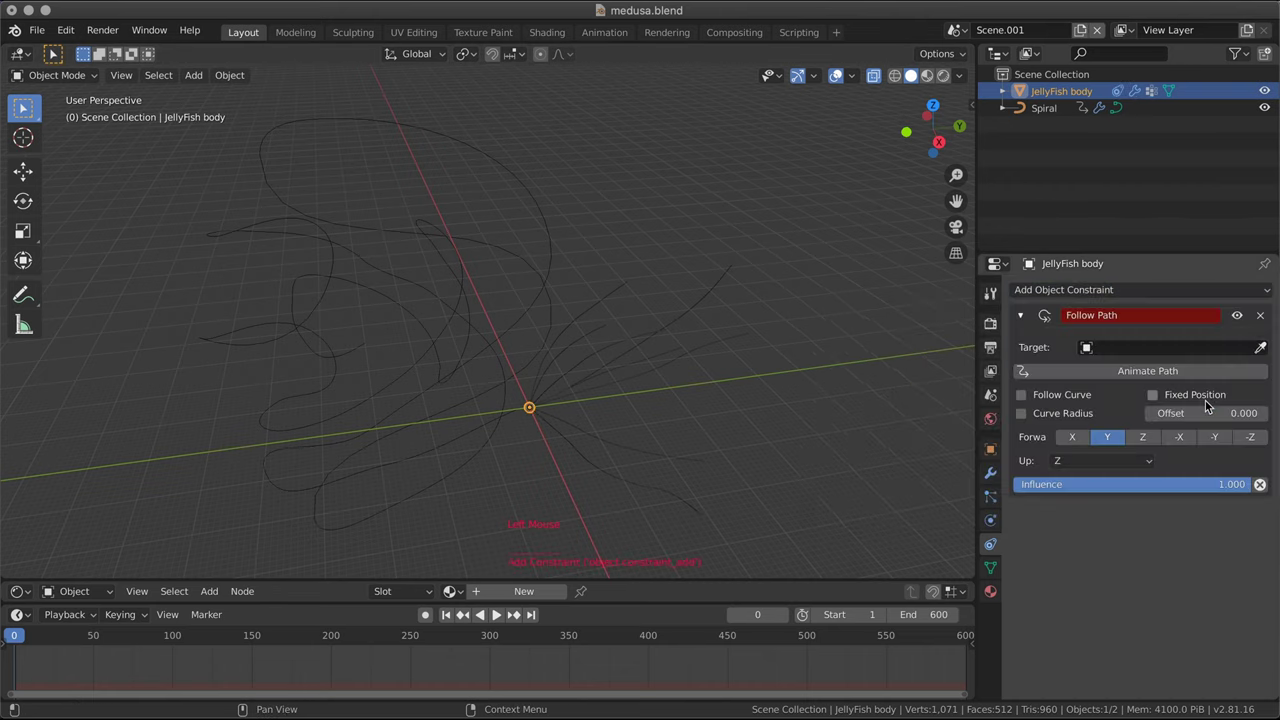
pyautogui.click(1097, 350)
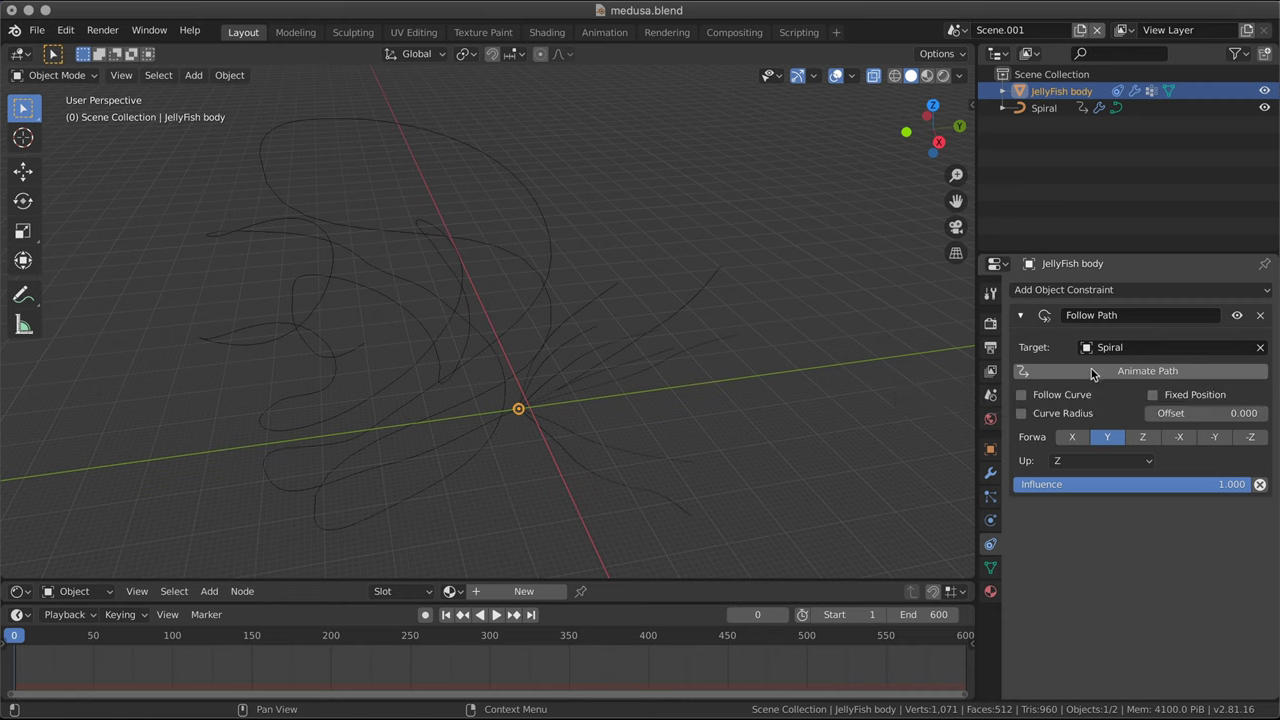
pyautogui.click(1095, 371)
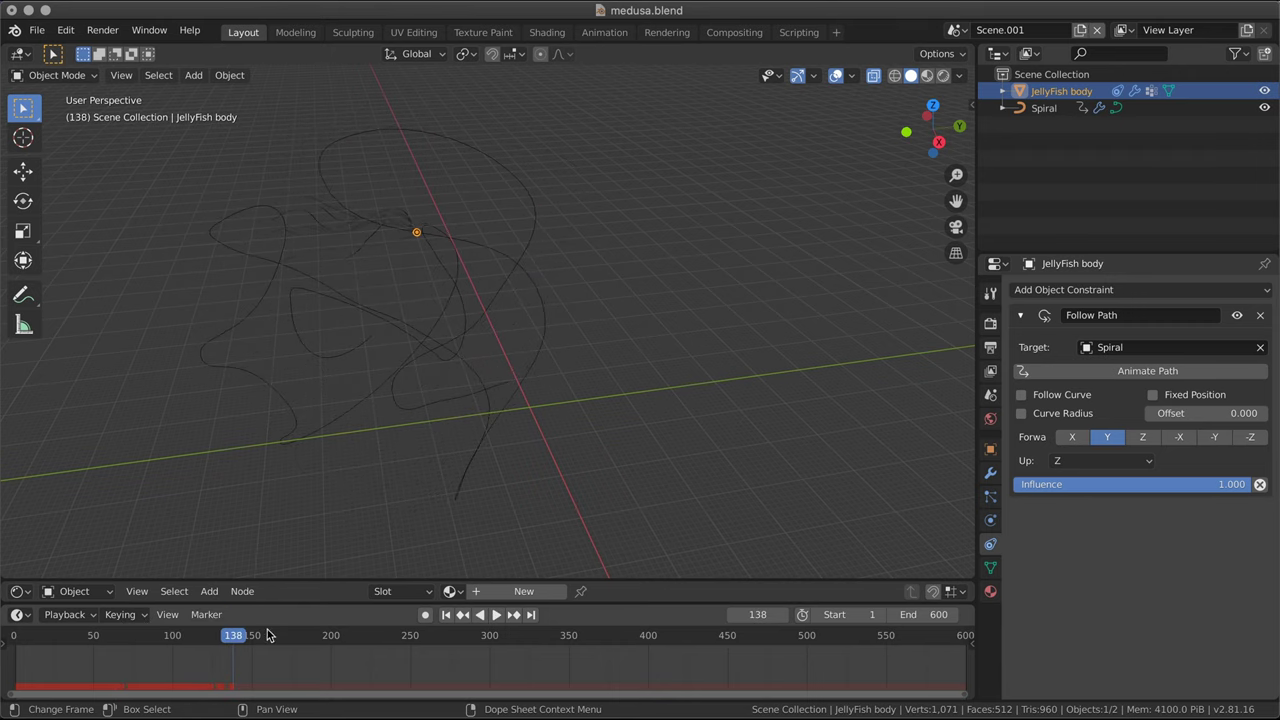
# - Play the animation, orbiting to watch the jellyfish travel along the twisting spiral
pyautogui.press('space')
pyautogui.middleClick(546, 422)
pyautogui.middleClick(608, 422)
pyautogui.scroll(3)
pyautogui.scroll(-3)
pyautogui.middleClick(620, 423)
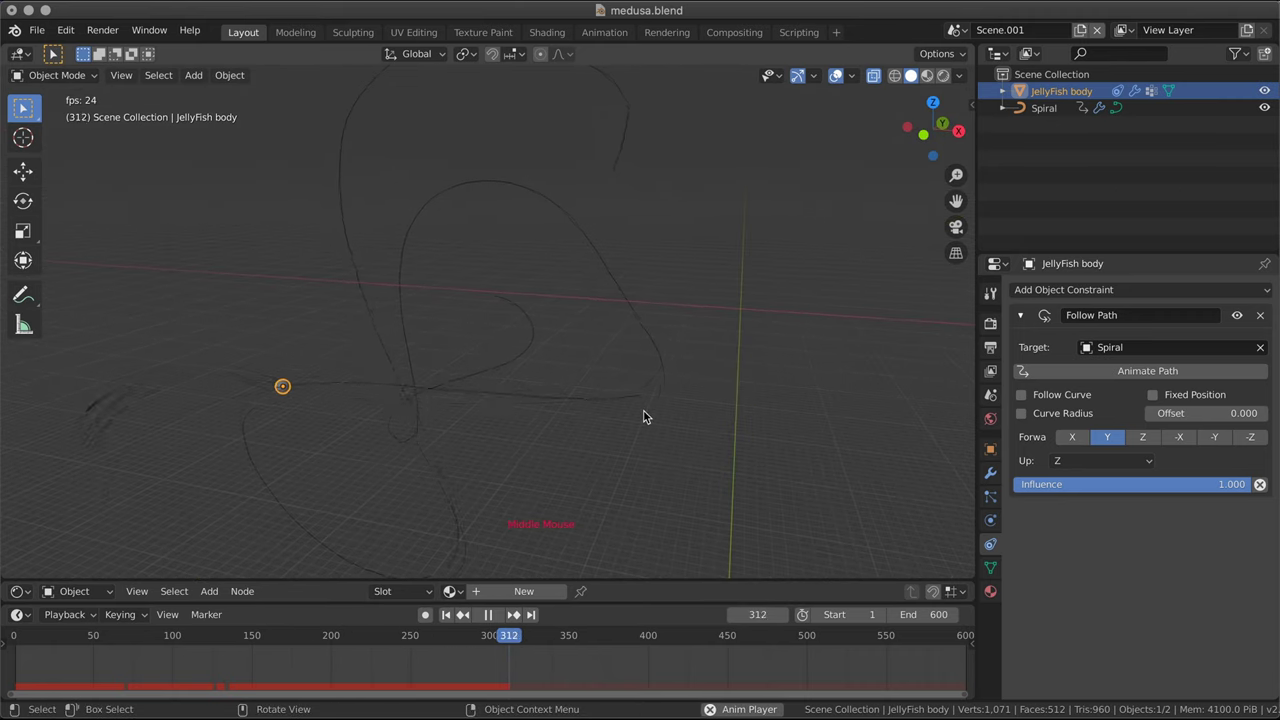
pyautogui.scroll(-3)
pyautogui.middleClick(579, 428)
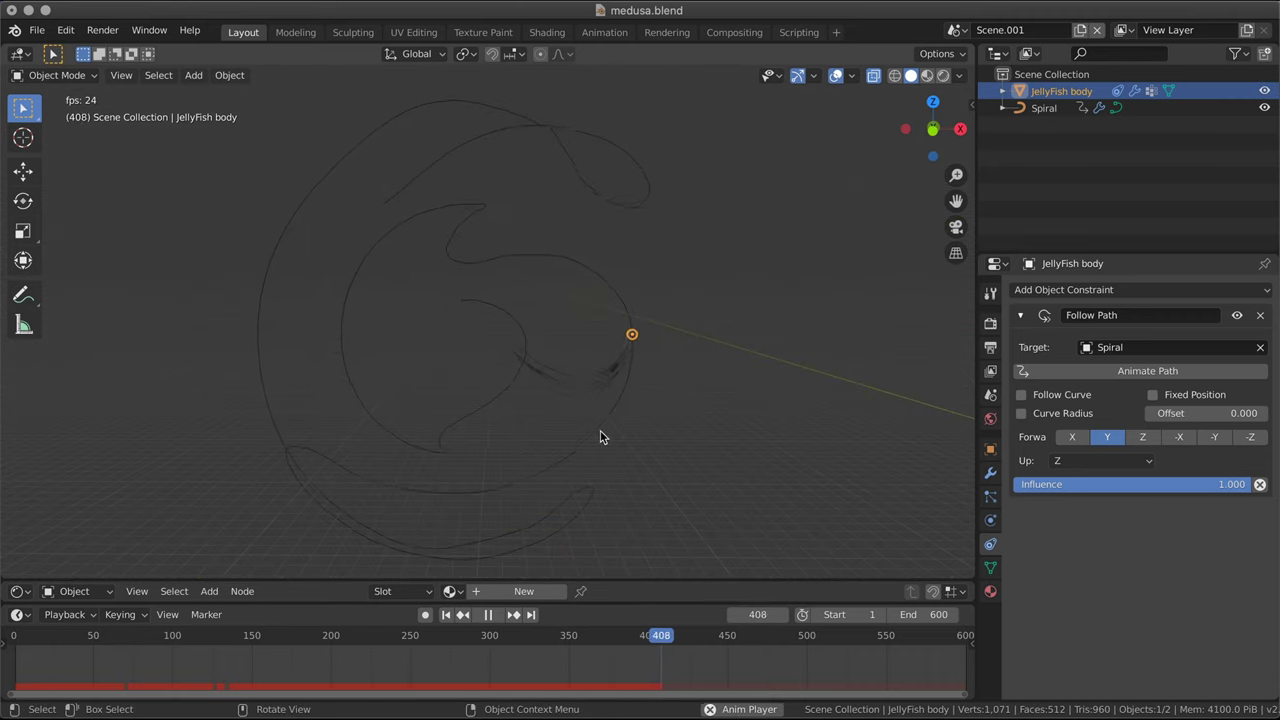
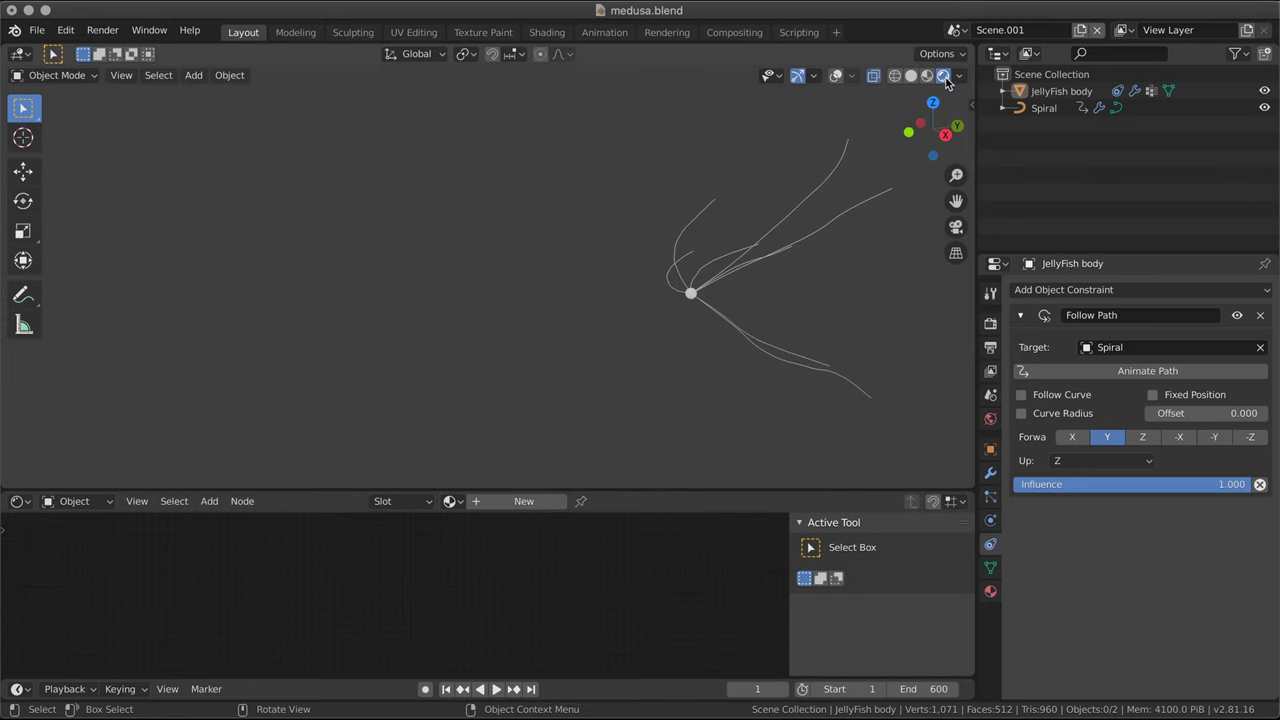
# - Set the World background colour to black with Strength 0, then move to render settings for bloom
pyautogui.click(1134, 291)
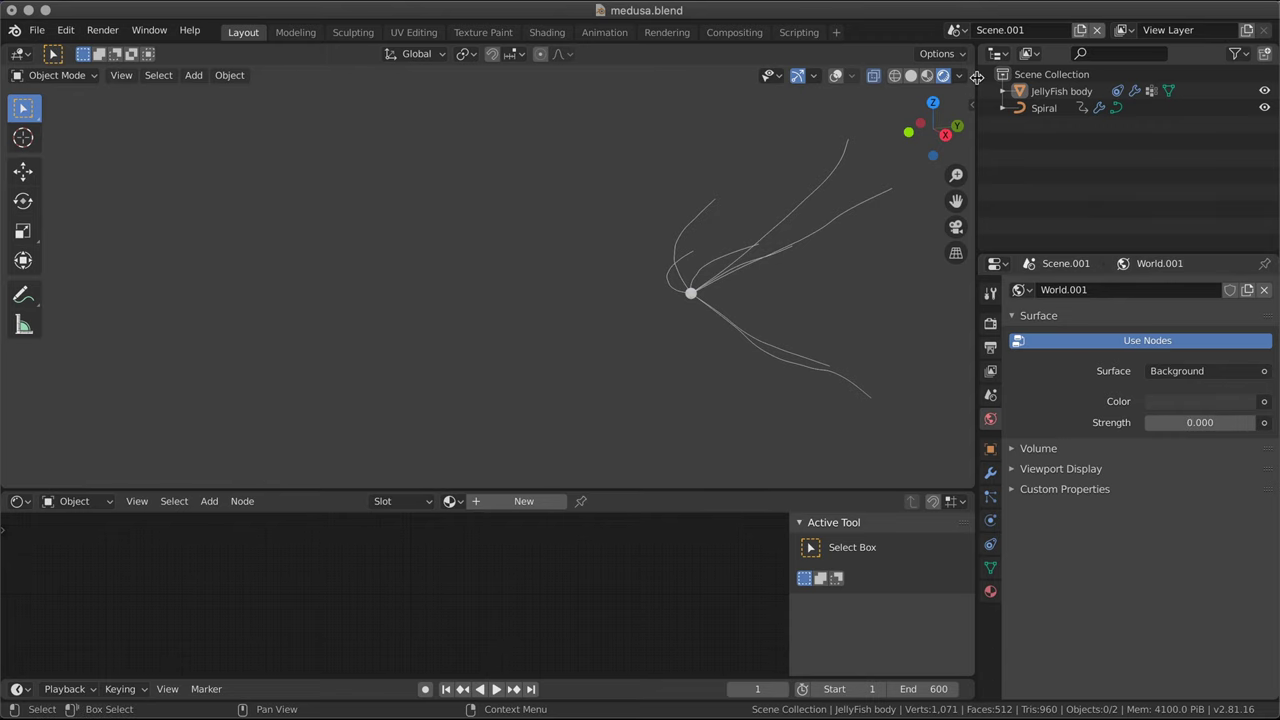
pyautogui.click(1194, 407)
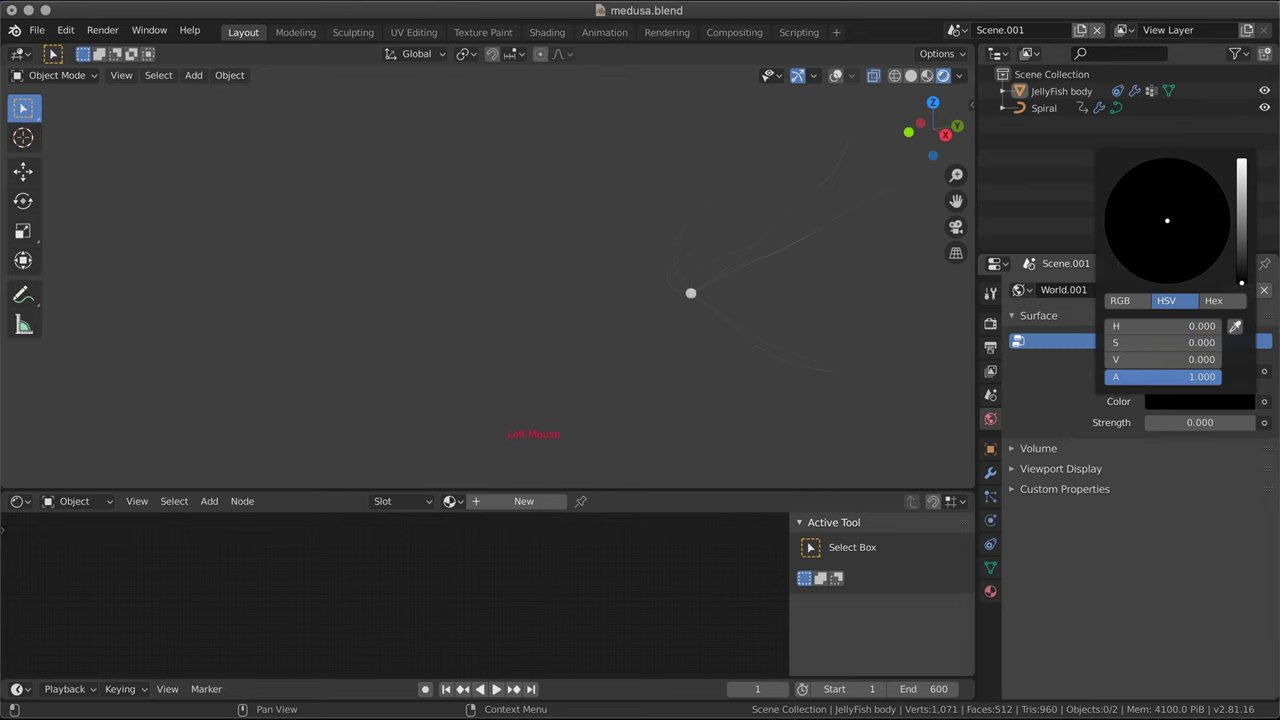
pyautogui.click(1050, 96)
pyautogui.click(993, 594)
pyautogui.click(1109, 360)
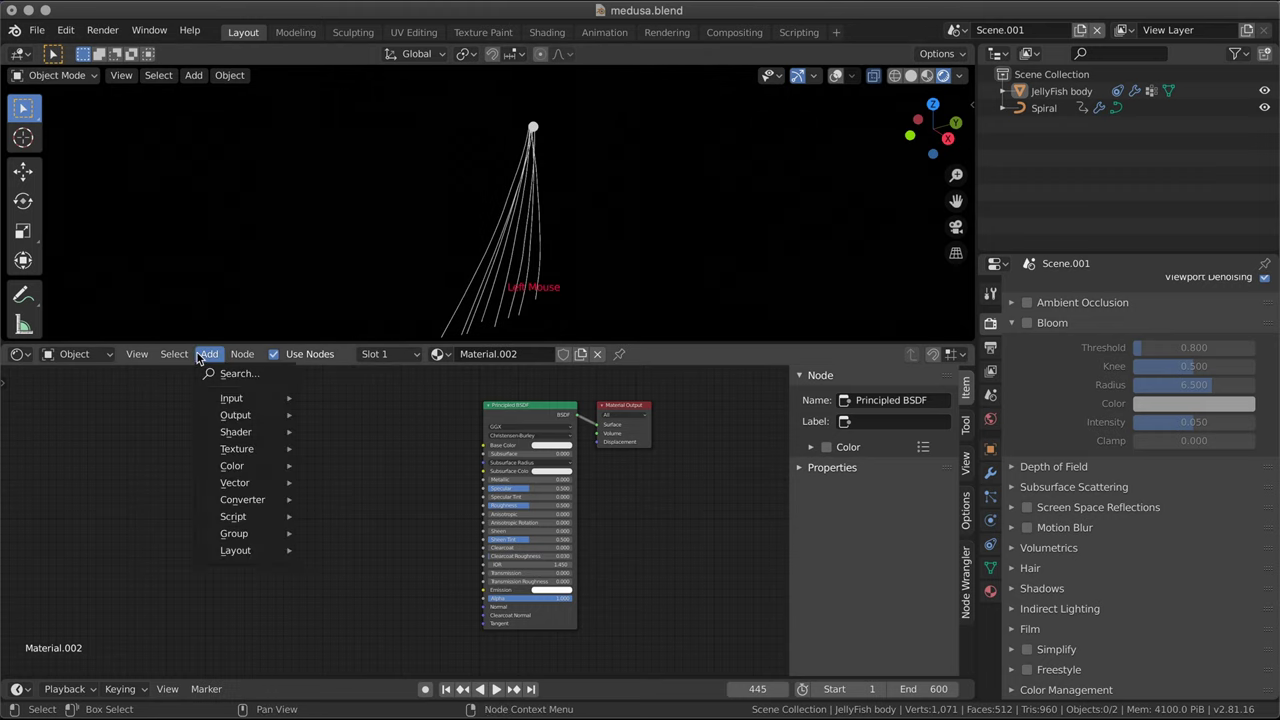
# - Pan and zoom the Shader Editor to inspect Material.001's coordinate, mapping and gradient nodes
pyautogui.middleClick(518, 534)
pyautogui.scroll(-3)
pyautogui.scroll(3)
pyautogui.middleClick(501, 532)
pyautogui.scroll(3)
pyautogui.middleClick(589, 632)
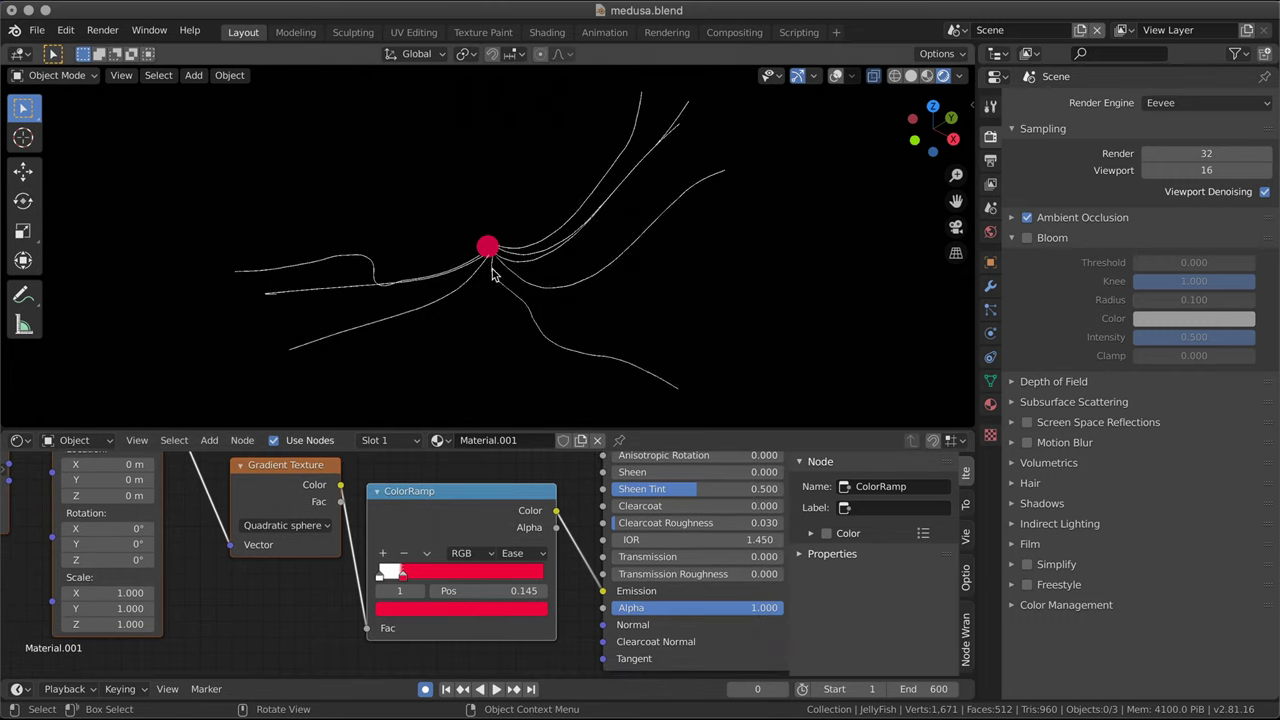
pyautogui.middleClick(455, 476)
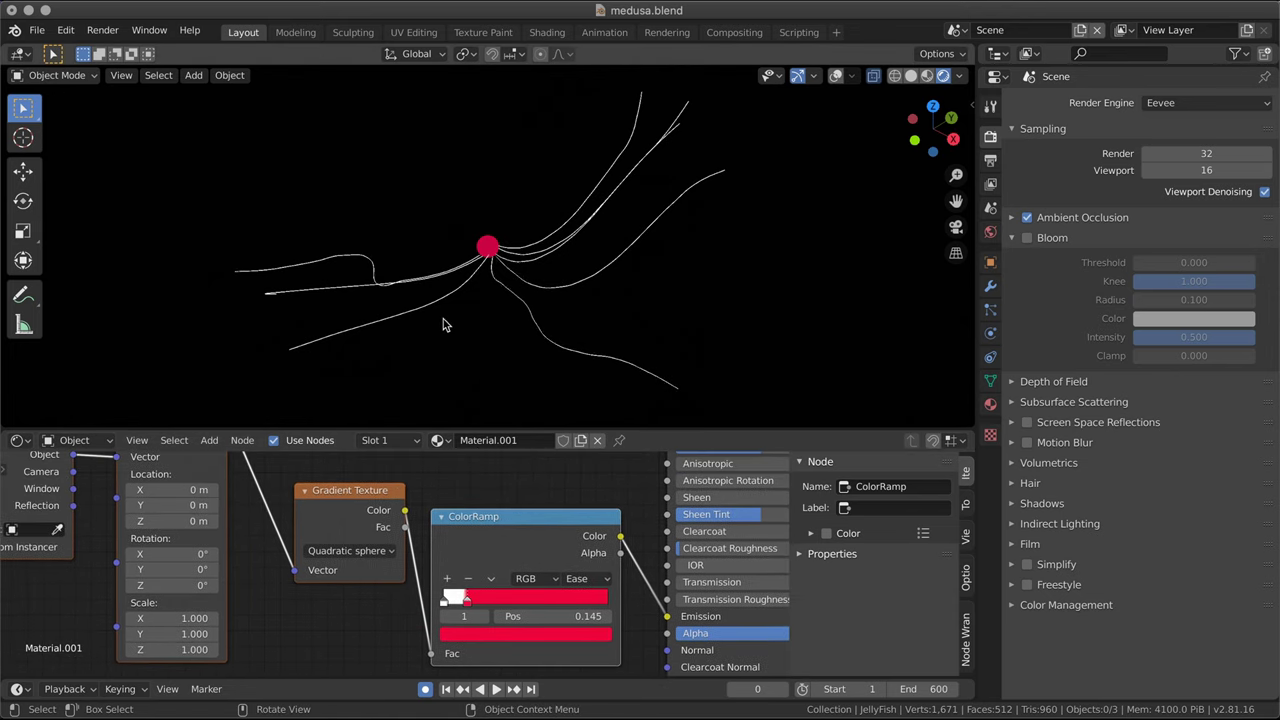
# - Select a ColorRamp stop and frame the whole node chain in view
pyautogui.click(469, 604)
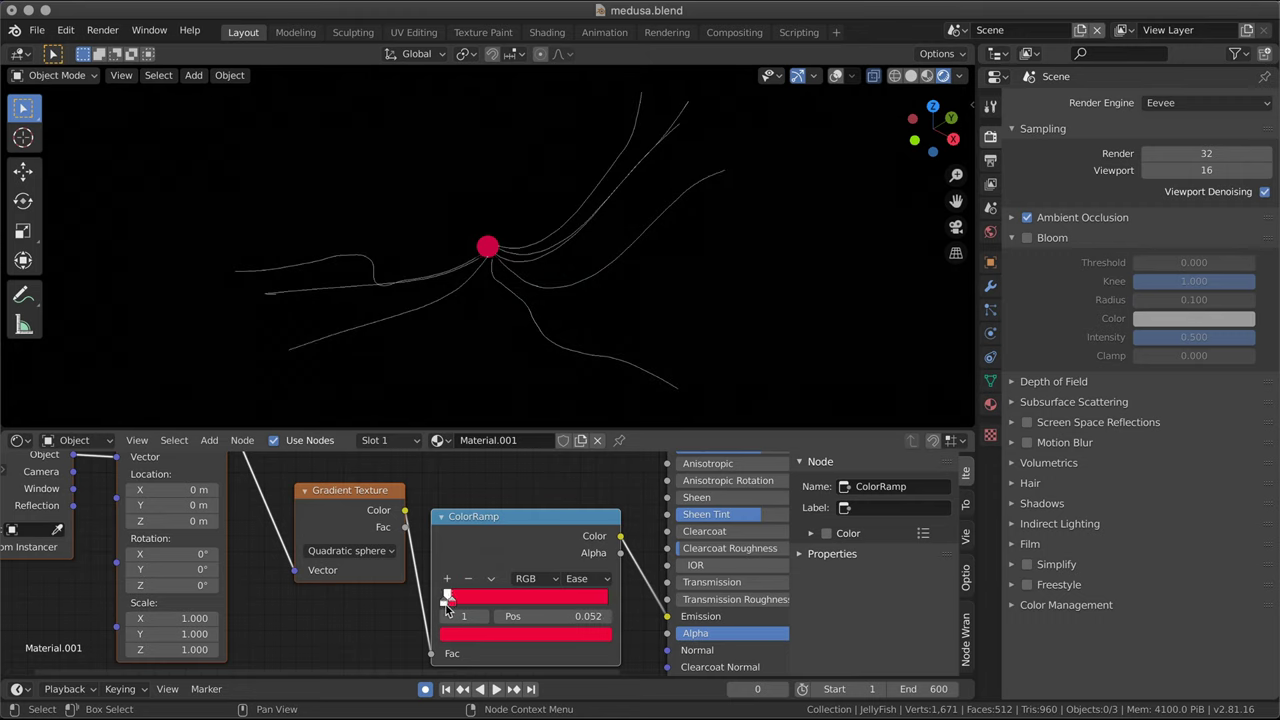
pyautogui.press('super+z')
pyautogui.middleClick(322, 624)
pyautogui.scroll(-3)
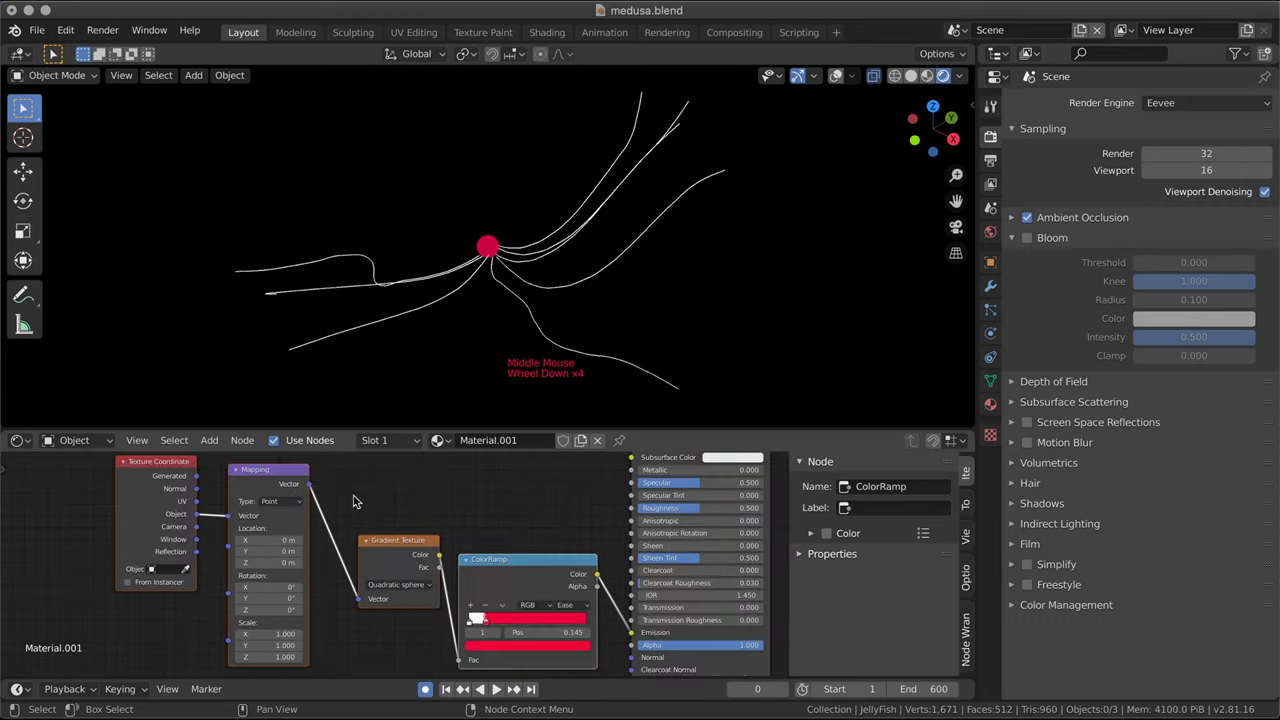